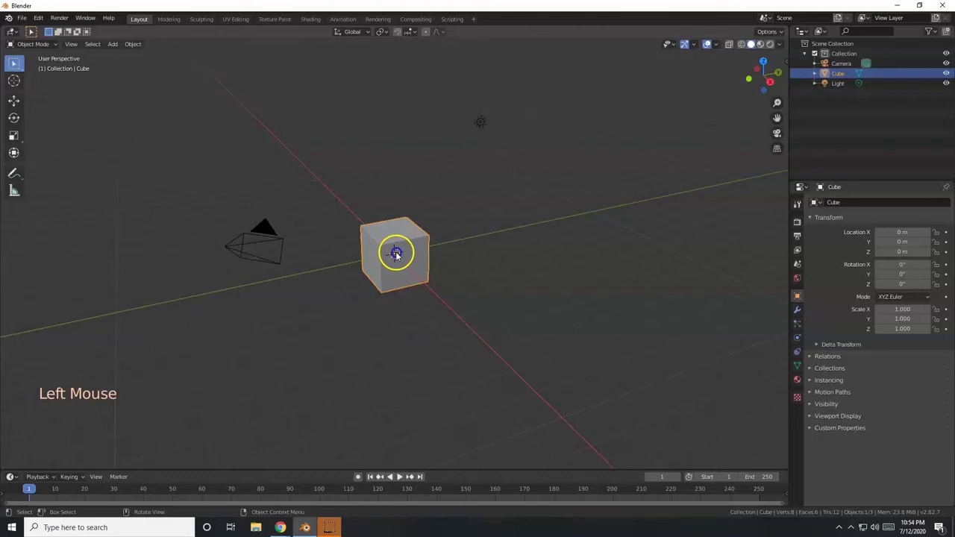
Step: Select the Domain object in the Outliner and show its Physics properties
{"action": "left_click", "coordinate": [400, 256]}
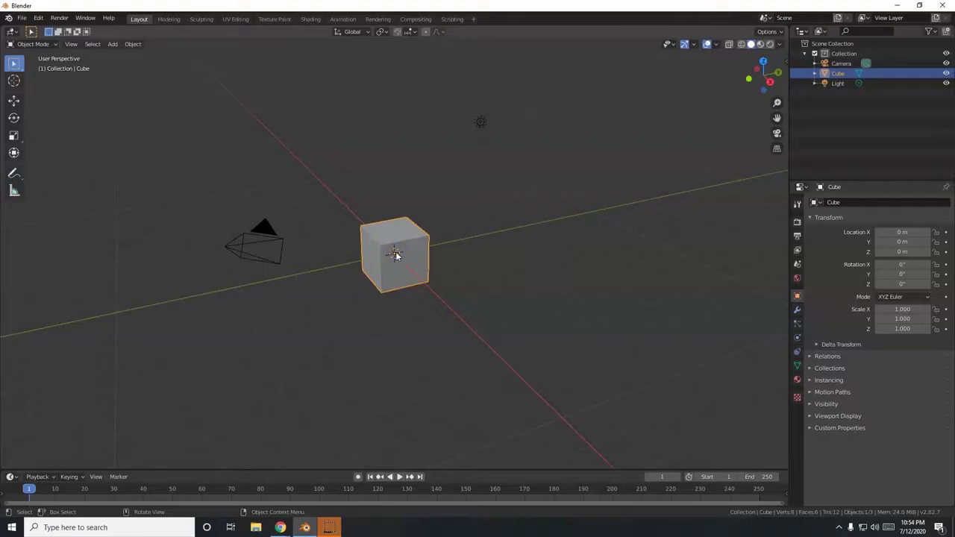
{"action": "scroll", "scroll_direction": "up", "scroll_amount": 3}
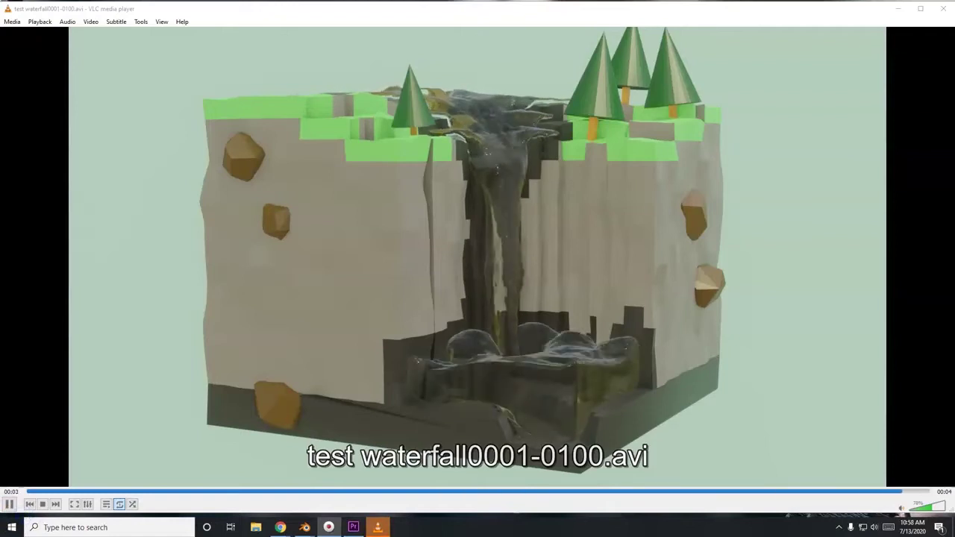
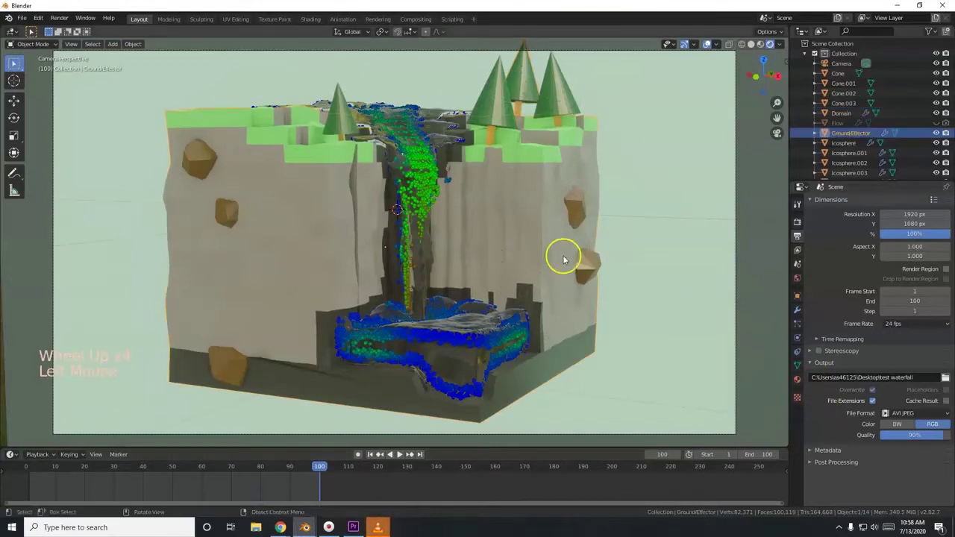
{"action": "scroll", "scroll_direction": "up", "scroll_amount": 3}
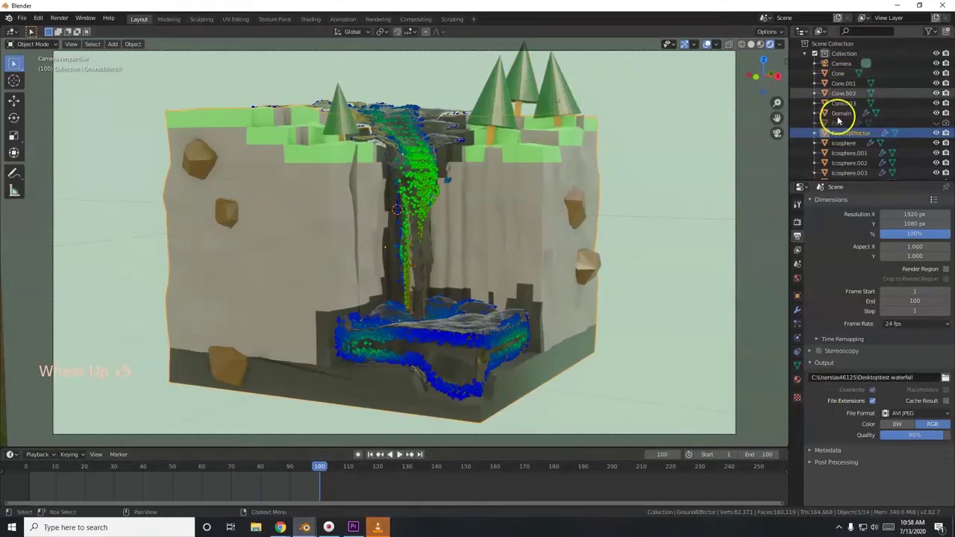
{"action": "left_click", "coordinate": [840, 120]}
{"action": "scroll", "scroll_direction": "up", "scroll_amount": 3}
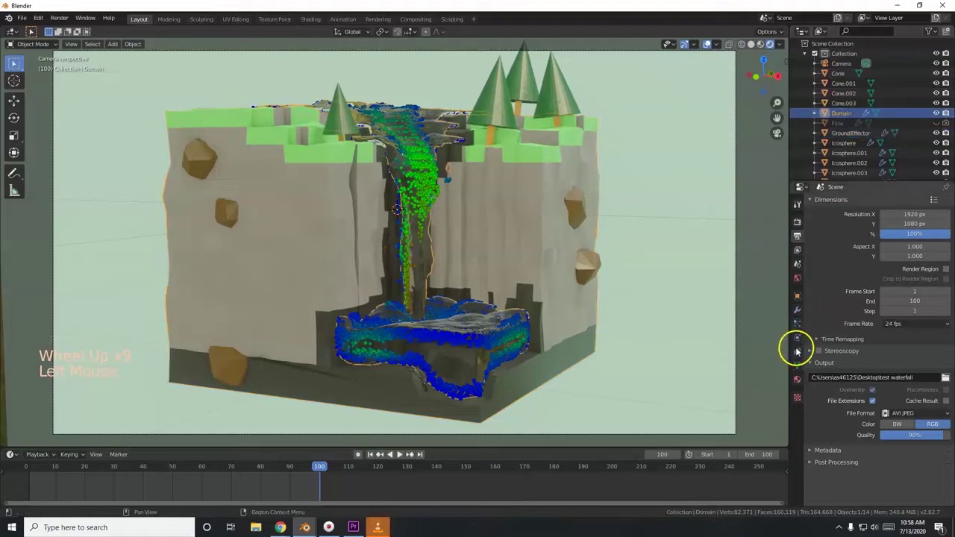
{"action": "left_click", "coordinate": [843, 336]}
Step: Scroll through the Domain's Liquid simulation settings to review them
{"action": "scroll", "scroll_direction": "up", "scroll_amount": 3}
{"action": "scroll", "scroll_direction": "up", "scroll_amount": 3}
{"action": "scroll", "scroll_direction": "up", "scroll_amount": 3}
{"action": "scroll", "scroll_direction": "up", "scroll_amount": 3}
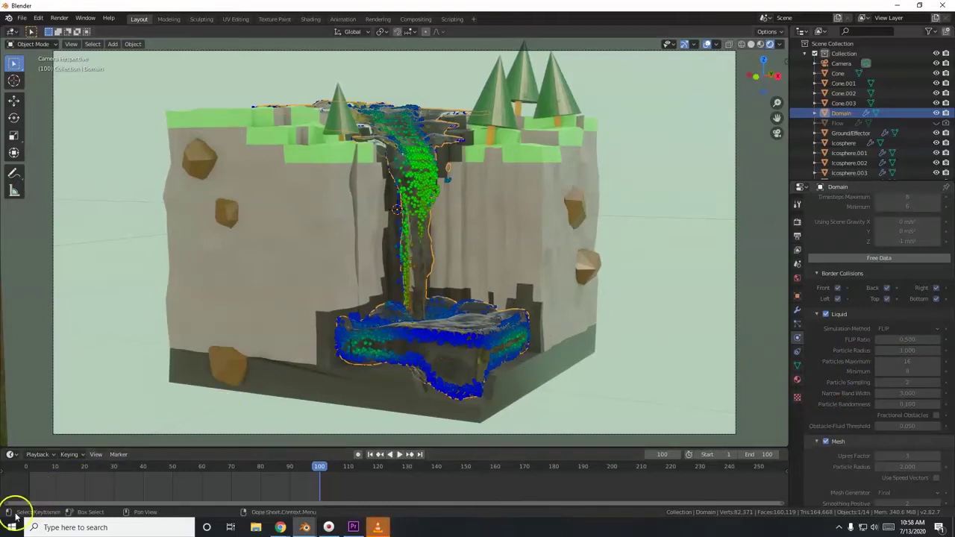
{"action": "scroll", "scroll_direction": "down", "scroll_amount": 3}
{"action": "scroll", "scroll_direction": "up", "scroll_amount": 3}
Step: Rename the cube to Domain and duplicate it in place as a copy for the Ground
{"action": "middle_click", "coordinate": [374, 280]}
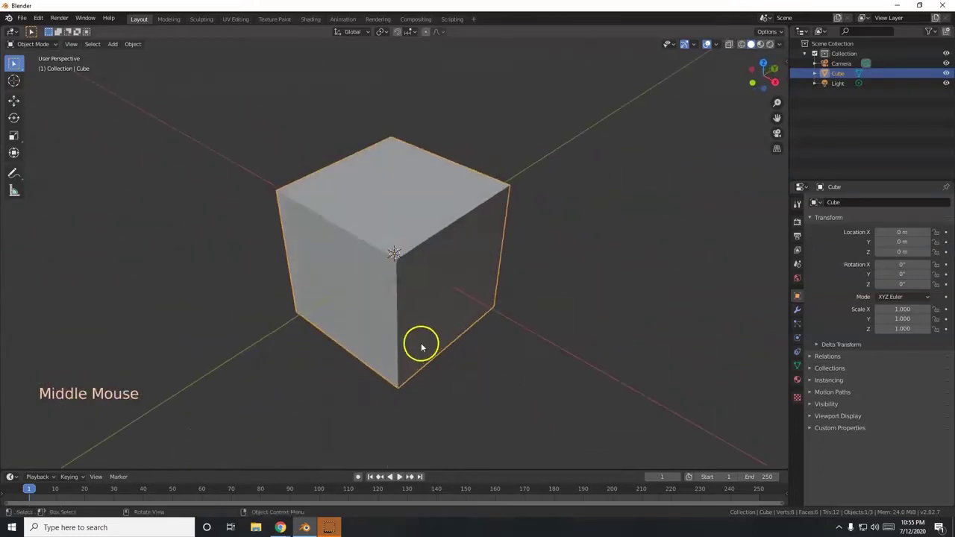
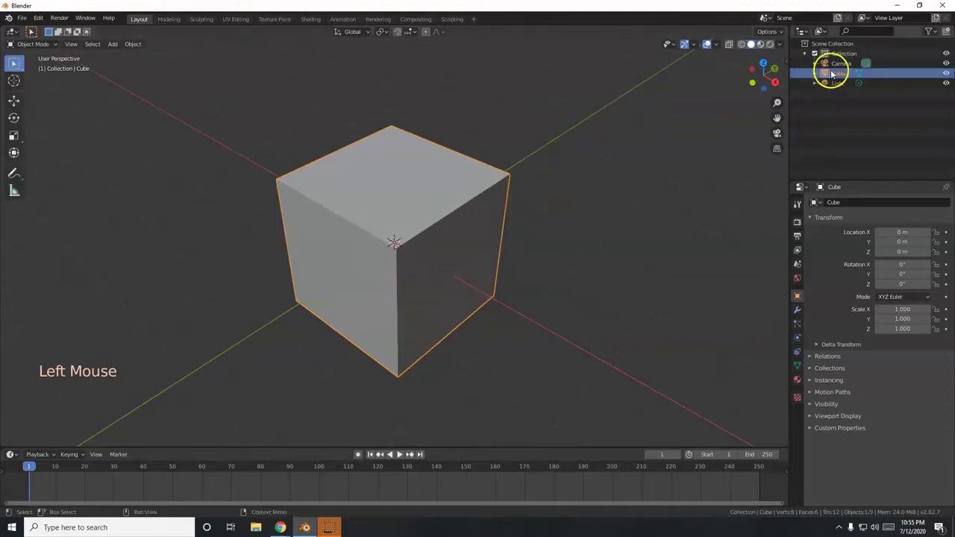
{"action": "double_click", "coordinate": [841, 77]}
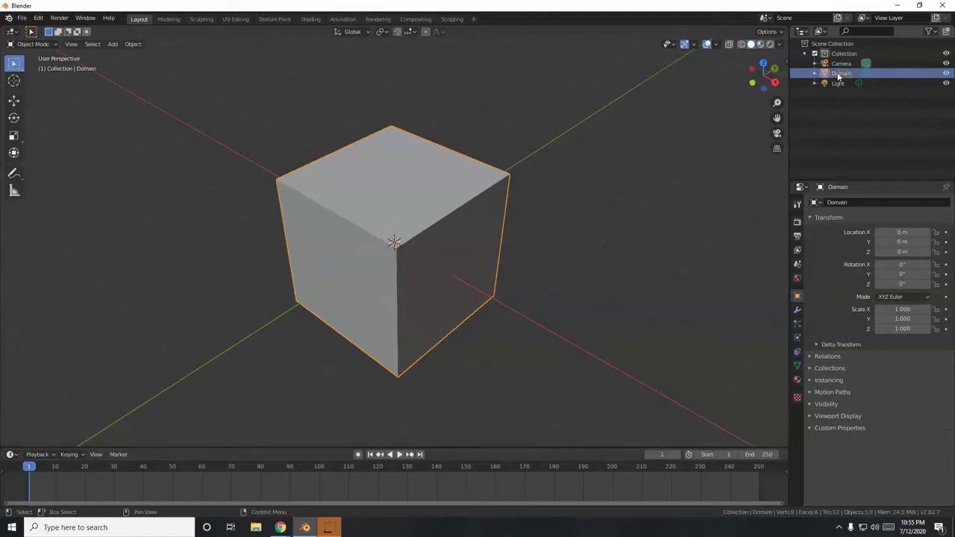
{"action": "scroll", "scroll_direction": "up", "scroll_amount": 3}
{"action": "middle_click", "coordinate": [384, 313]}
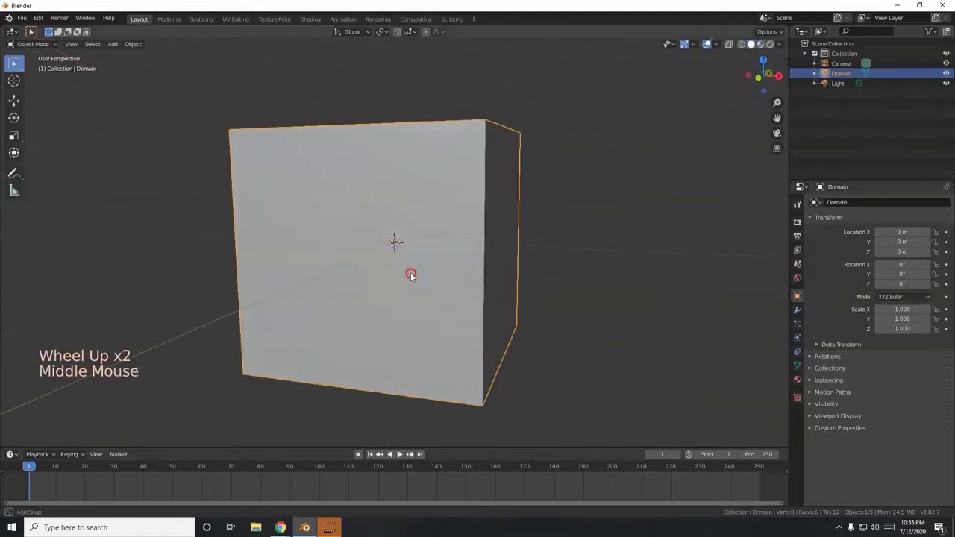
{"action": "key", "text": "shift+a"}
{"action": "key", "text": "shift+d"}
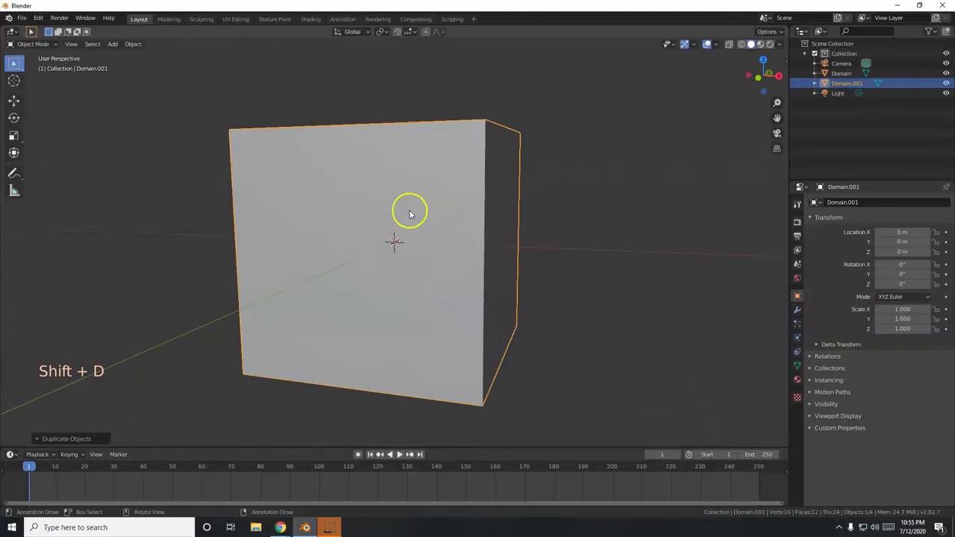
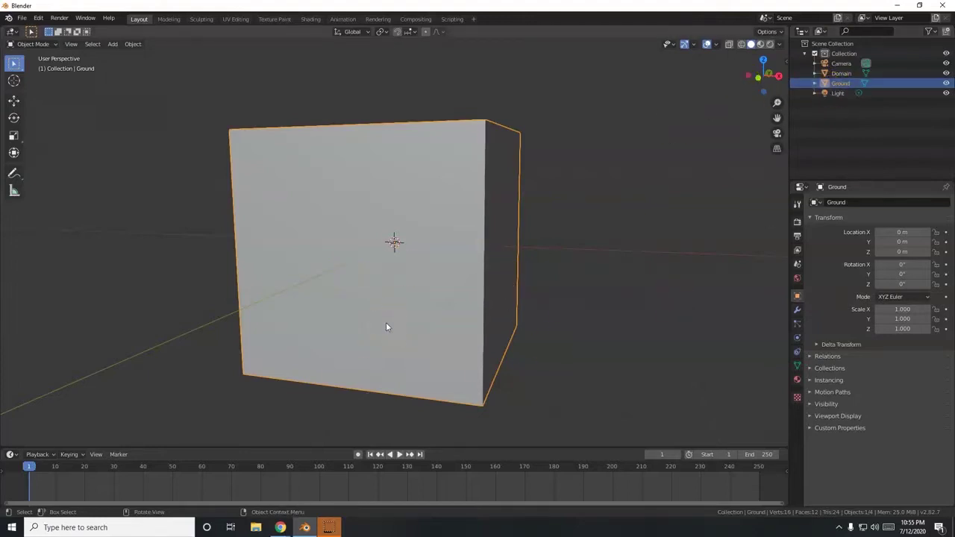
Step: Edit the Ground mesh in front view with X-ray on and lower its top vertices into a thin slab
{"action": "key", "text": "Tab"}
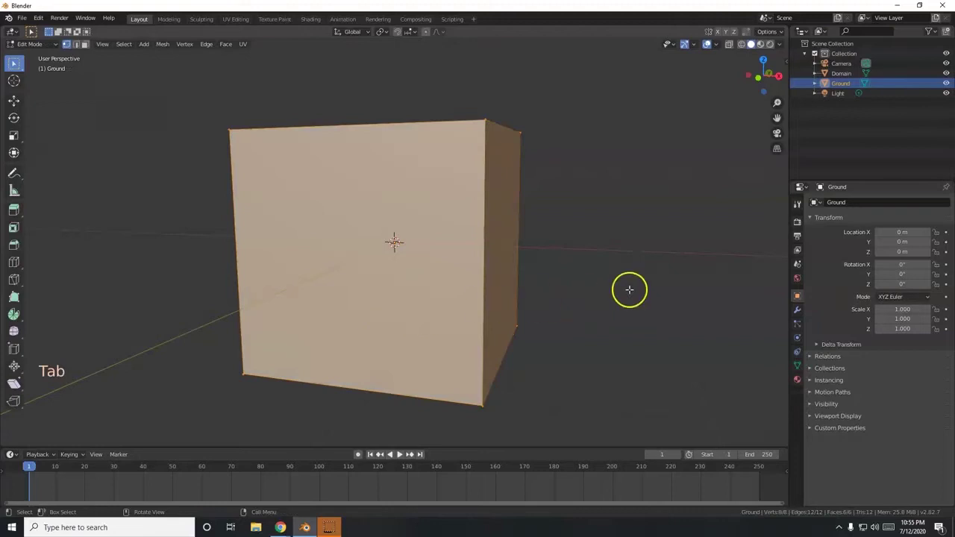
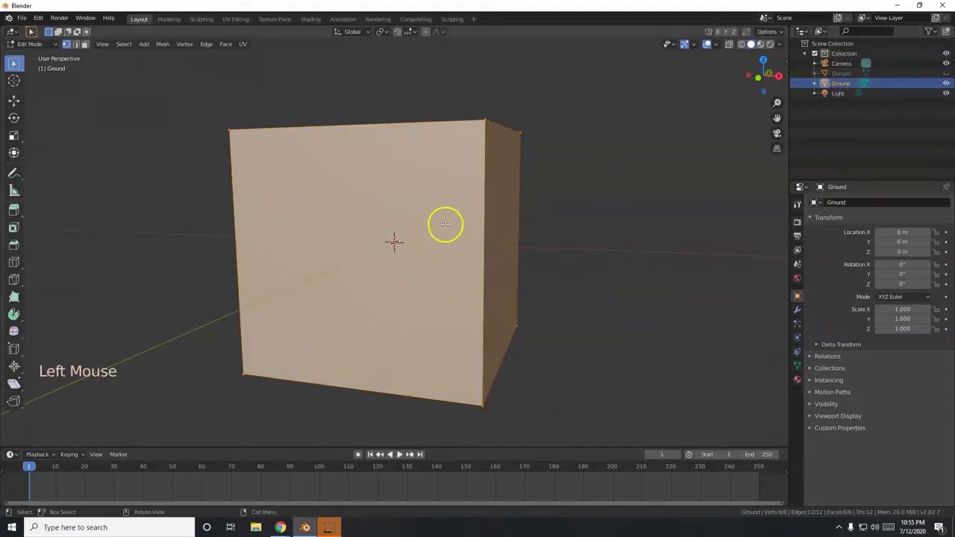
{"action": "key", "text": "KP_1"}
{"action": "key", "text": "shift+z"}
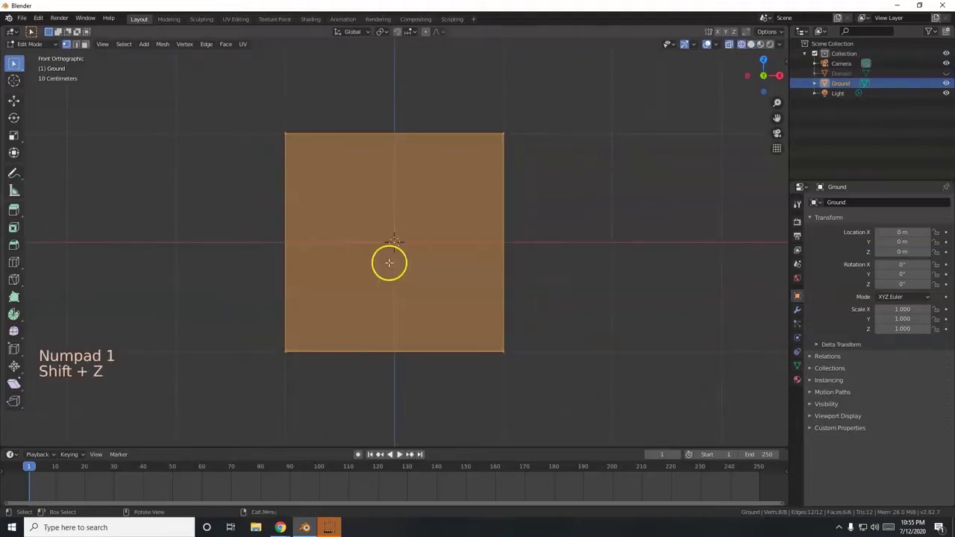
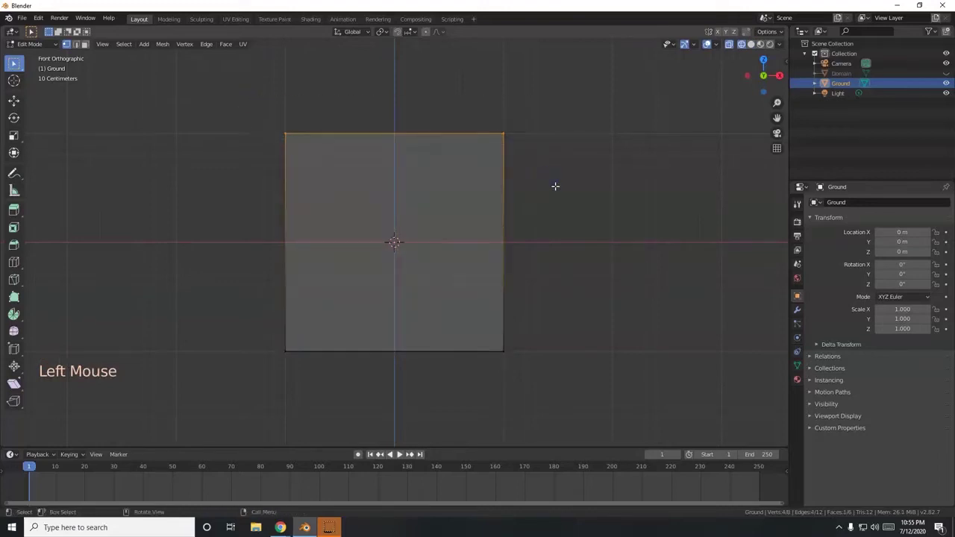
{"action": "key", "text": "g"}
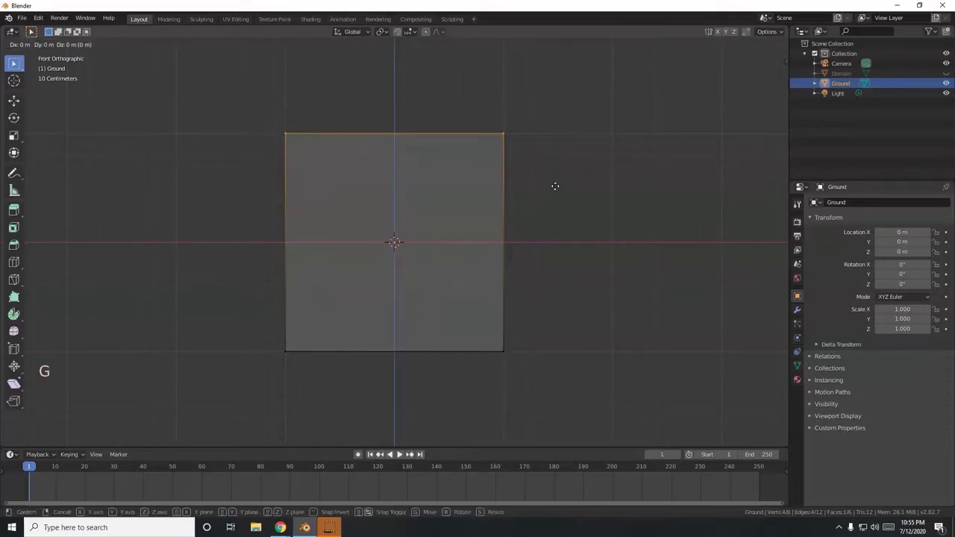
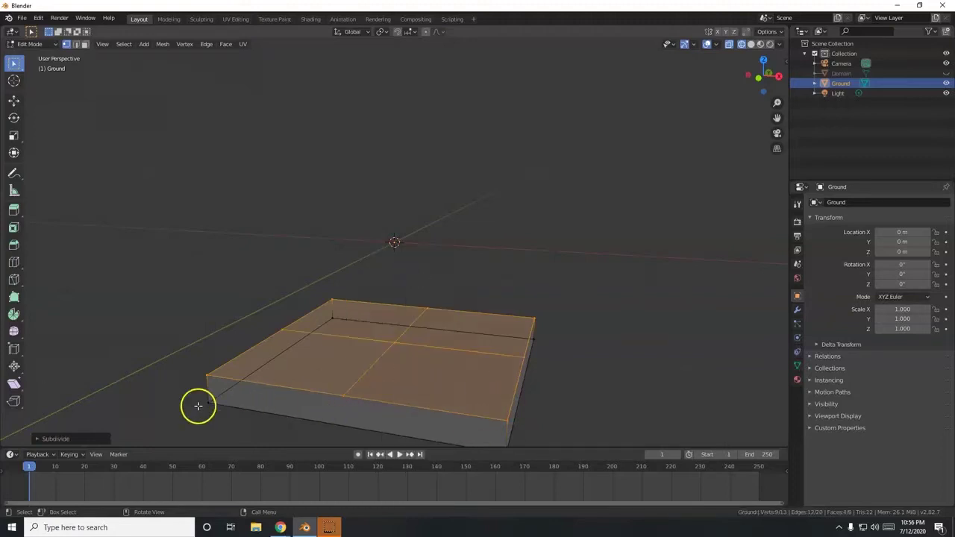
Step: Raise the Subdivide cut count to grid the slab's top, turn off X-ray and view it from above
{"action": "left_click", "coordinate": [82, 446]}
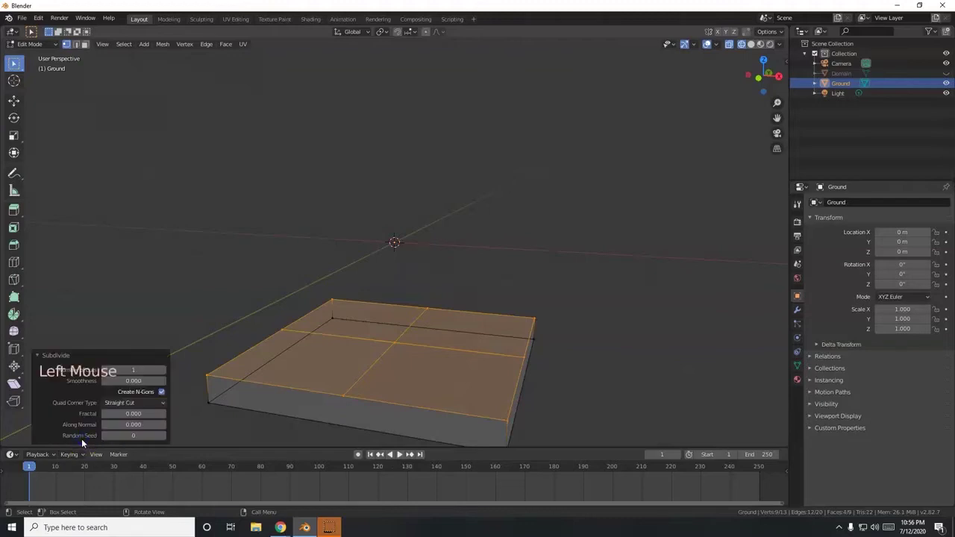
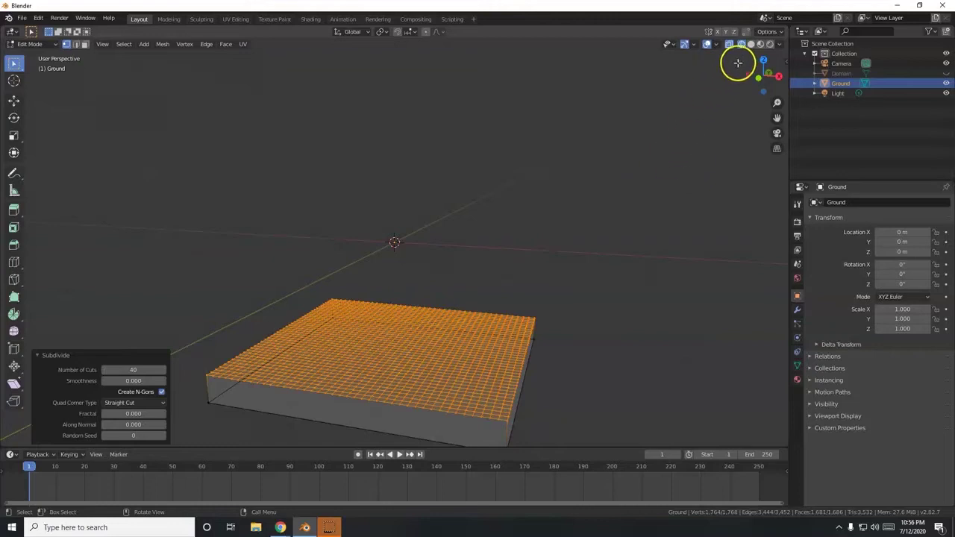
{"action": "left_click", "coordinate": [756, 48]}
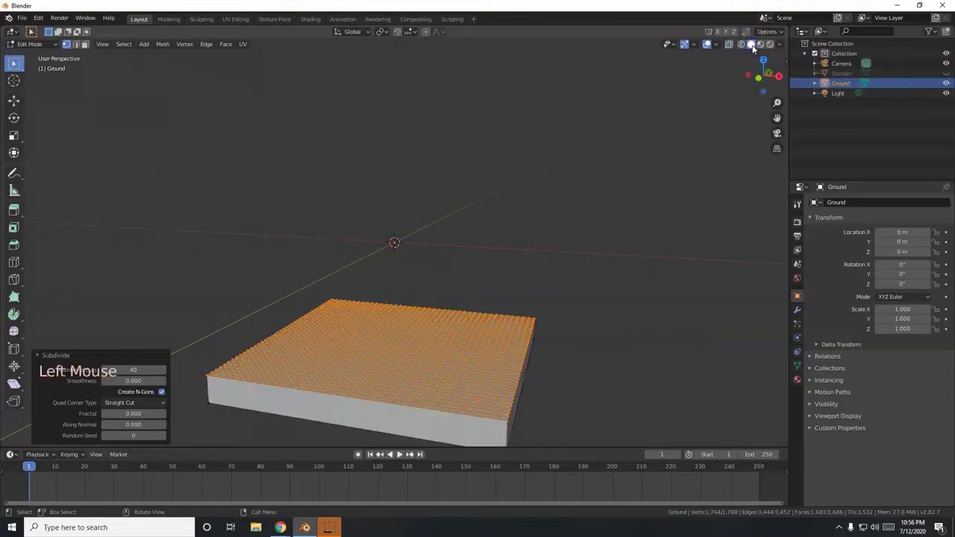
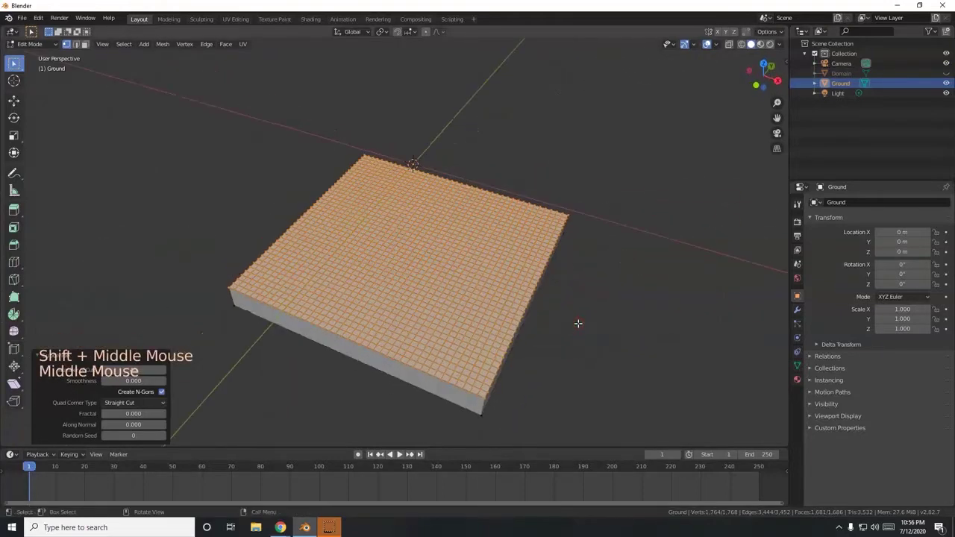
{"action": "key", "text": "KP_7"}
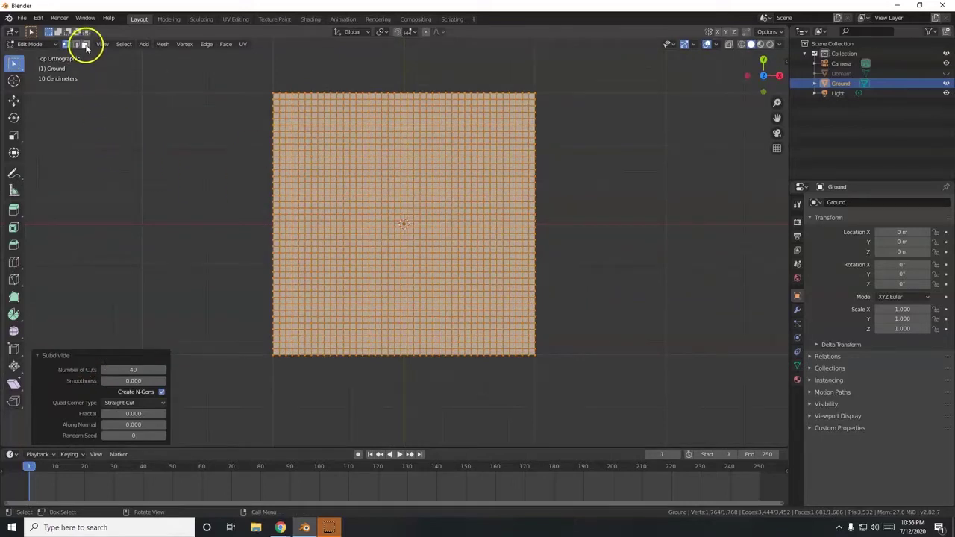
Step: In face mode, circle-select most of the grid's faces, leaving an irregular lower-right patch unselected
{"action": "left_click", "coordinate": [89, 49]}
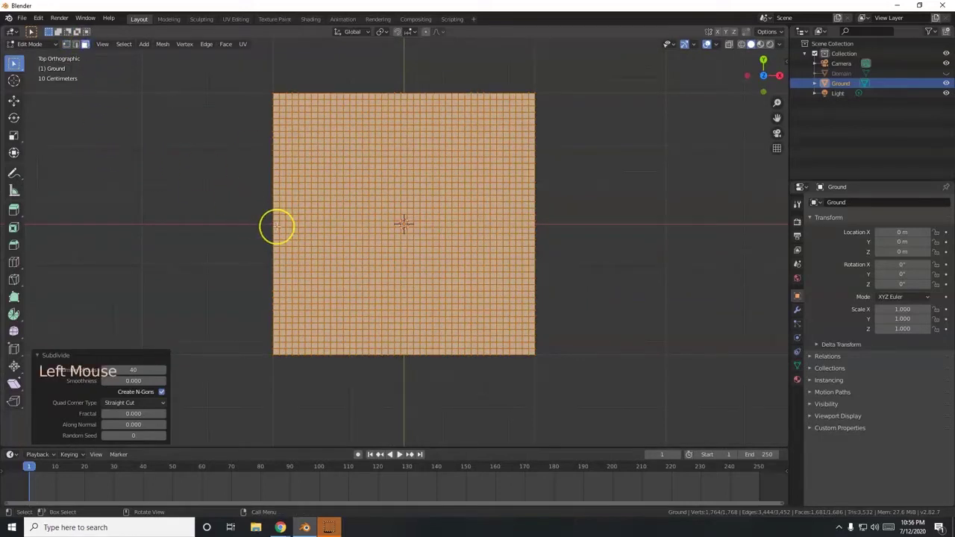
{"action": "key", "text": "alt+a"}
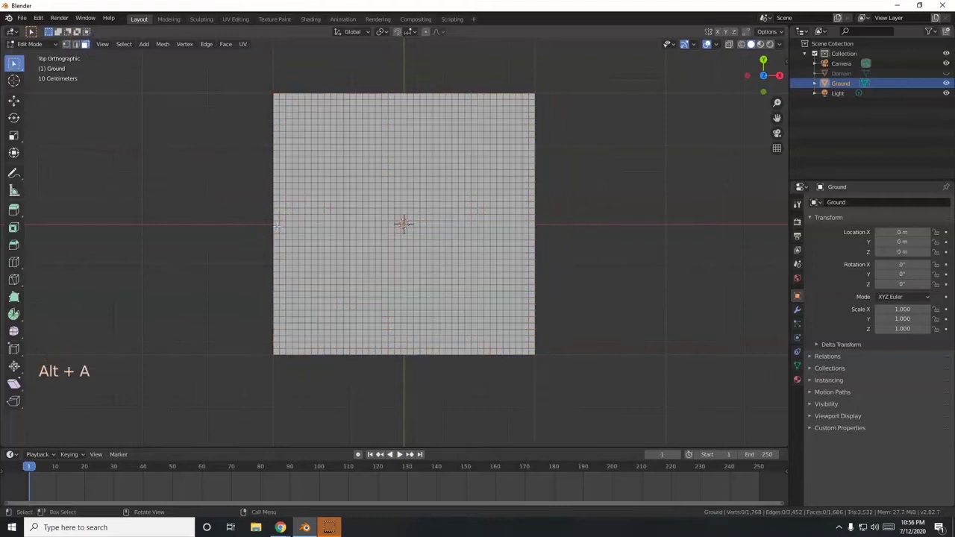
{"action": "key", "text": "c"}
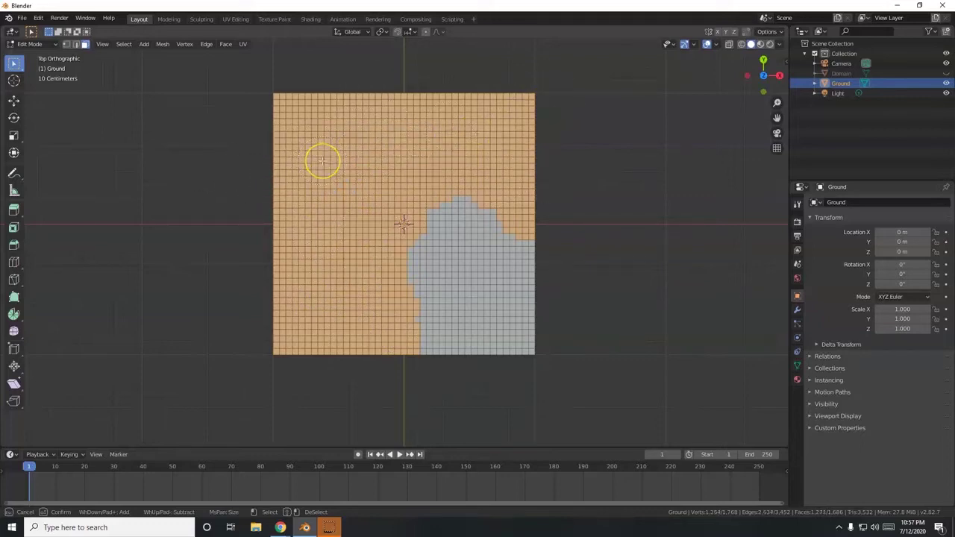
{"action": "key", "text": "KP_1"}
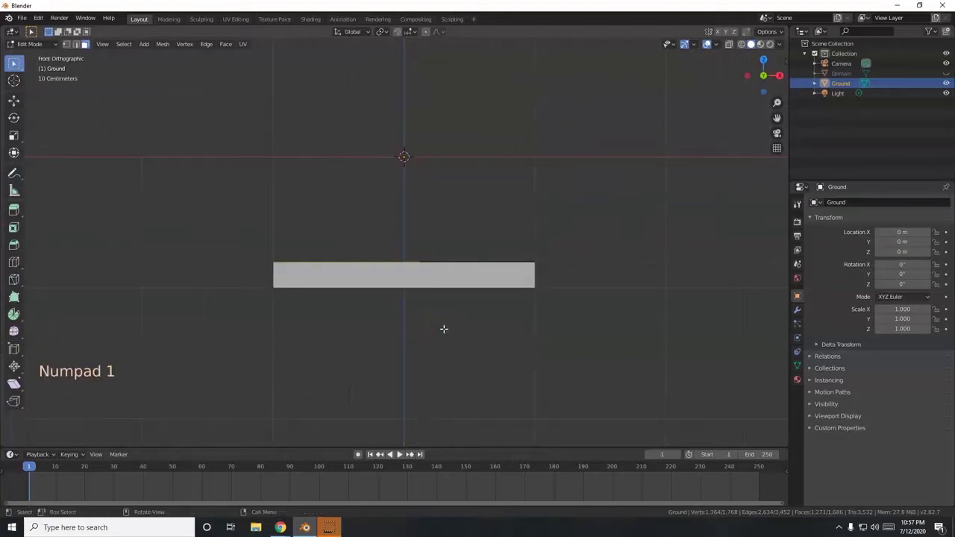
Step: Extrude the selected plateau faces into a tall block and check the result from the front
{"action": "key", "text": "e"}
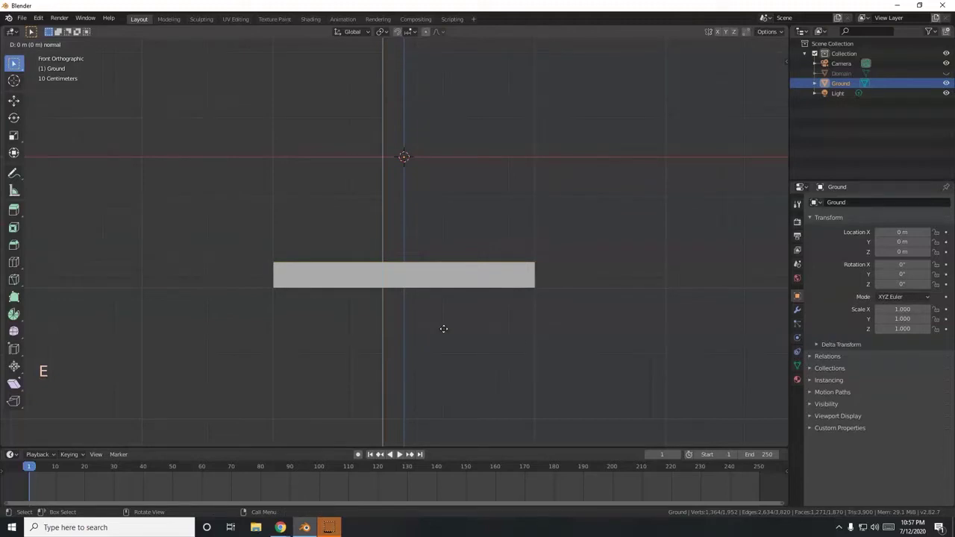
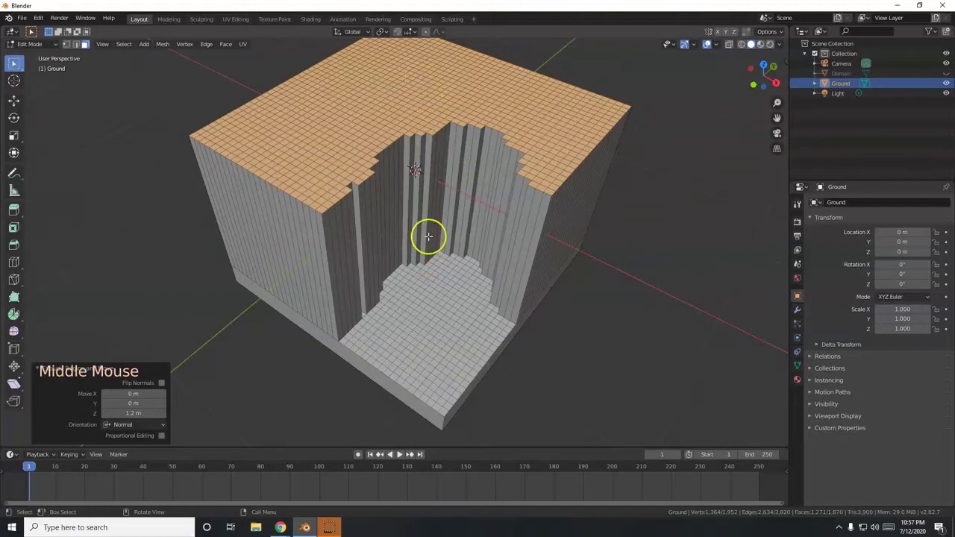
{"action": "key", "text": "KP_1"}
{"action": "scroll", "scroll_direction": "down", "scroll_amount": 3}
{"action": "scroll", "scroll_direction": "down", "scroll_amount": 3}
{"action": "scroll", "scroll_direction": "down", "scroll_amount": 3}
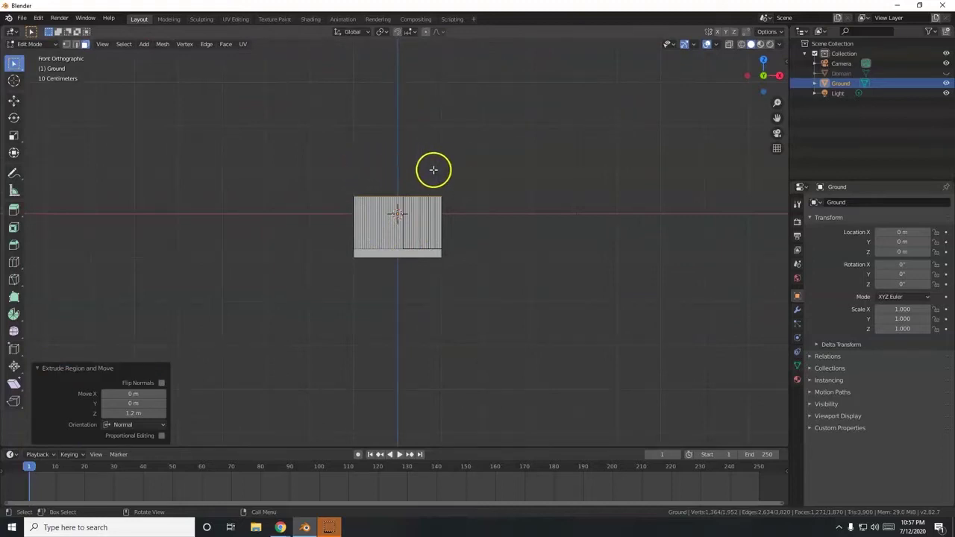
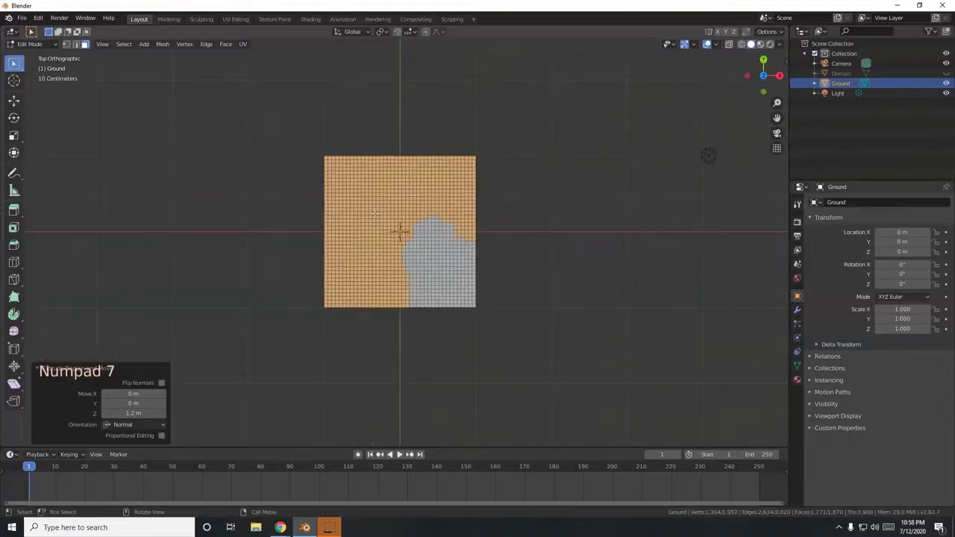
{"action": "key", "text": "alt+a"}
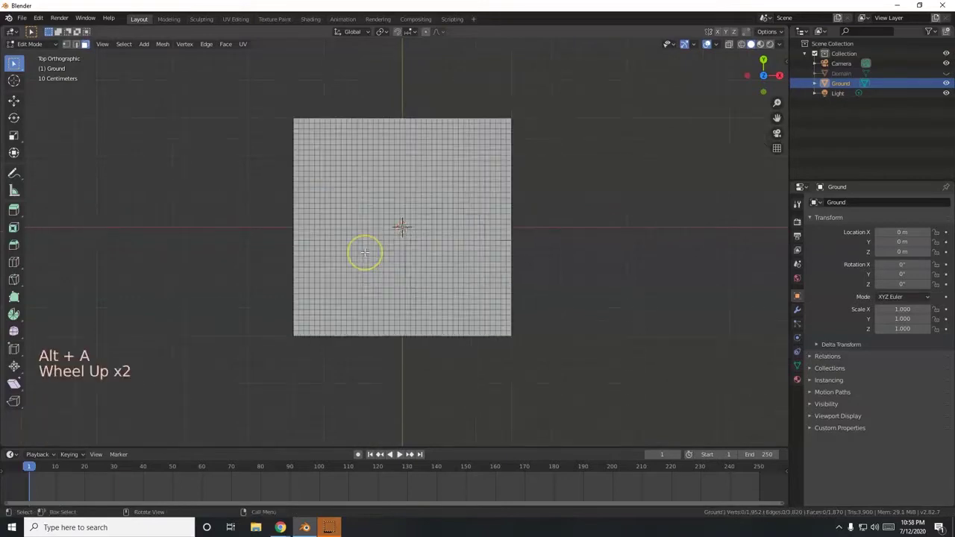
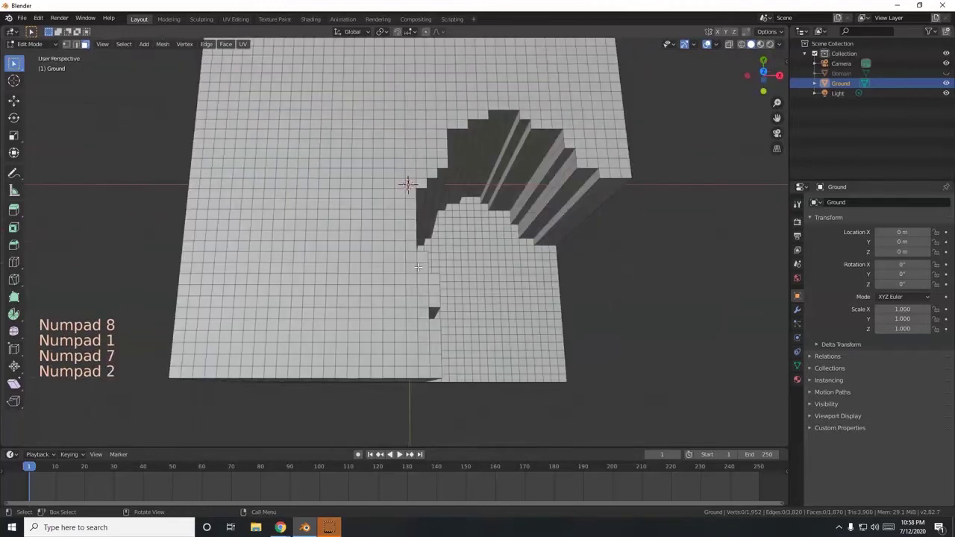
Step: Circle-select a band of rim faces around the gorge and extrude them down a ledge
{"action": "scroll", "scroll_direction": "down", "scroll_amount": 3}
{"action": "key", "text": "c"}
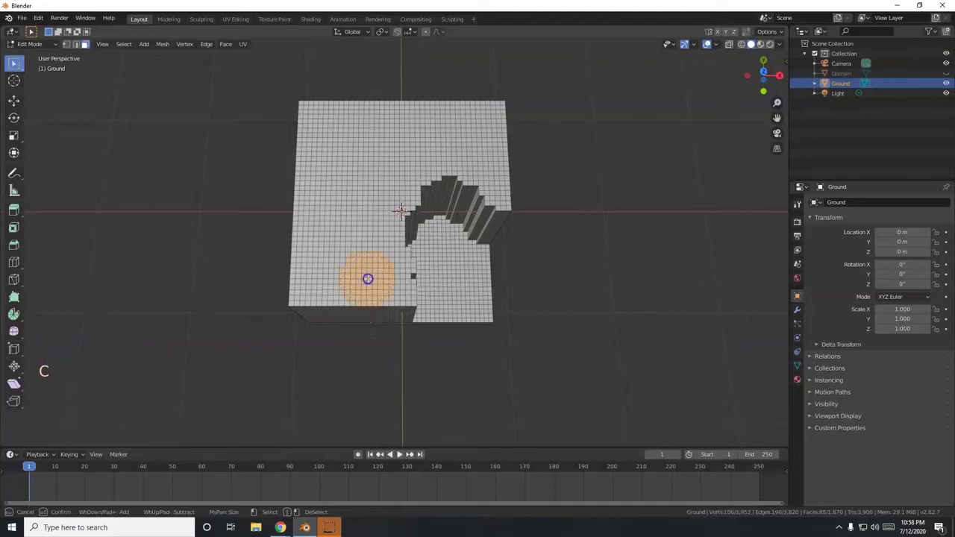
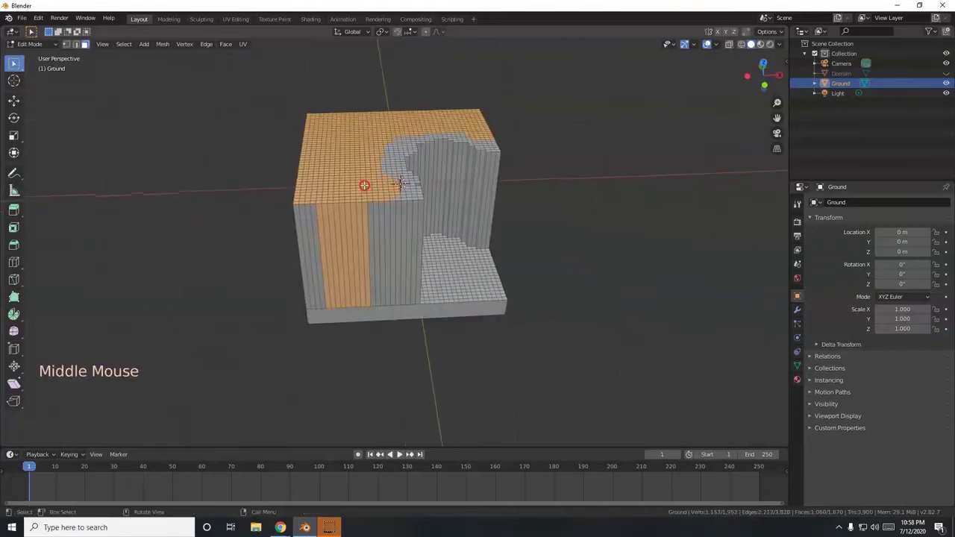
{"action": "key", "text": "c"}
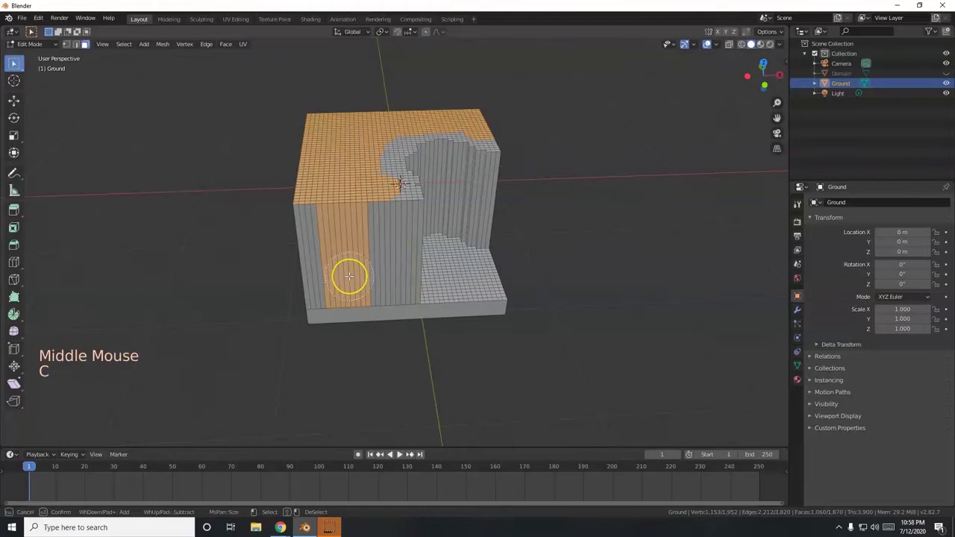
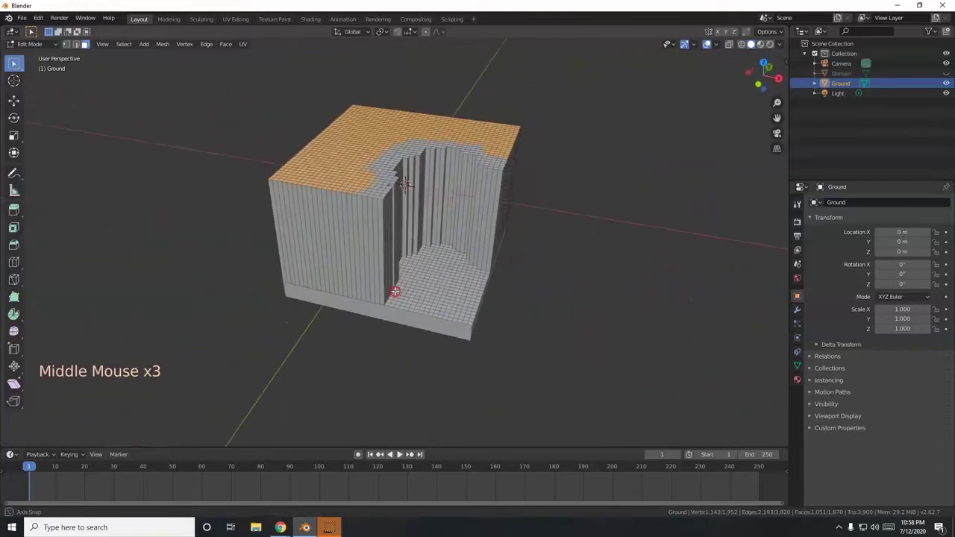
{"action": "key", "text": "e"}
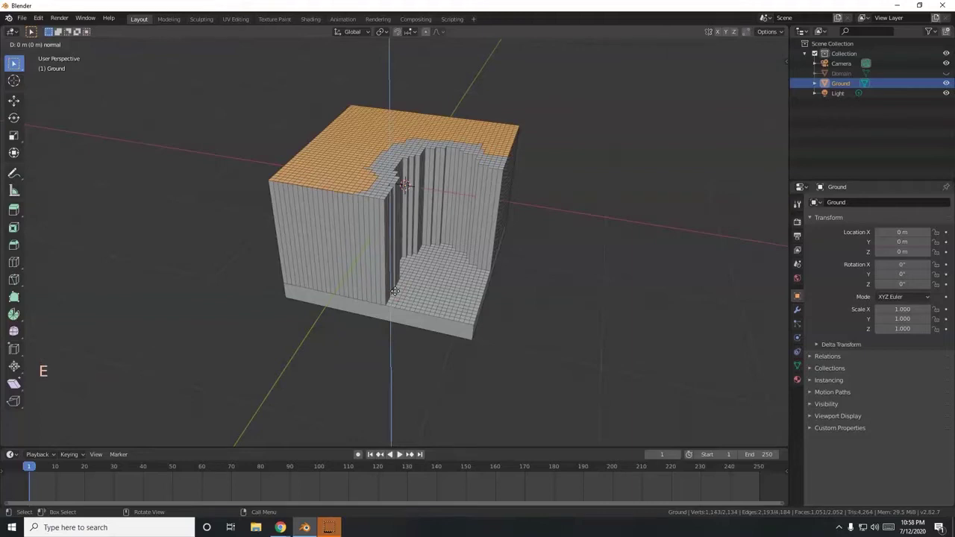
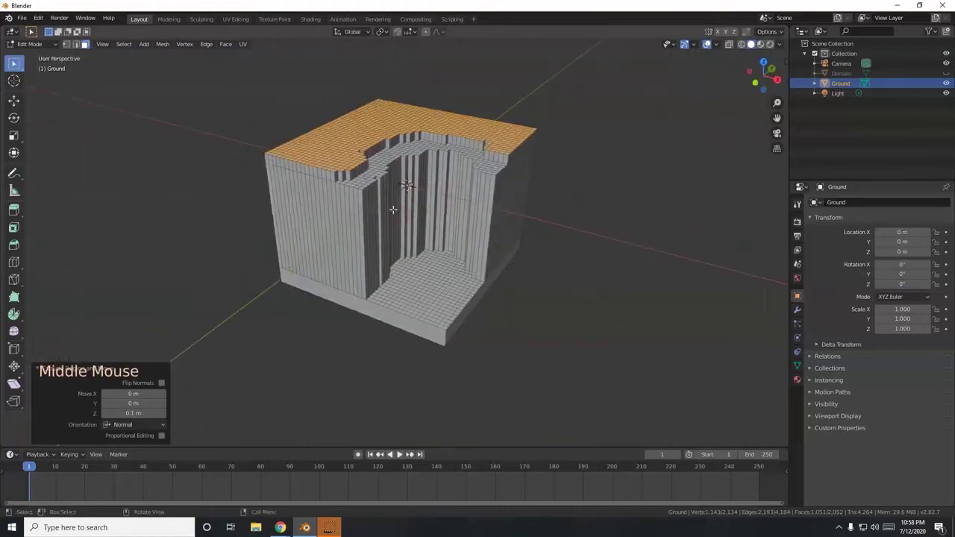
{"action": "key", "text": "KP_7"}
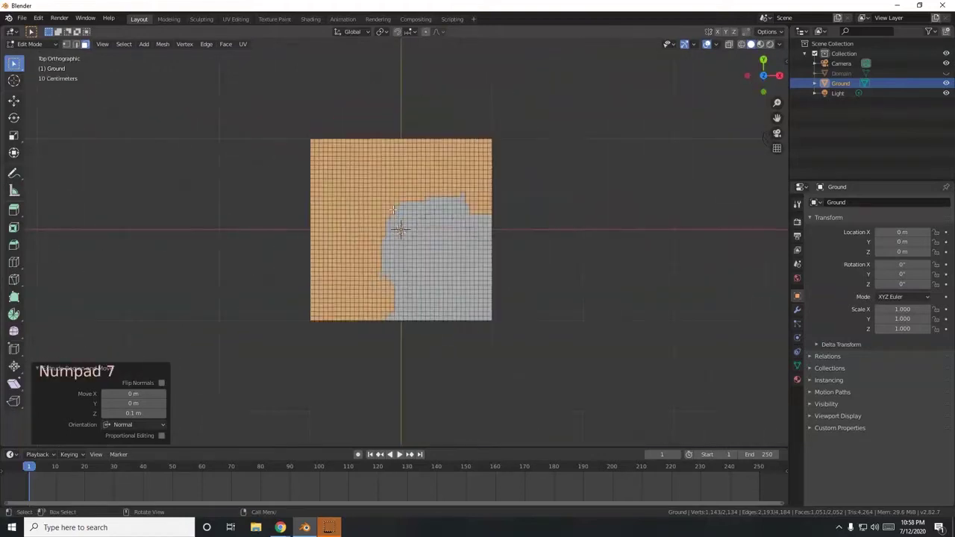
Step: Circle-select a second band of rim faces and extrude them down another step
{"action": "key", "text": "KP_2"}
{"action": "key", "text": "KP_2"}
{"action": "key", "text": "alt+a"}
{"action": "key", "text": "c"}
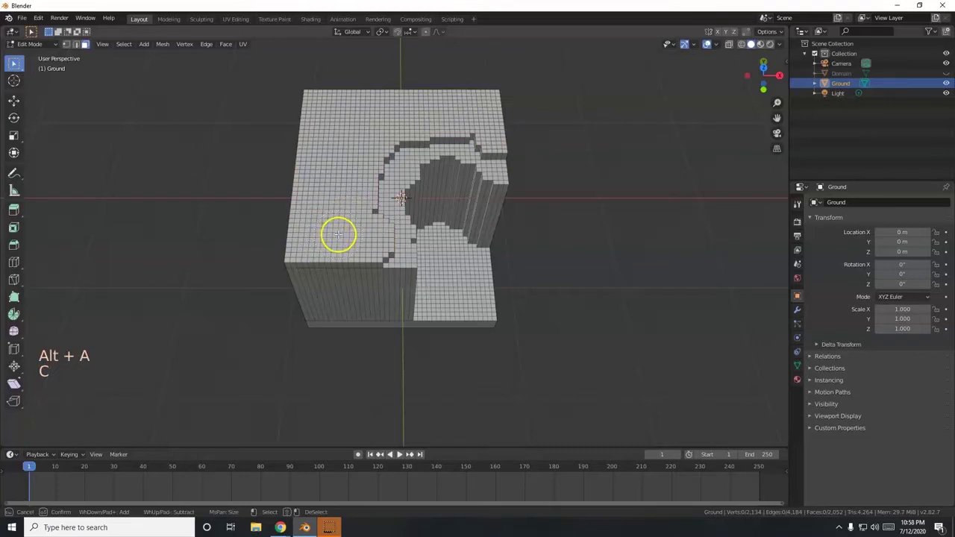
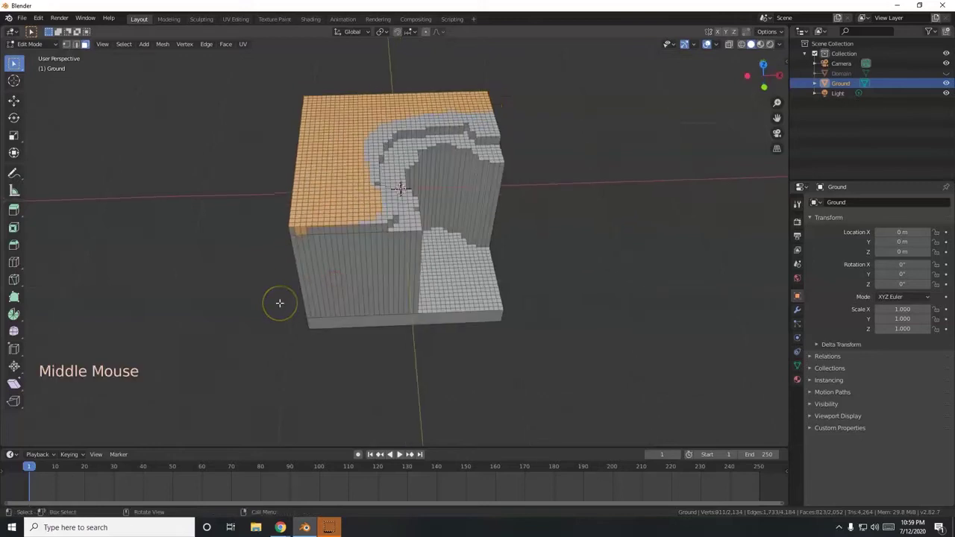
{"action": "key", "text": "c"}
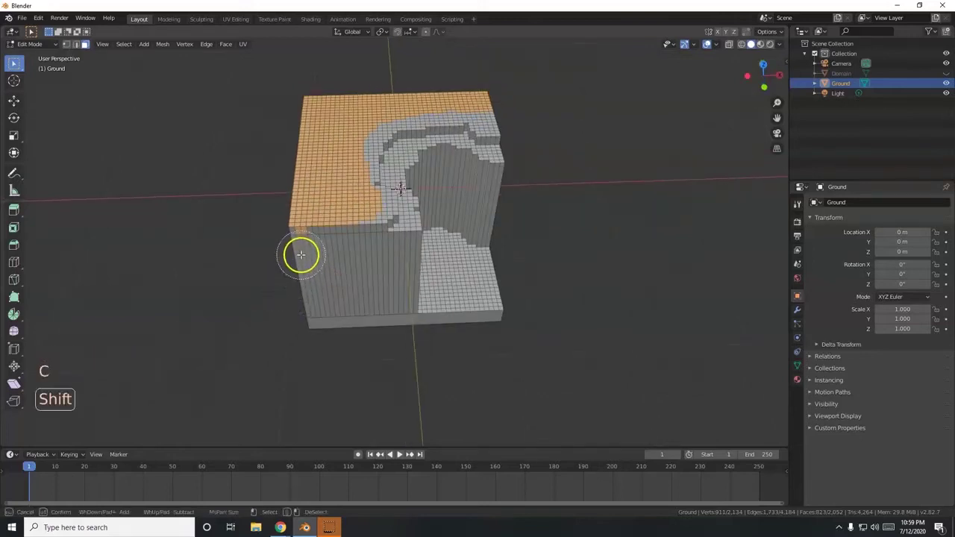
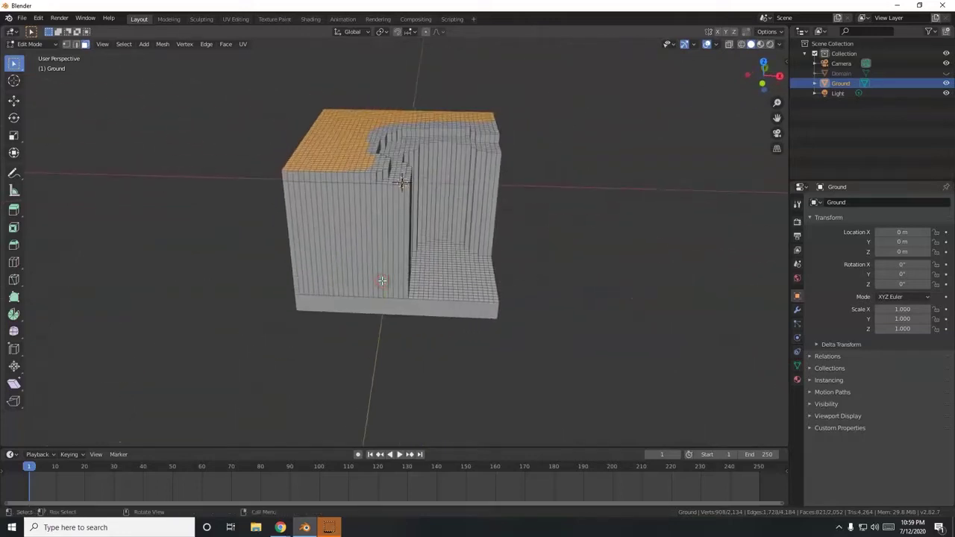
{"action": "key", "text": "e"}
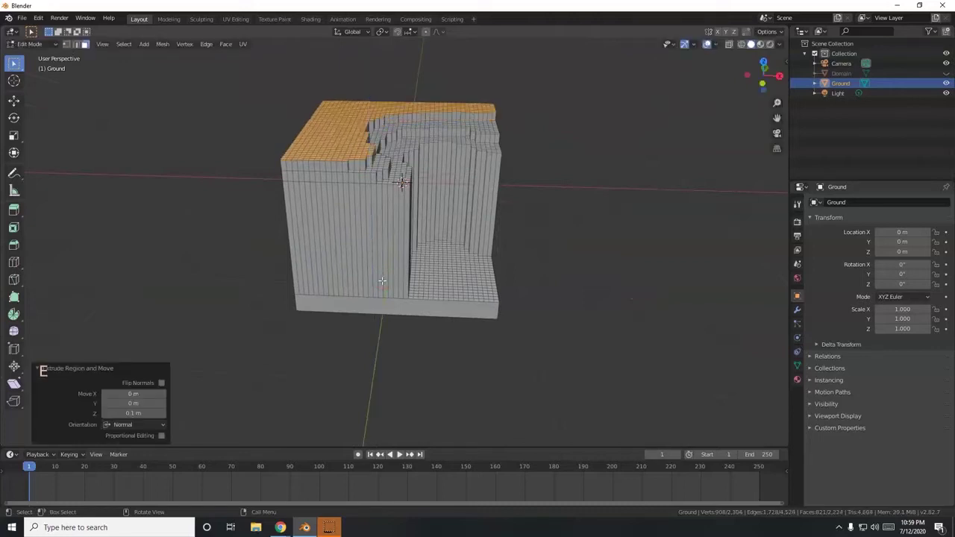
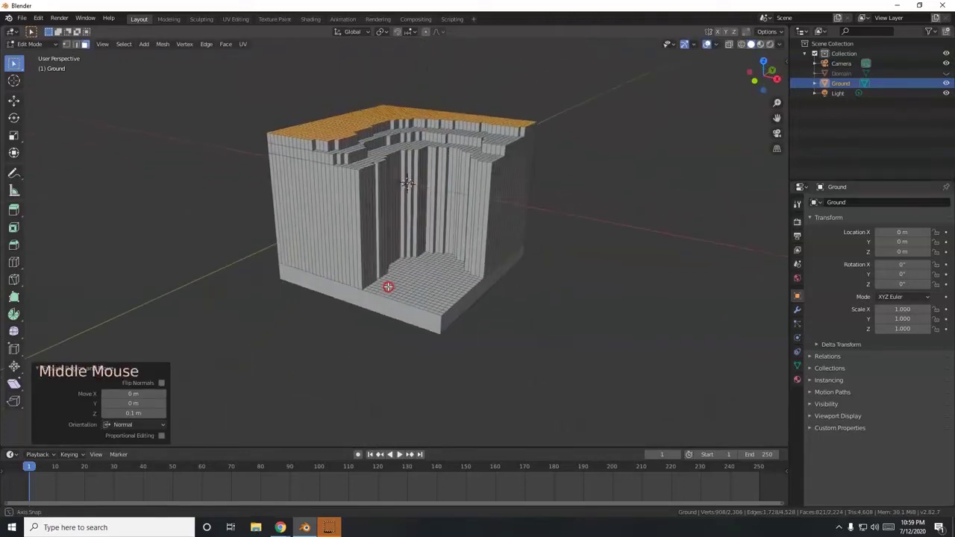
{"action": "left_click", "coordinate": [15, 511]}
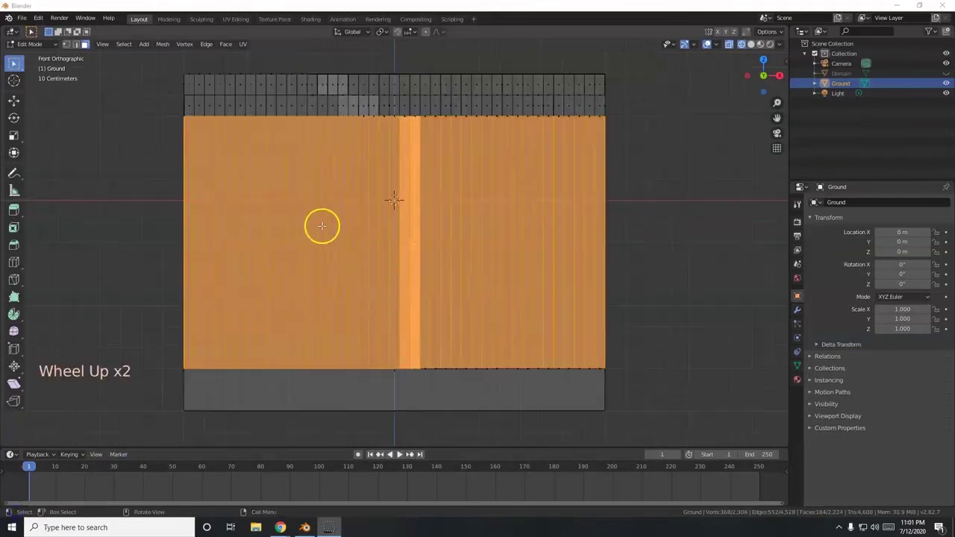
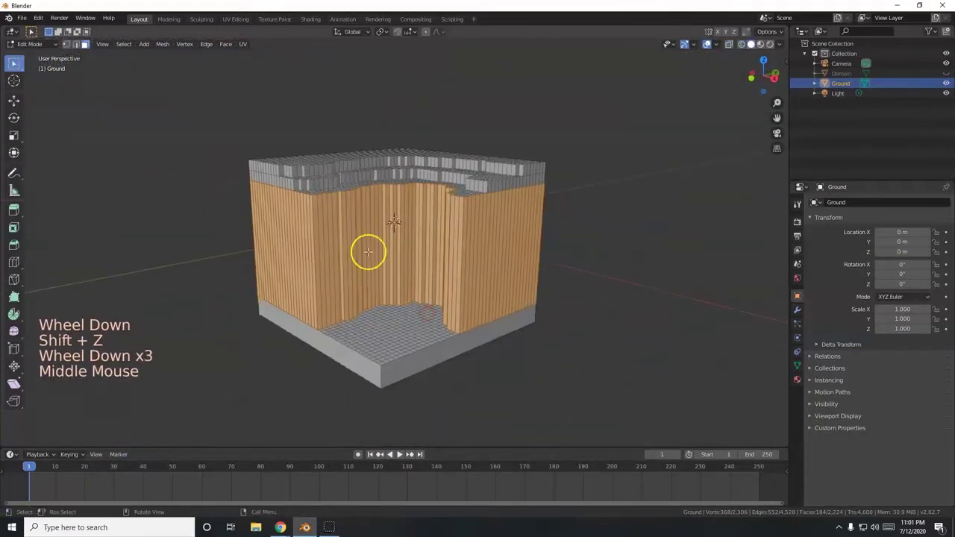
{"action": "right_click", "coordinate": [388, 257]}
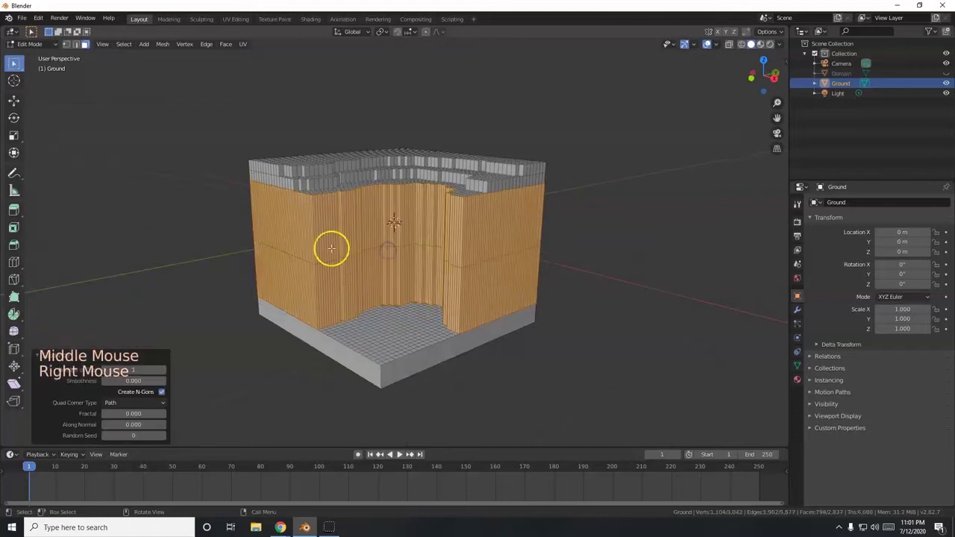
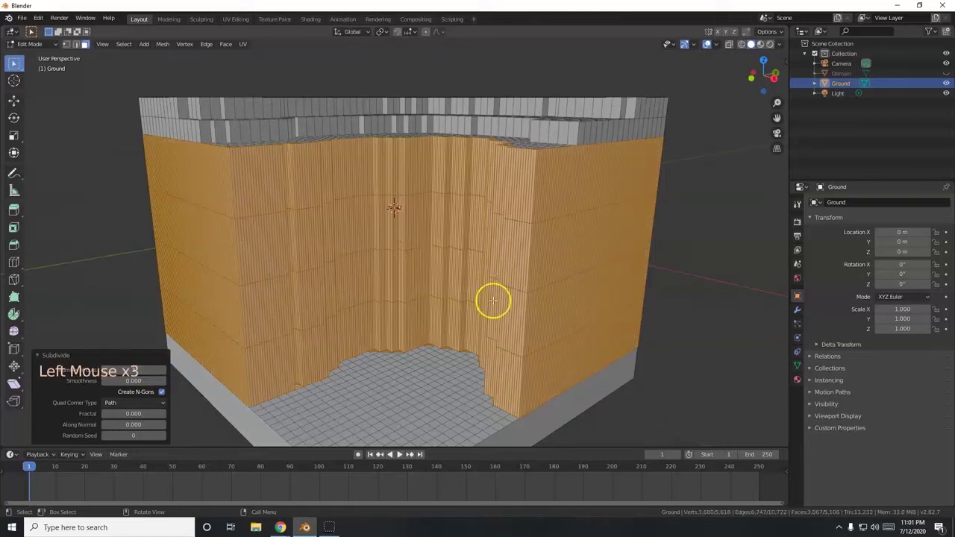
{"action": "key", "text": "ctrl+z"}
{"action": "key", "text": "ctrl+z"}
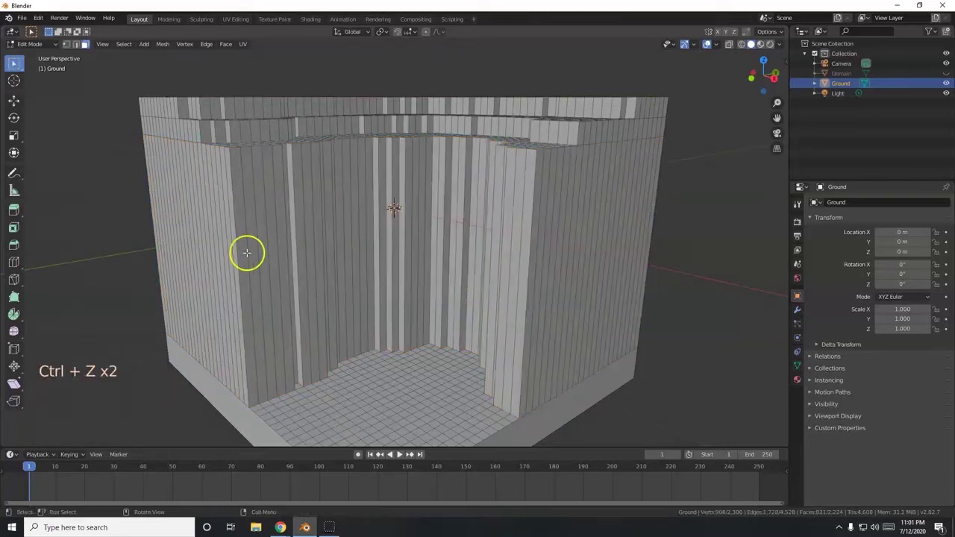
{"action": "key", "text": "ctrl+shift+z"}
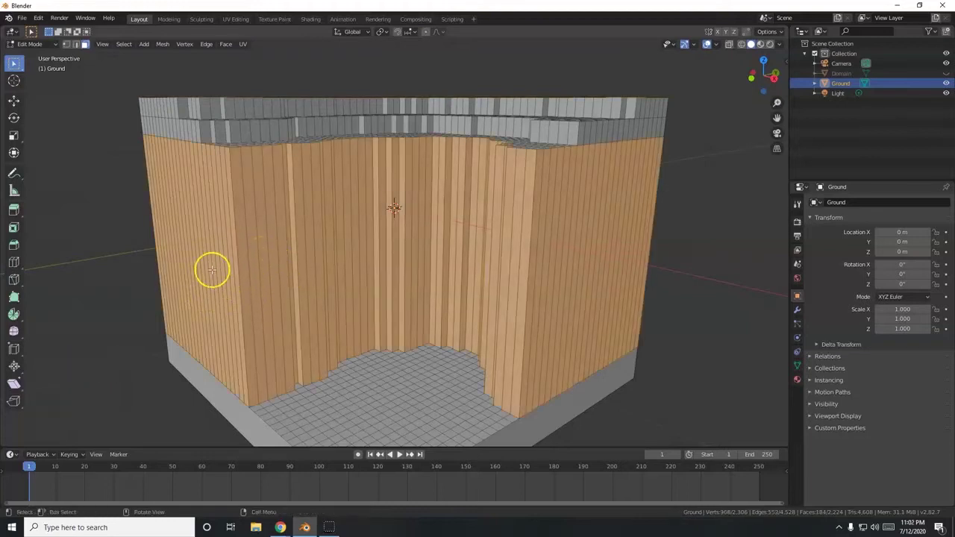
Step: Loop-cut the cliff walls into many horizontal rows and check the result from above
{"action": "key", "text": "ctrl+r"}
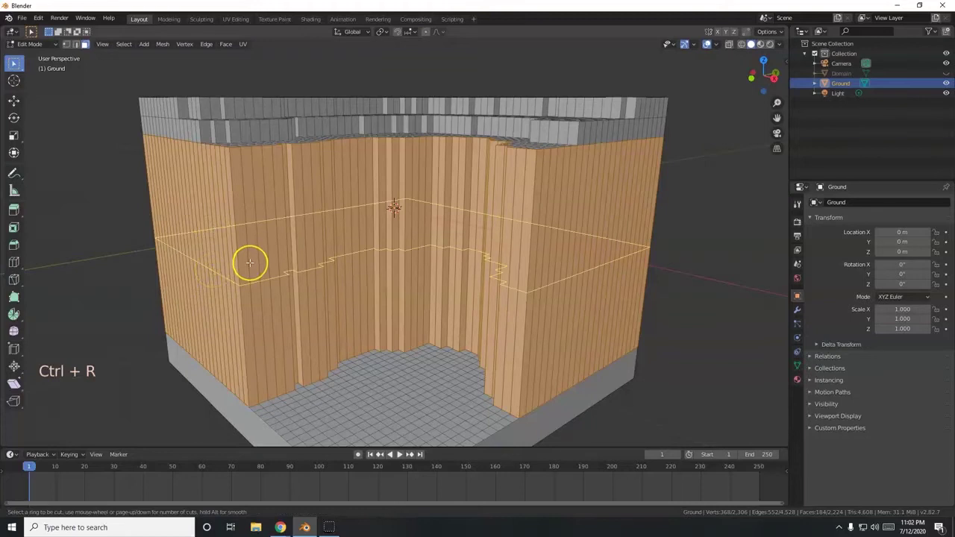
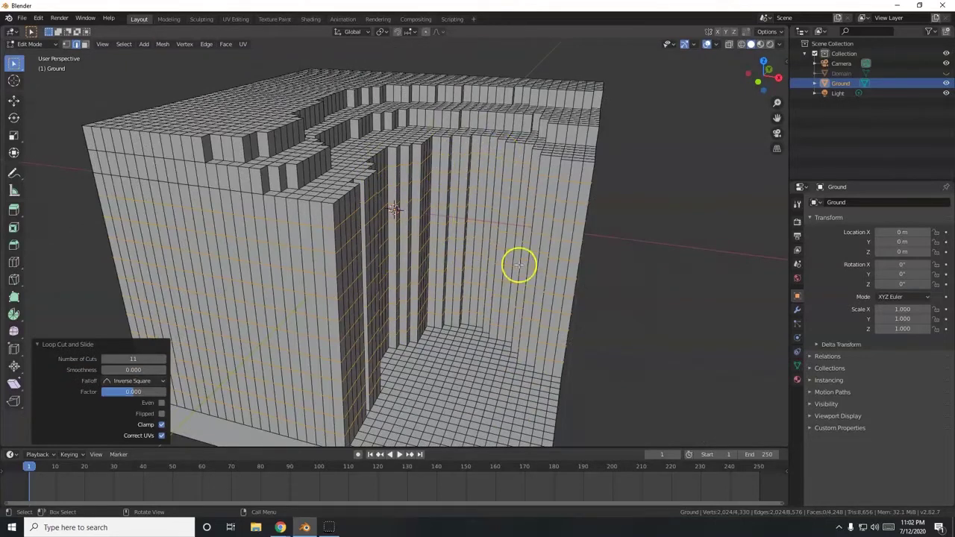
{"action": "key", "text": "KP_7"}
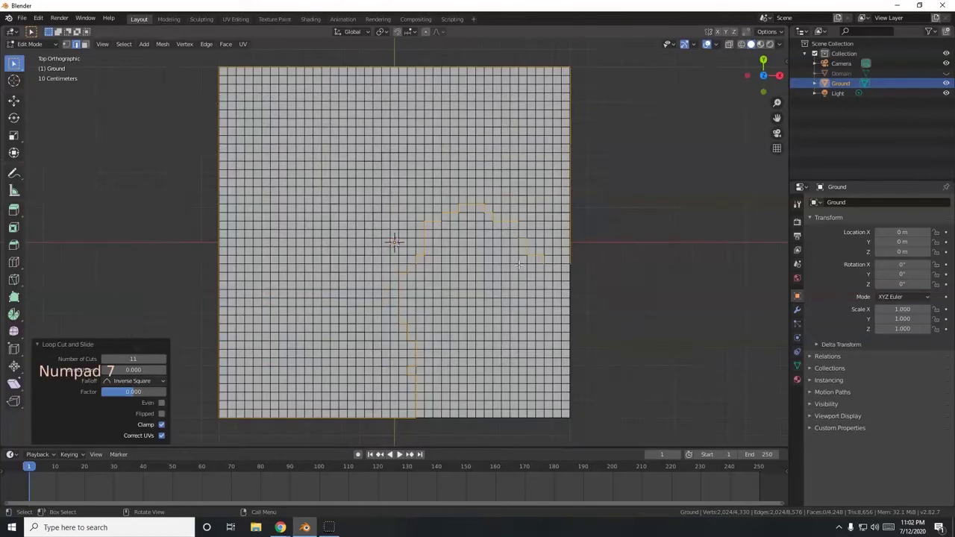
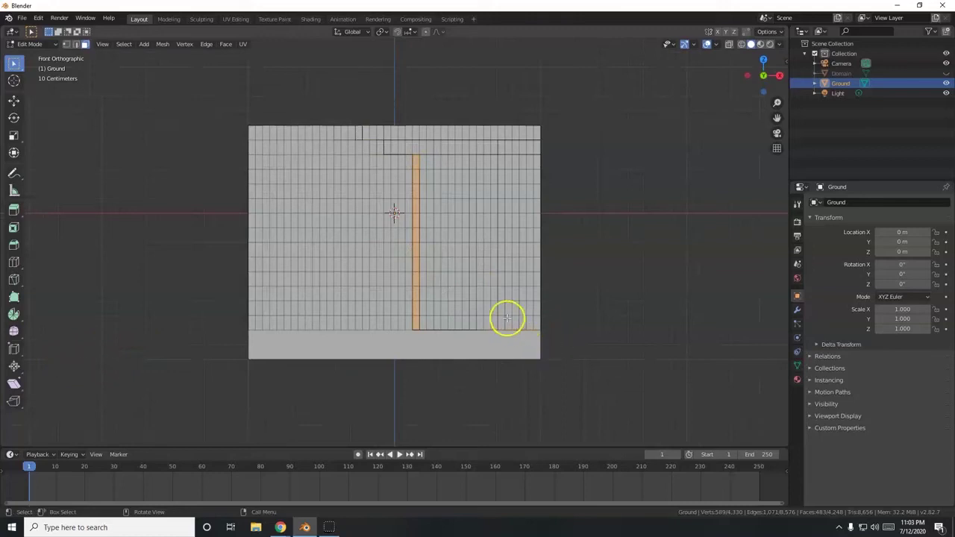
Step: Lower the selected faces vertically to deepen the waterfall channel
{"action": "key", "text": "g"}
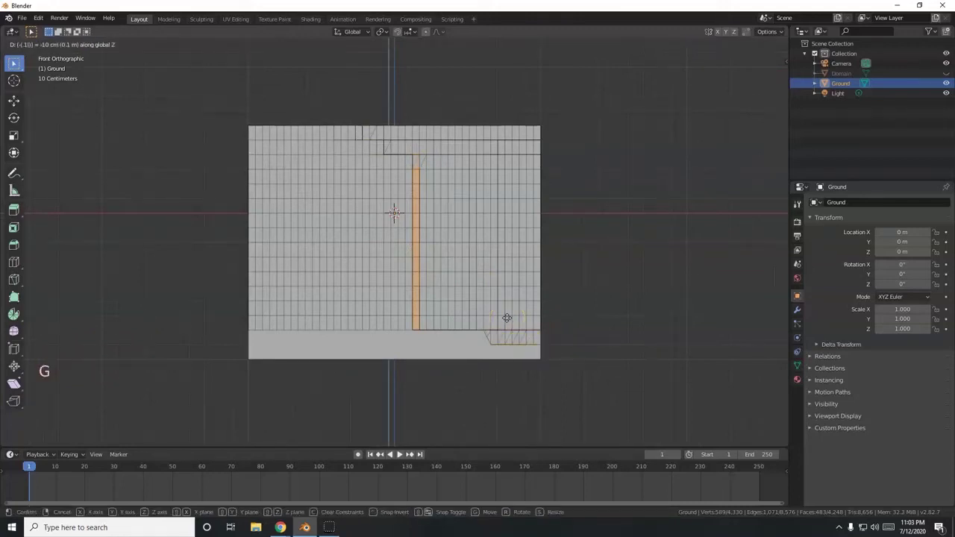
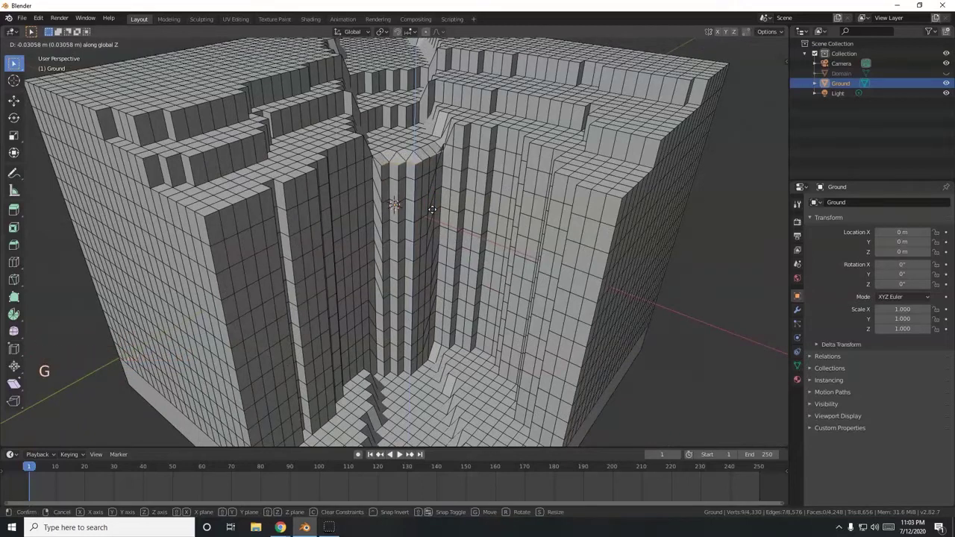
{"action": "key", "text": "ctrl+z"}
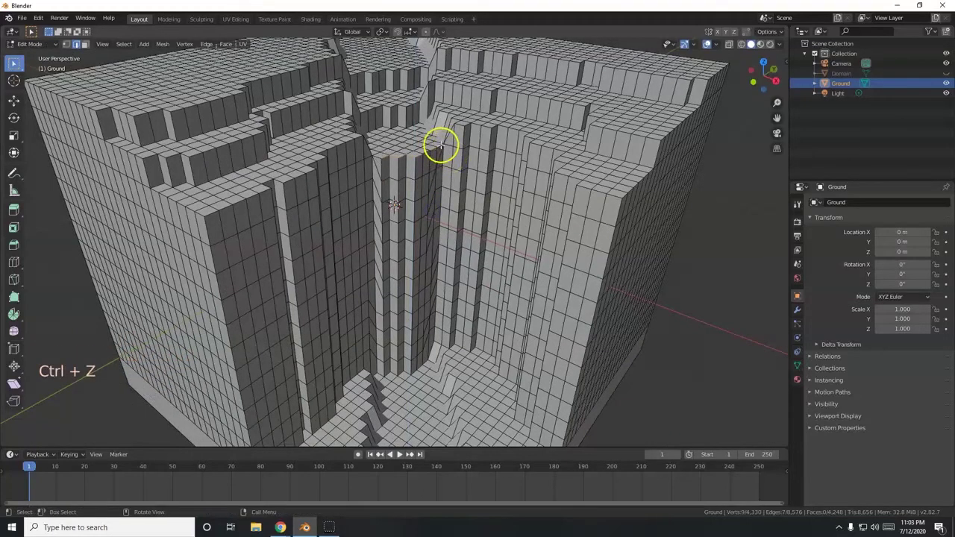
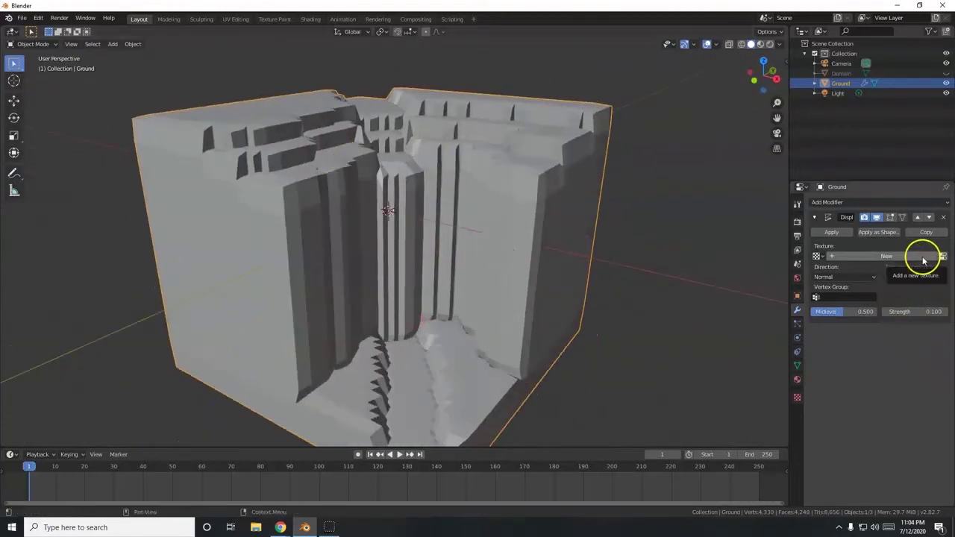
Step: Create a new texture for the Displace modifier, set its type to Clouds and inspect the roughened cliff
{"action": "left_click", "coordinate": [926, 259]}
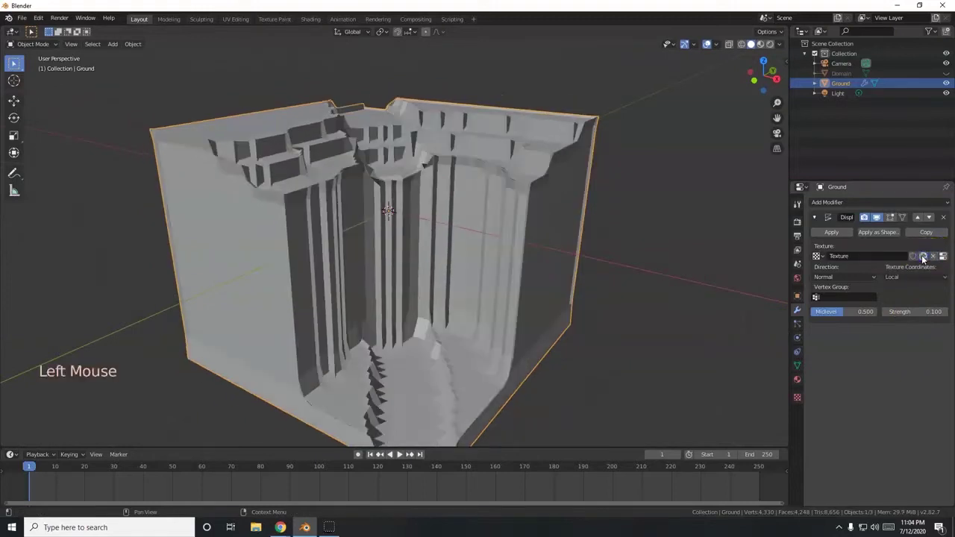
{"action": "left_click", "coordinate": [950, 260]}
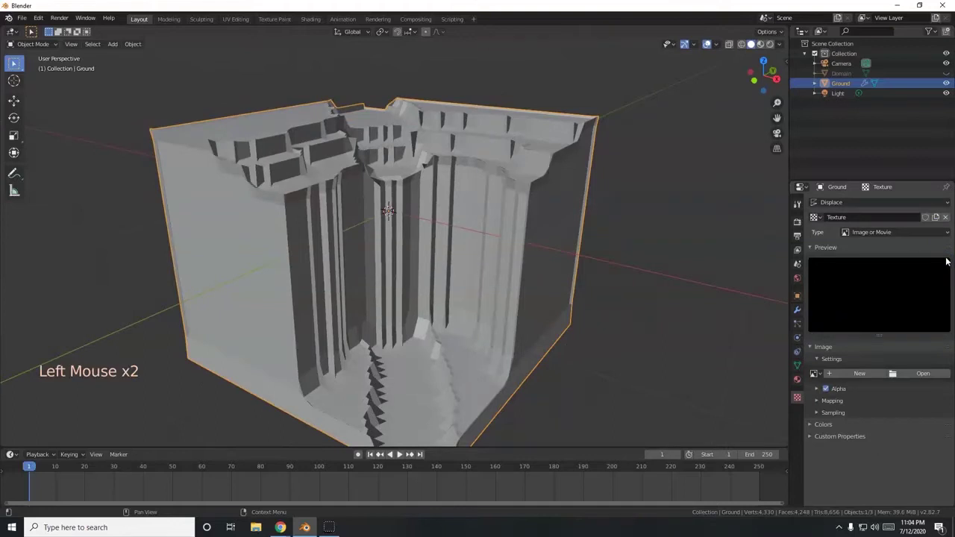
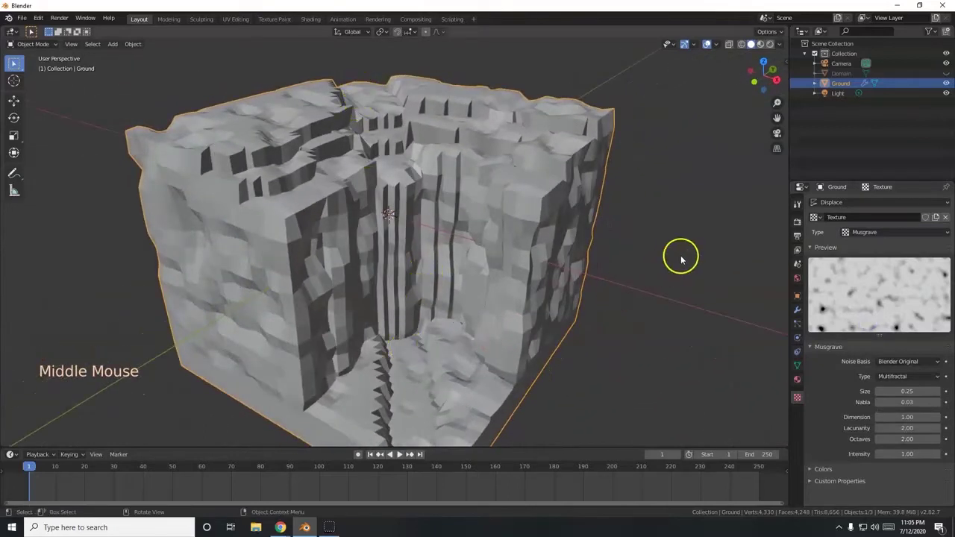
{"action": "left_click", "coordinate": [880, 234]}
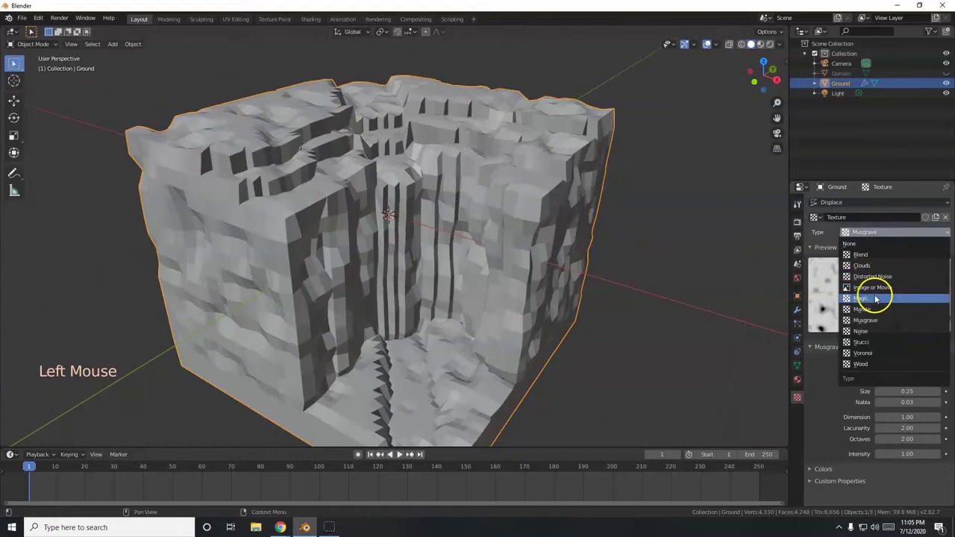
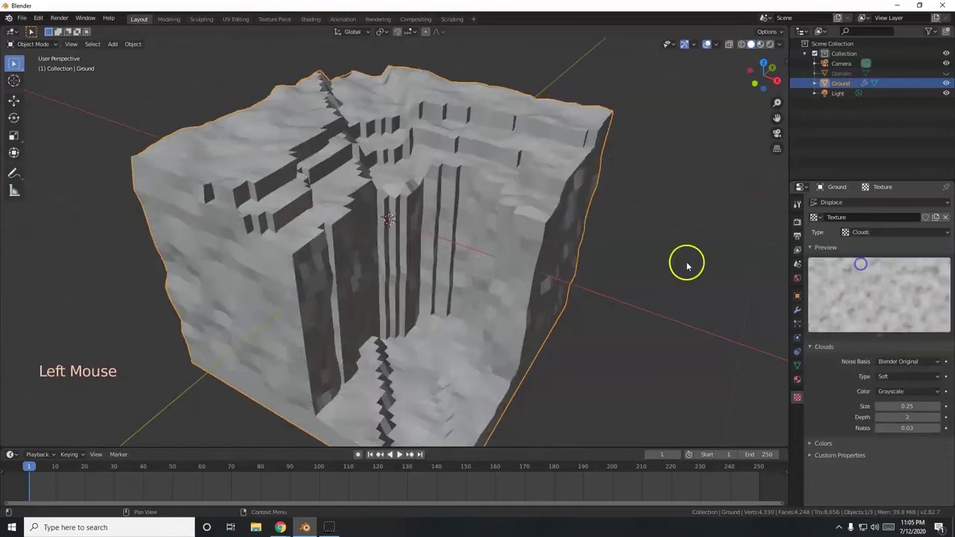
{"action": "scroll", "scroll_direction": "up", "scroll_amount": 3}
{"action": "middle_click", "coordinate": [527, 249]}
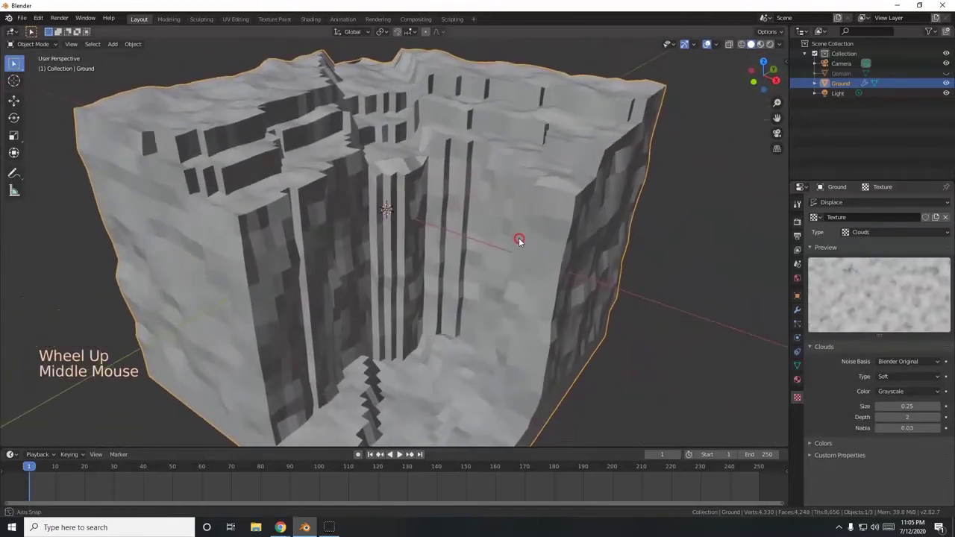
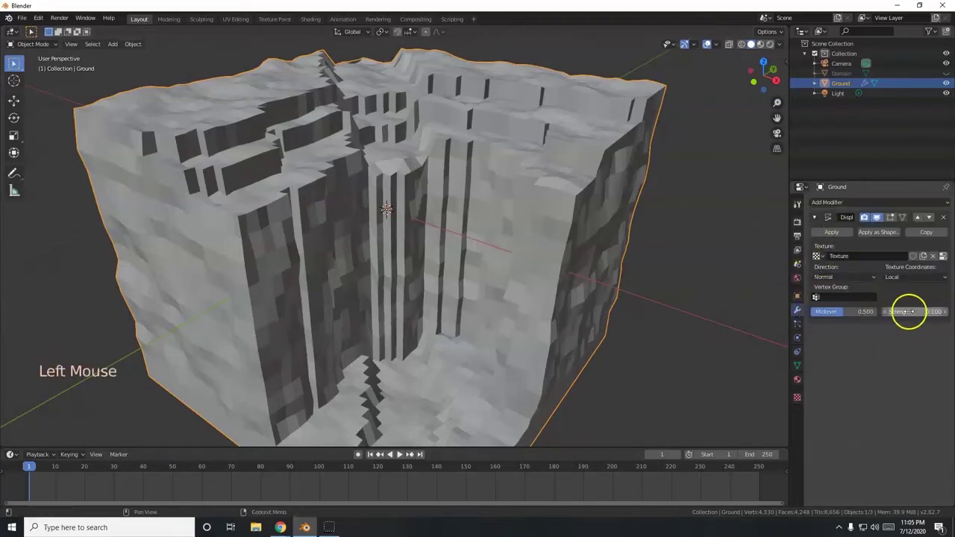
{"action": "scroll", "scroll_direction": "down", "scroll_amount": 3}
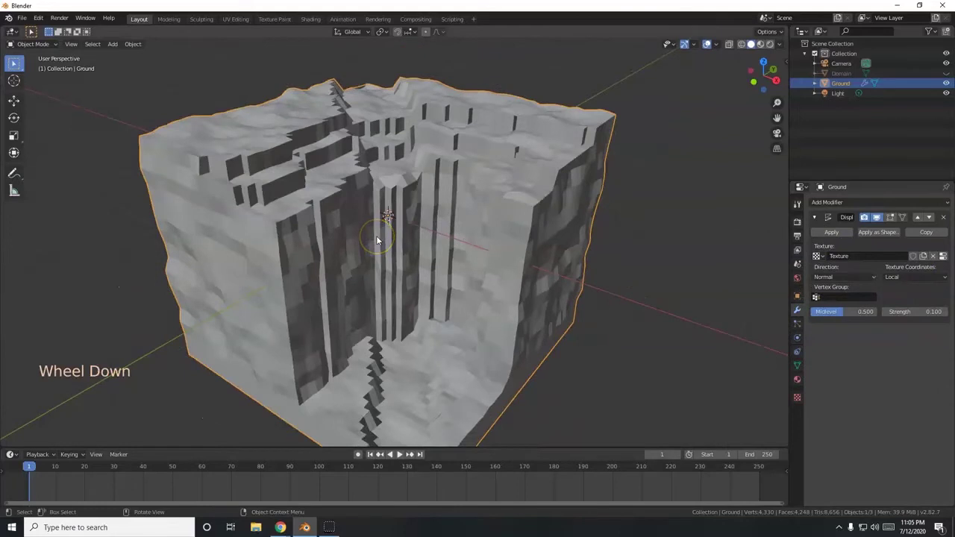
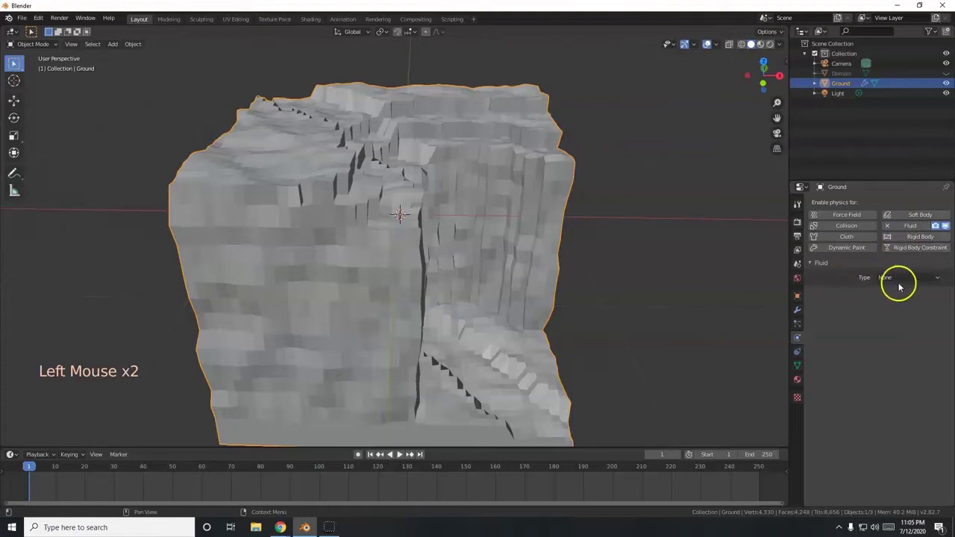
Step: Enable Fluid physics on Ground as an Effector and review the effector types
{"action": "left_click", "coordinate": [907, 281]}
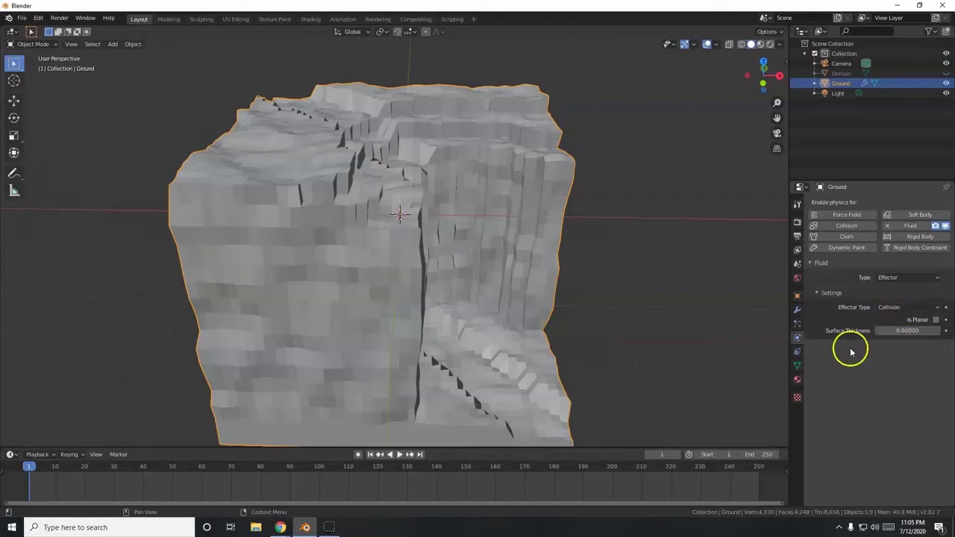
{"action": "left_click", "coordinate": [894, 311]}
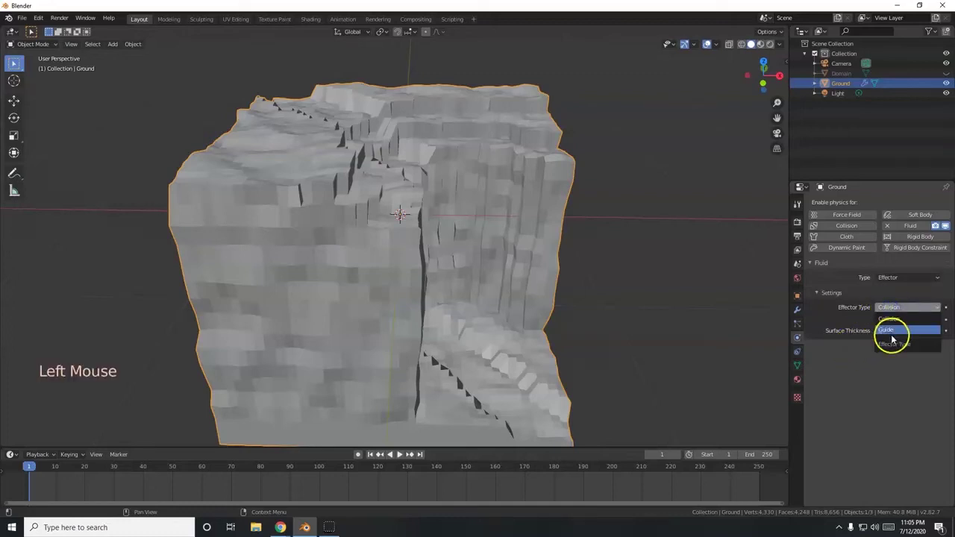
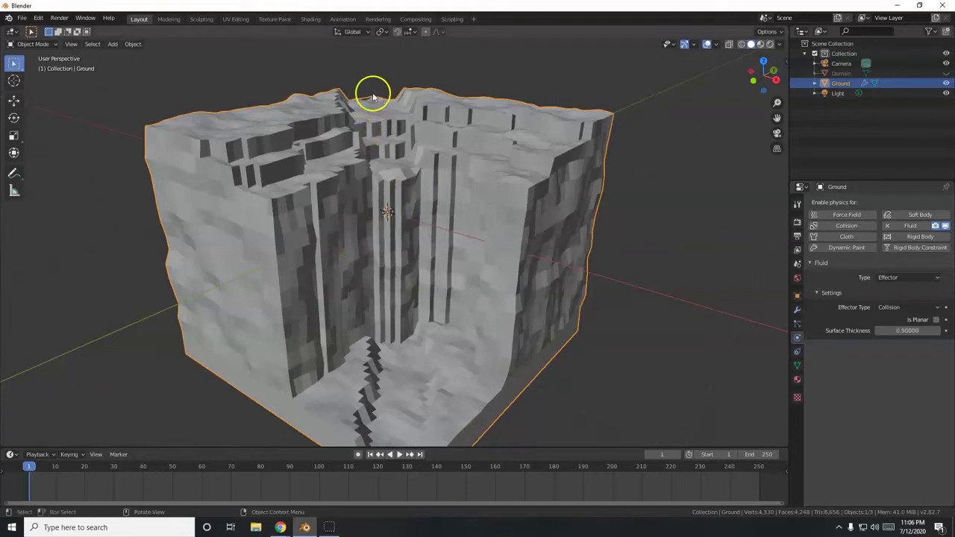
Step: Add a cube scaled to 0.1 and place it on the cliff top above the waterfall channel
{"action": "key", "text": "KP_1"}
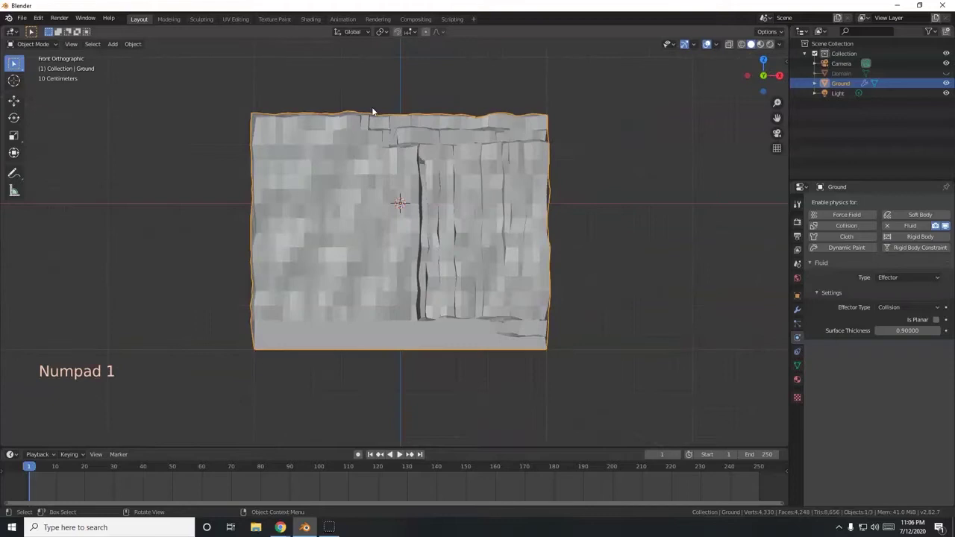
{"action": "key", "text": "shift+a"}
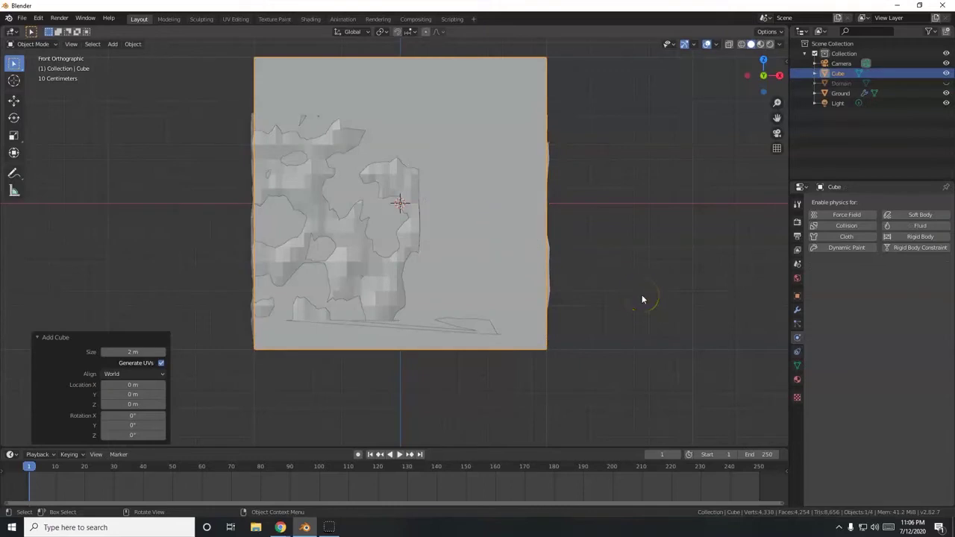
{"action": "key", "text": "s"}
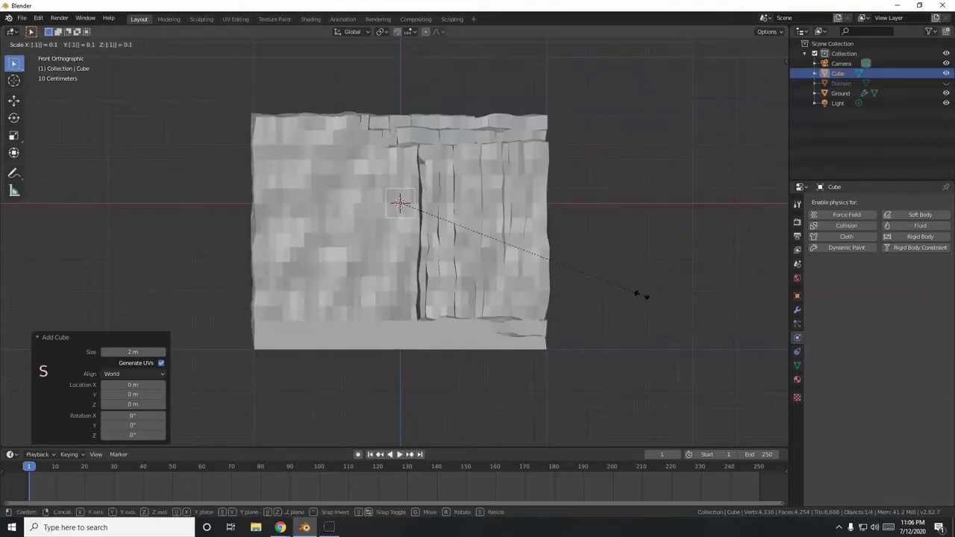
{"action": "key", "text": "g"}
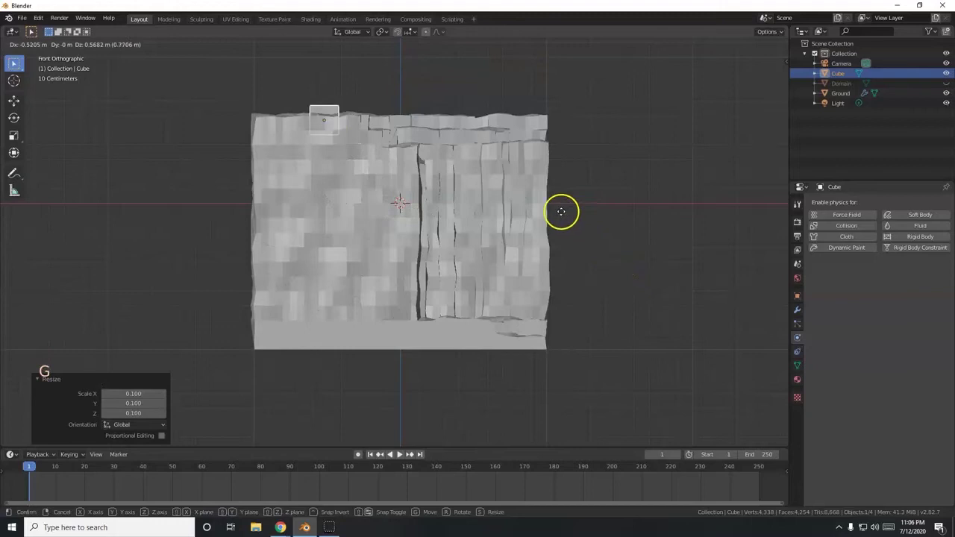
{"action": "key", "text": "KP_7"}
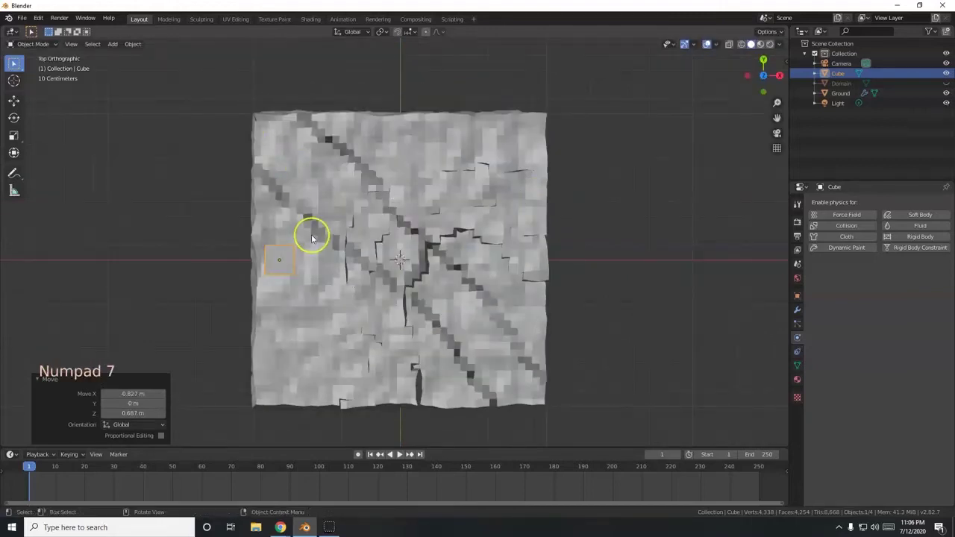
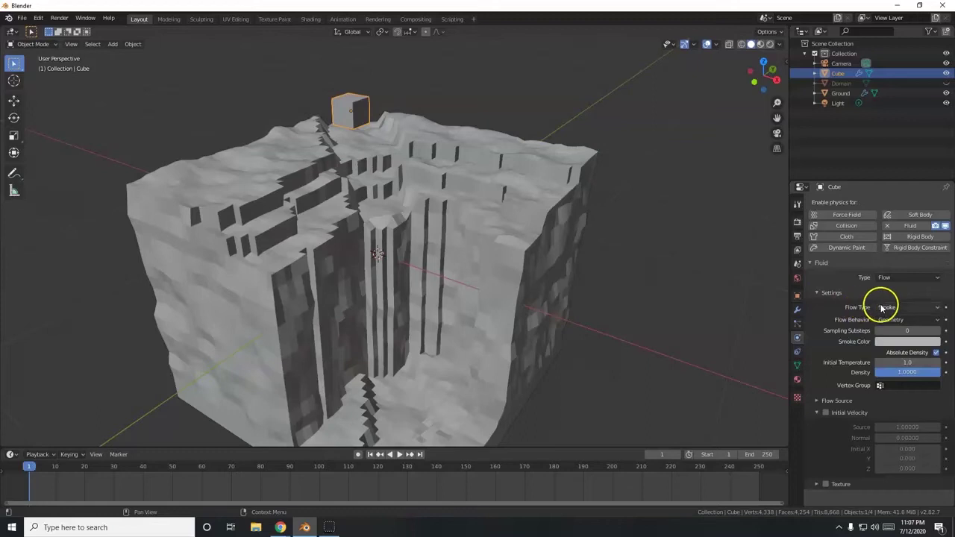
Step: Set the cube's fluid Flow Type to Liquid so it becomes the water source
{"action": "left_click", "coordinate": [887, 311]}
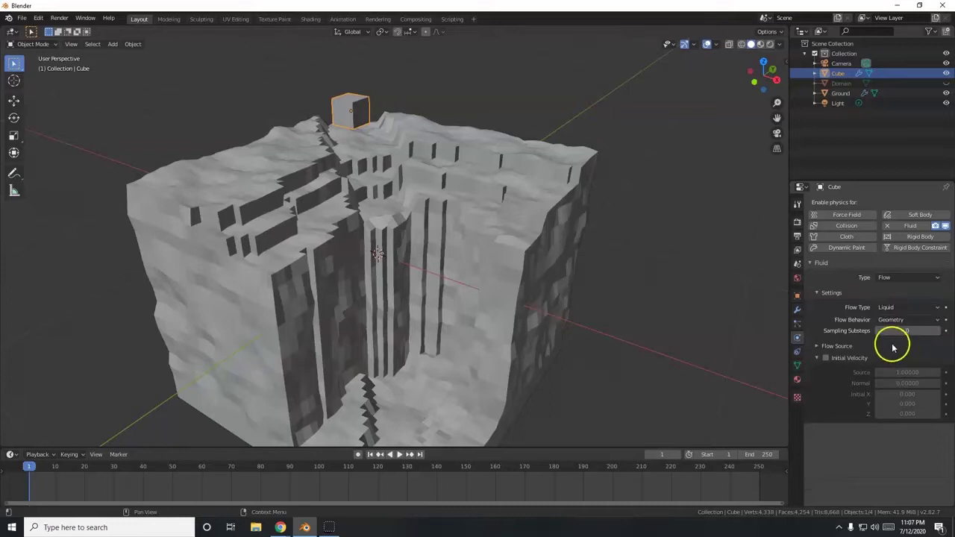
{"action": "scroll", "scroll_direction": "up", "scroll_amount": 3}
{"action": "scroll", "scroll_direction": "up", "scroll_amount": 3}
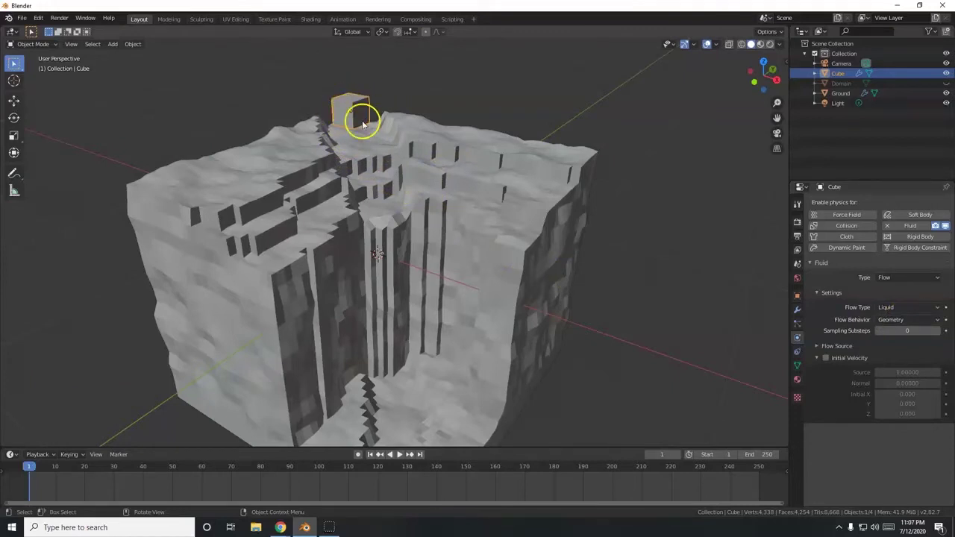
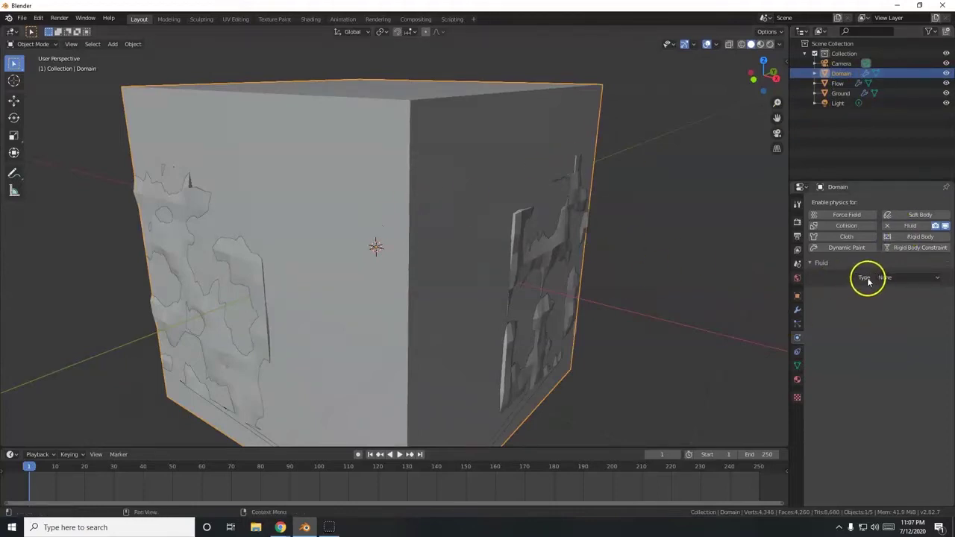
Step: Set the Domain object's fluid domain type to Liquid, enclosing the cliff scene
{"action": "left_click", "coordinate": [898, 281]}
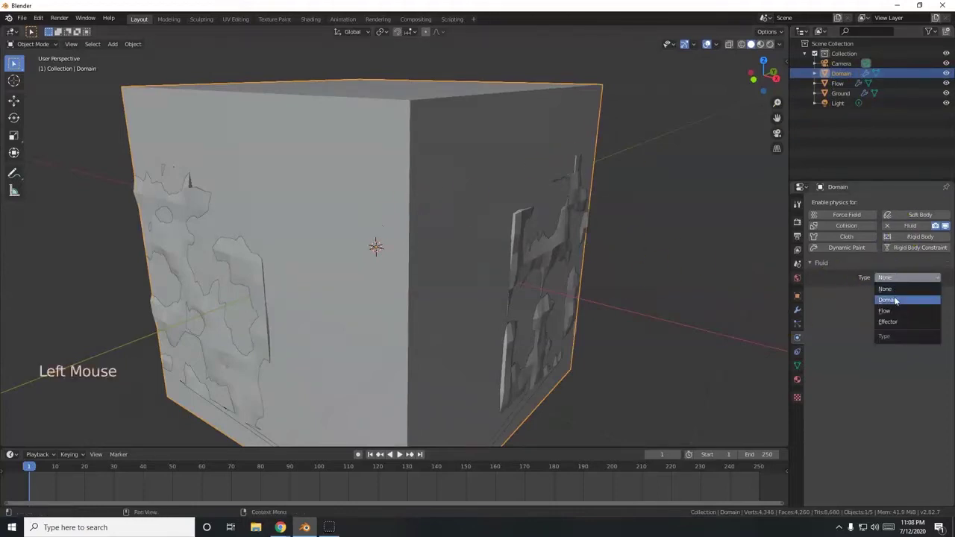
{"action": "middle_click", "coordinate": [413, 239]}
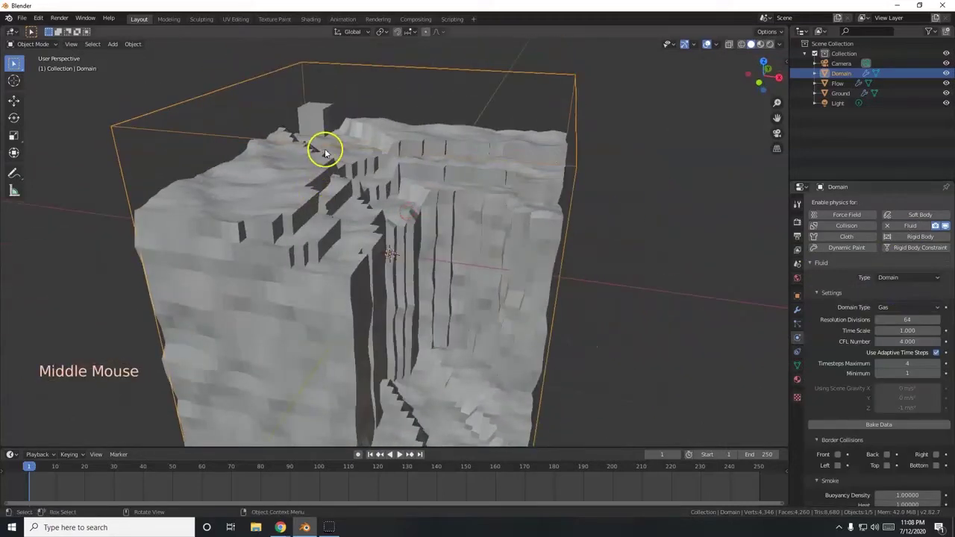
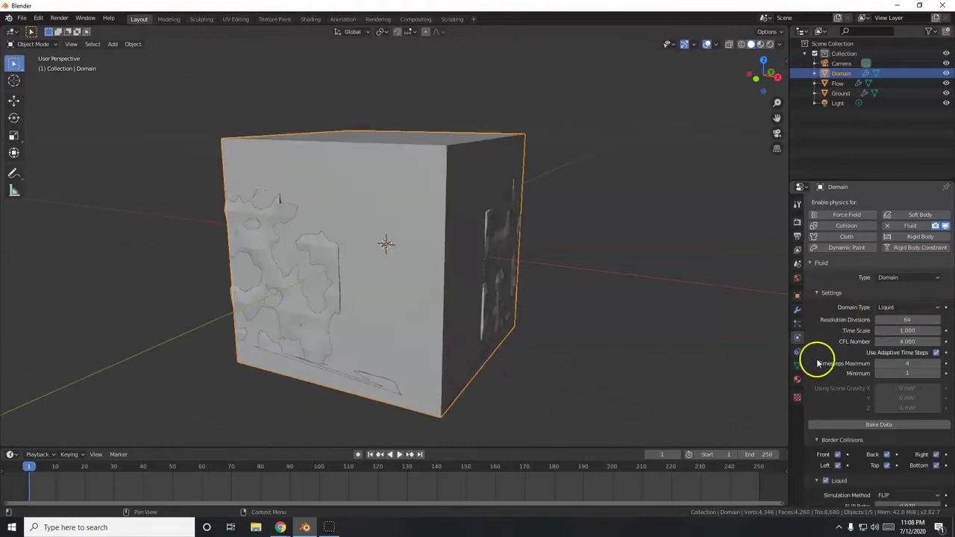
{"action": "scroll", "scroll_direction": "down", "scroll_amount": 3}
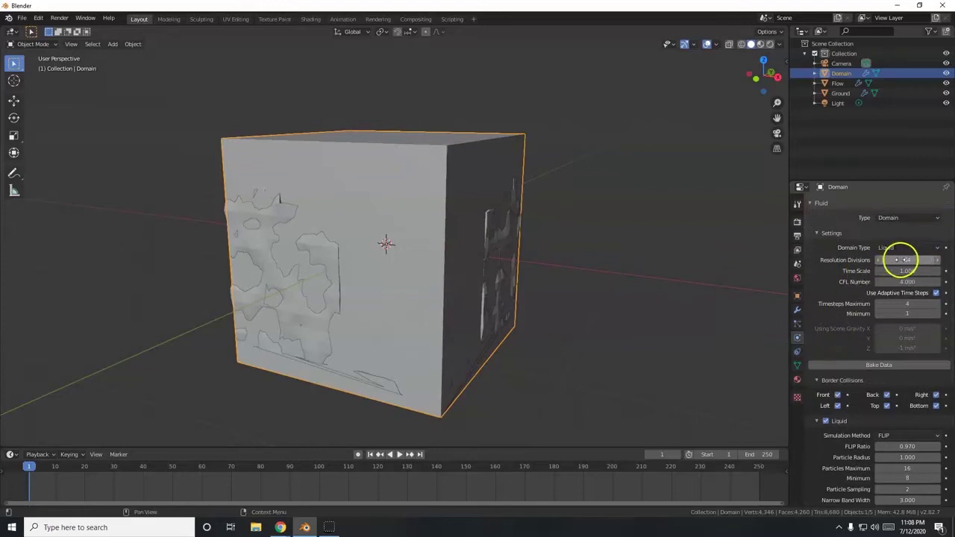
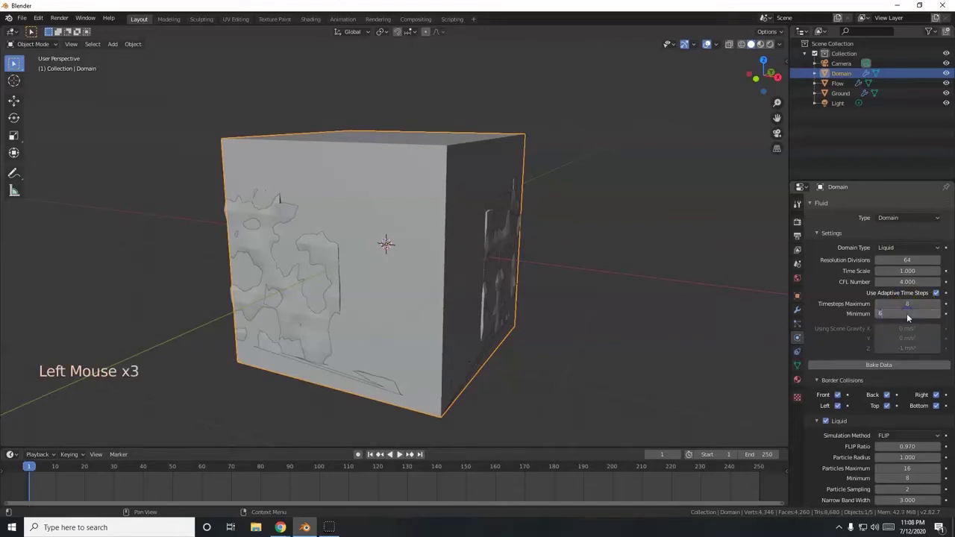
Step: Set the domain's FLIP Ratio to 0.5 and enable liquid Mesh generation
{"action": "scroll", "scroll_direction": "down", "scroll_amount": 3}
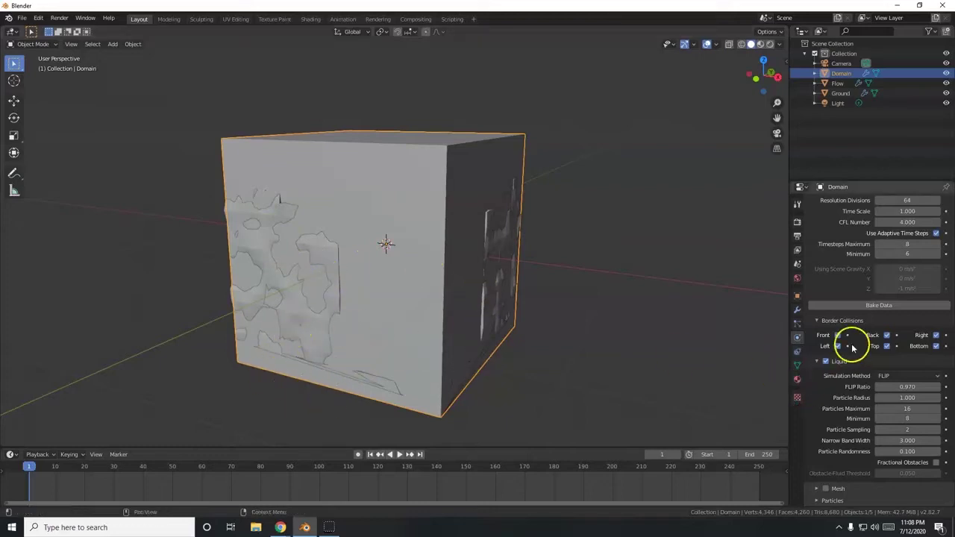
{"action": "scroll", "scroll_direction": "down", "scroll_amount": 3}
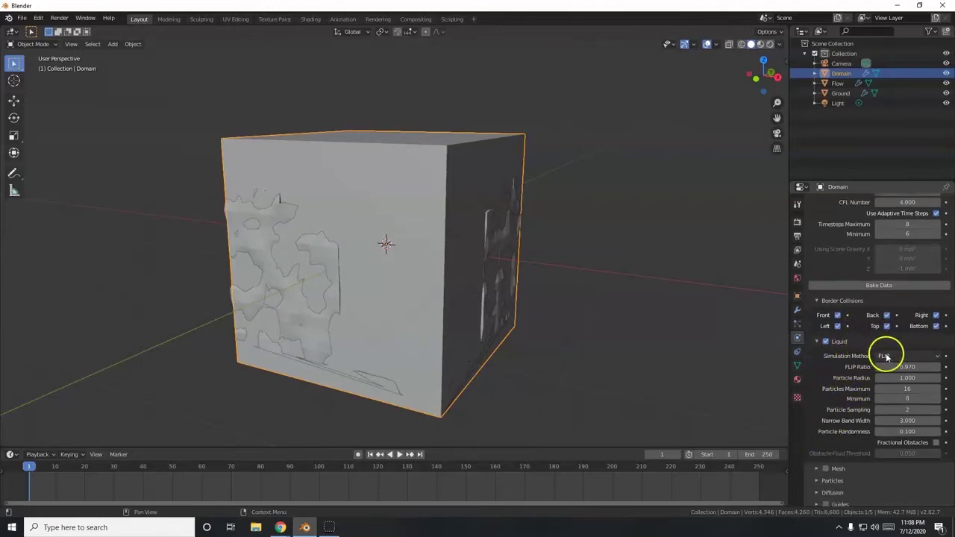
{"action": "left_click", "coordinate": [889, 358]}
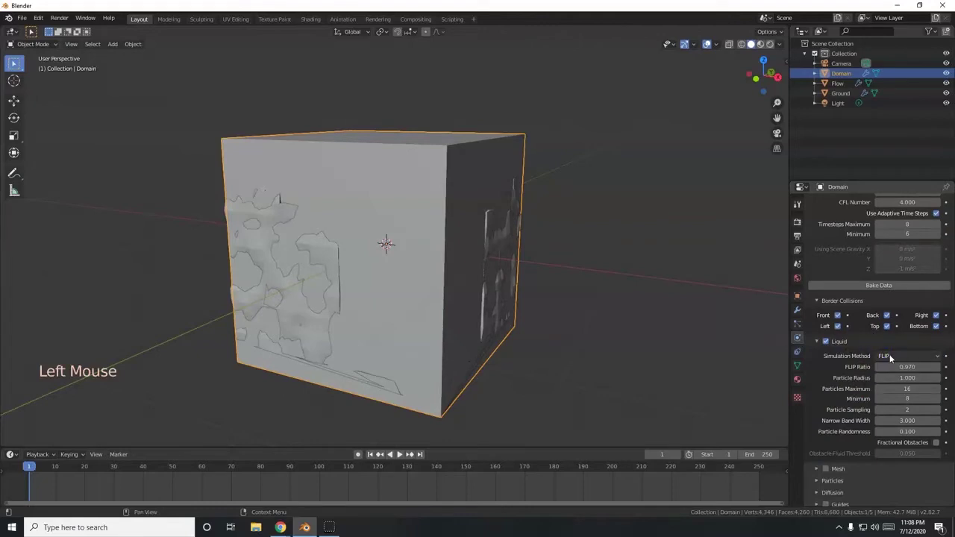
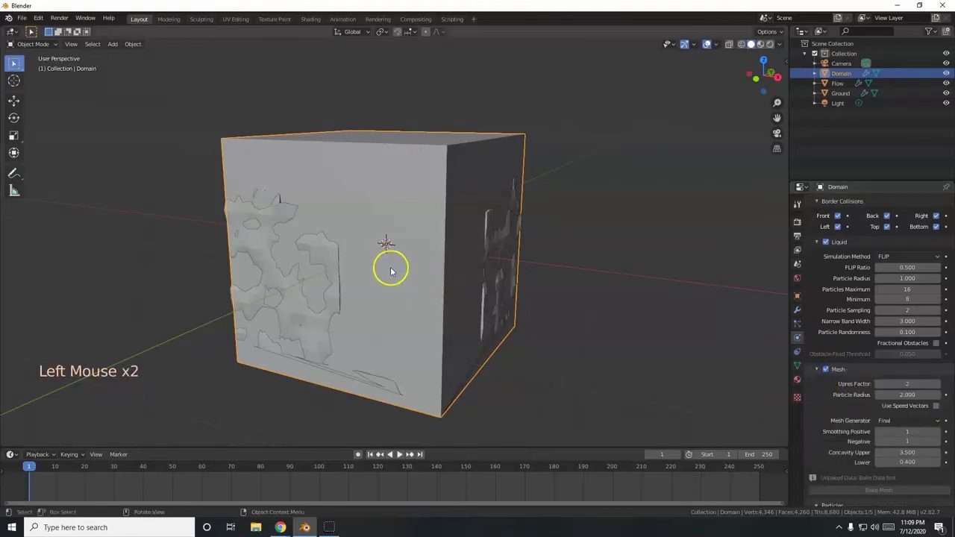
{"action": "scroll", "scroll_direction": "up", "scroll_amount": 3}
{"action": "scroll", "scroll_direction": "up", "scroll_amount": 3}
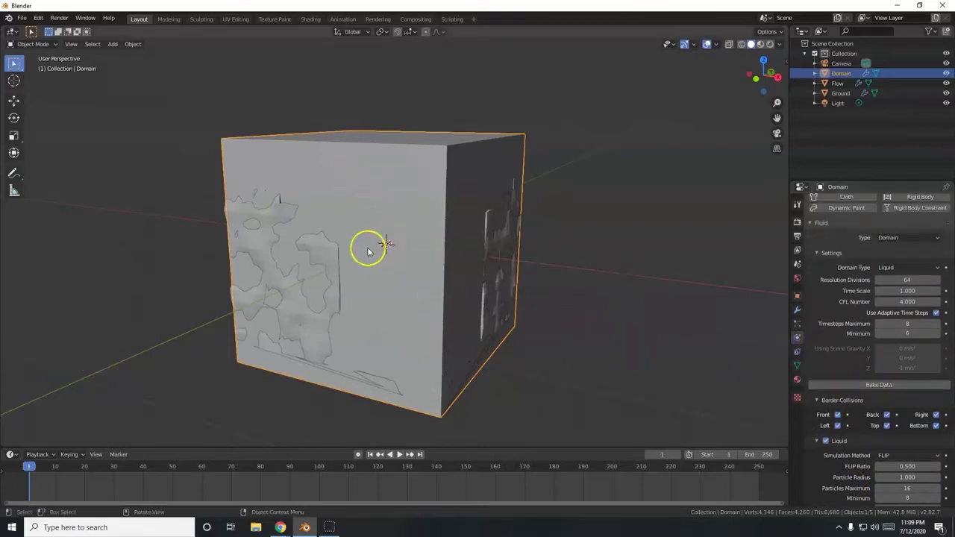
{"action": "scroll", "scroll_direction": "down", "scroll_amount": 3}
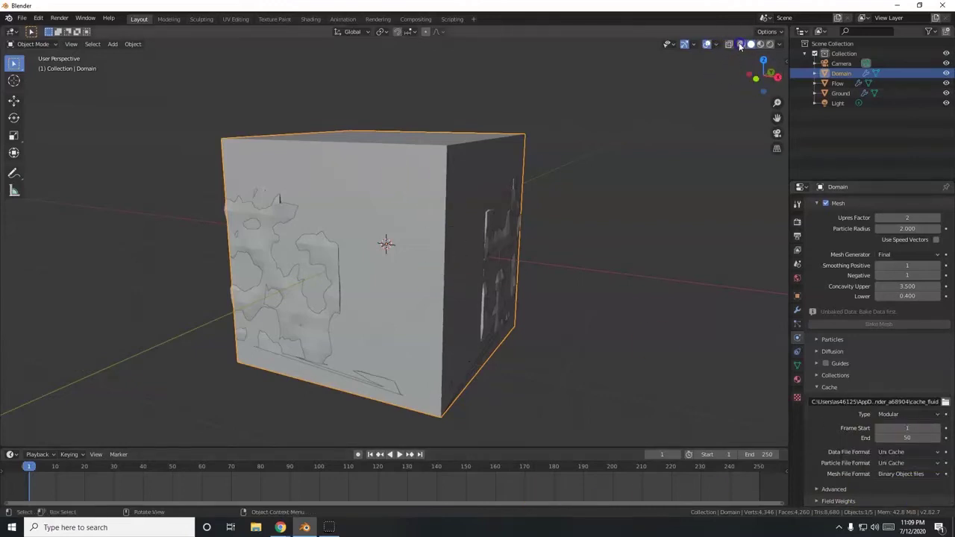
Step: Switch the viewport to Wireframe shading and inspect the ground inside the domain
{"action": "left_click", "coordinate": [747, 46]}
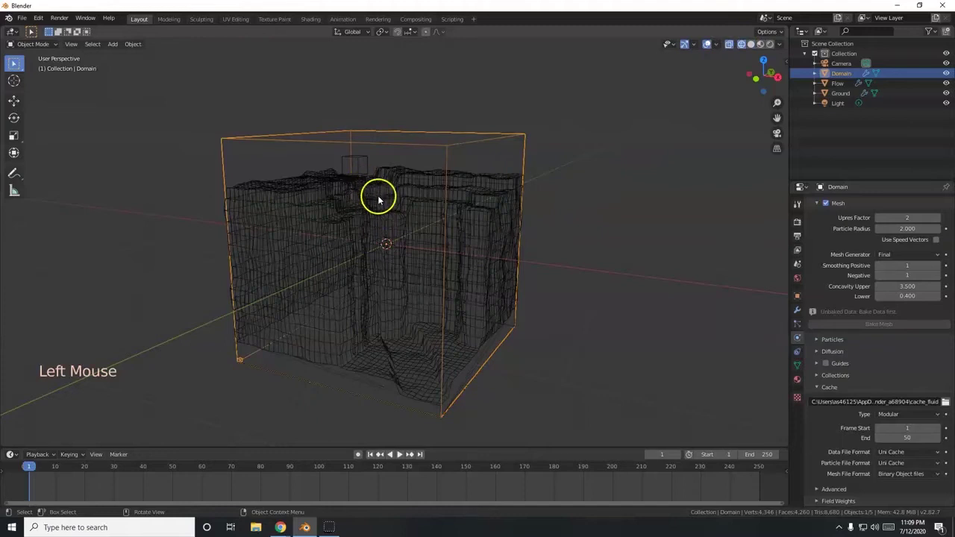
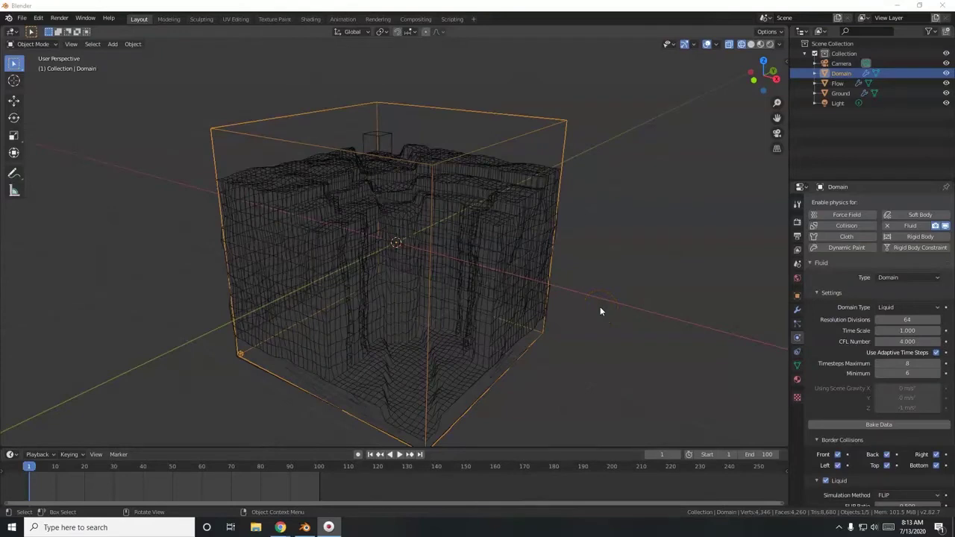
{"action": "middle_click", "coordinate": [532, 330]}
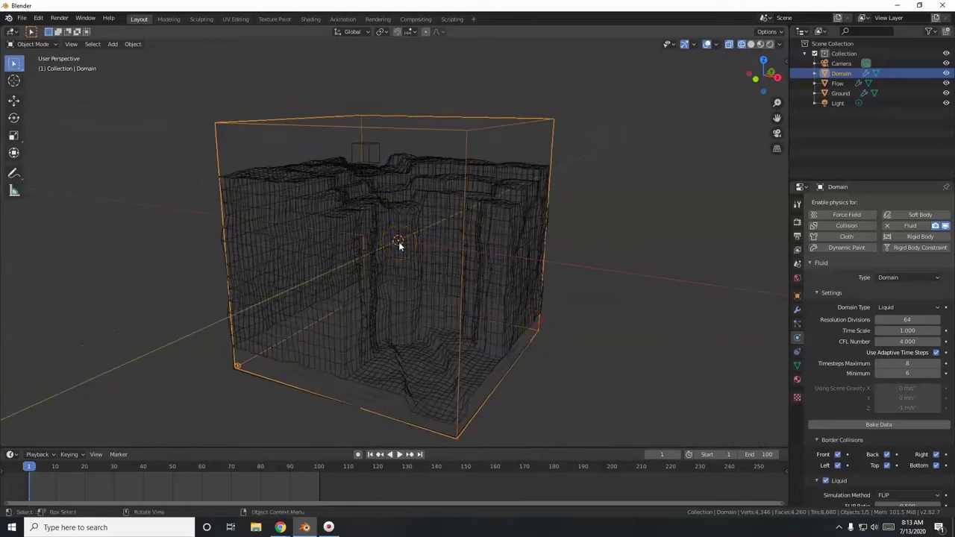
{"action": "middle_click", "coordinate": [411, 244]}
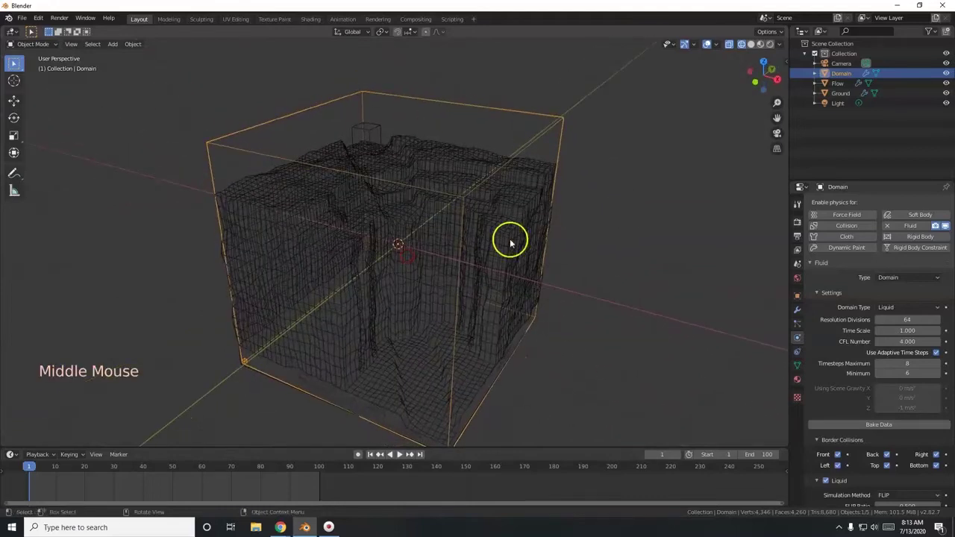
{"action": "middle_click", "coordinate": [421, 288]}
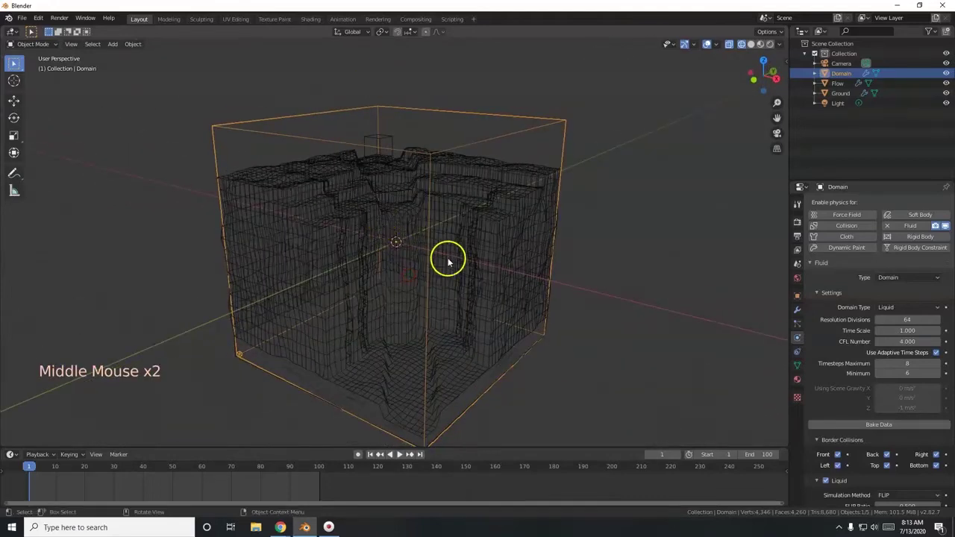
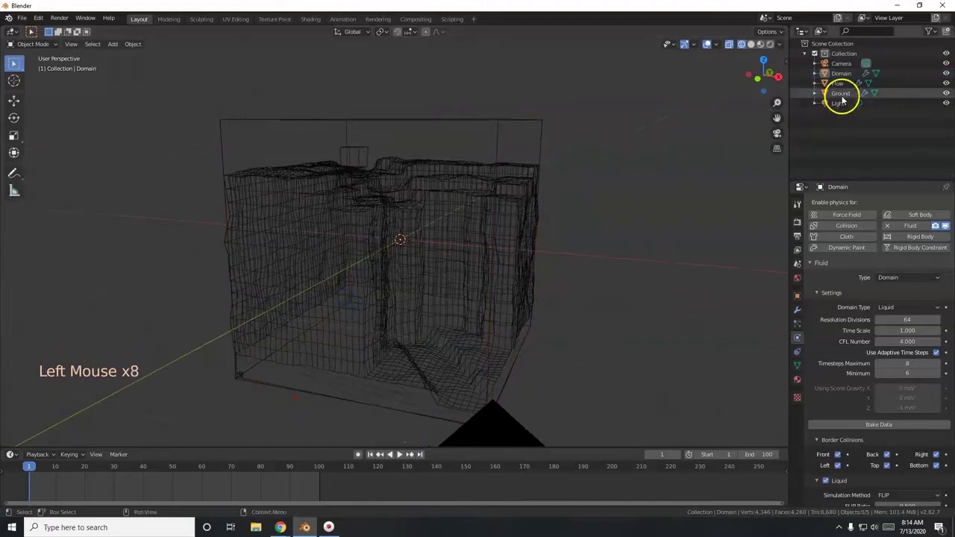
{"action": "left_click", "coordinate": [842, 100]}
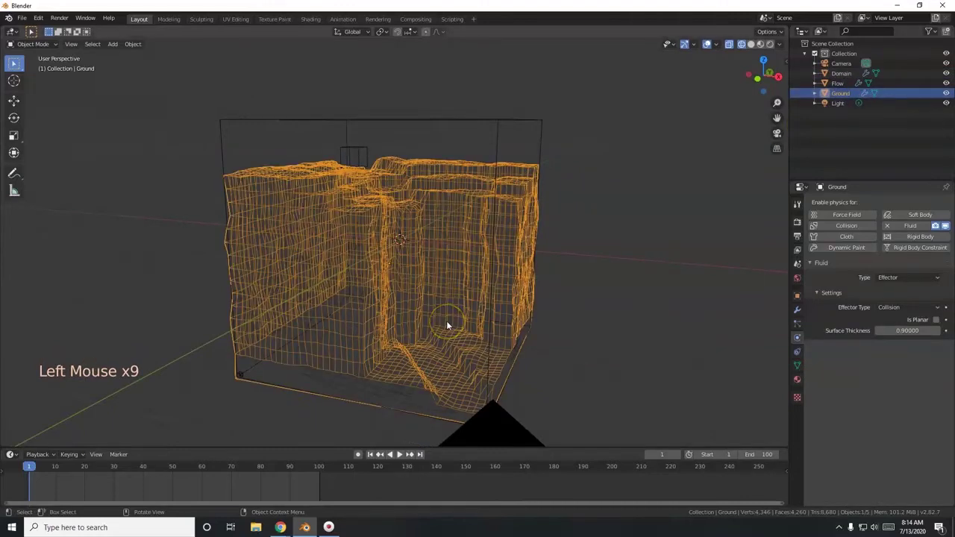
{"action": "middle_click", "coordinate": [419, 342]}
{"action": "scroll", "scroll_direction": "up", "scroll_amount": 3}
{"action": "middle_click", "coordinate": [393, 287]}
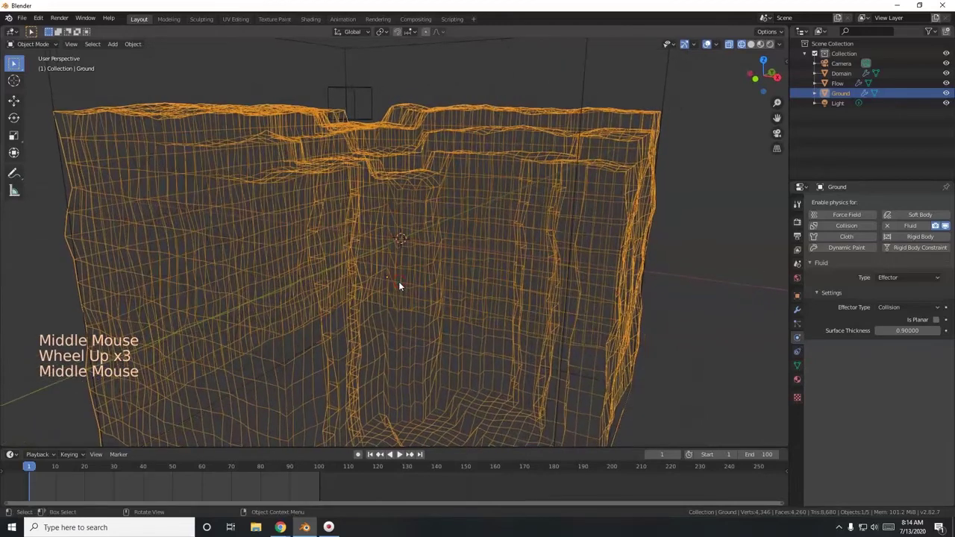
{"action": "scroll", "scroll_direction": "down", "scroll_amount": 3}
{"action": "scroll", "scroll_direction": "down", "scroll_amount": 3}
{"action": "right_click", "coordinate": [379, 259]}
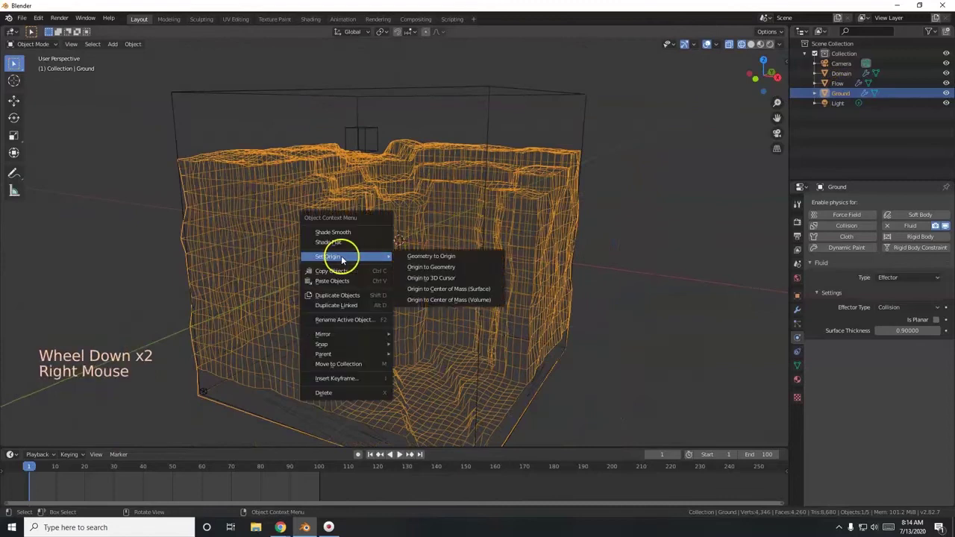
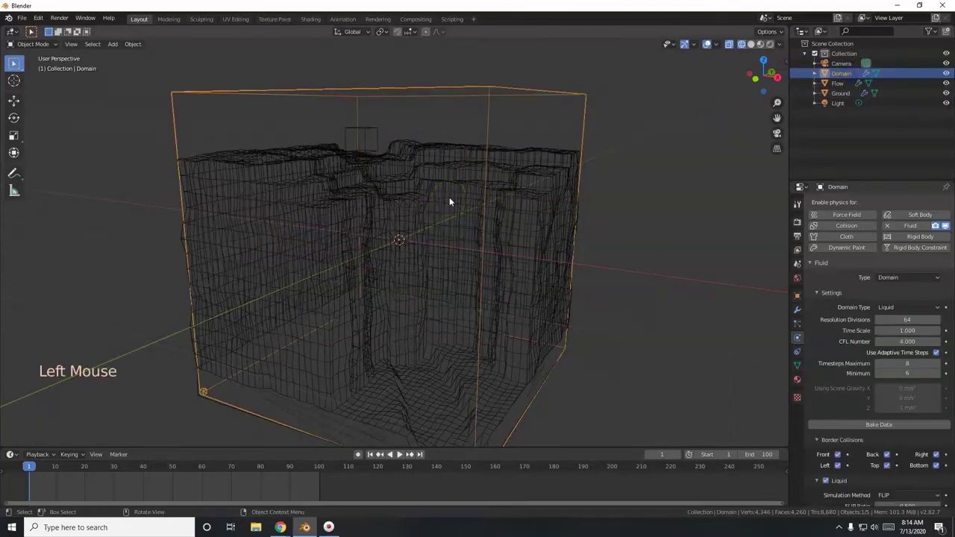
Step: Bring up the apply-transform options for the Domain to apply its scale
{"action": "key", "text": "ctrl+a"}
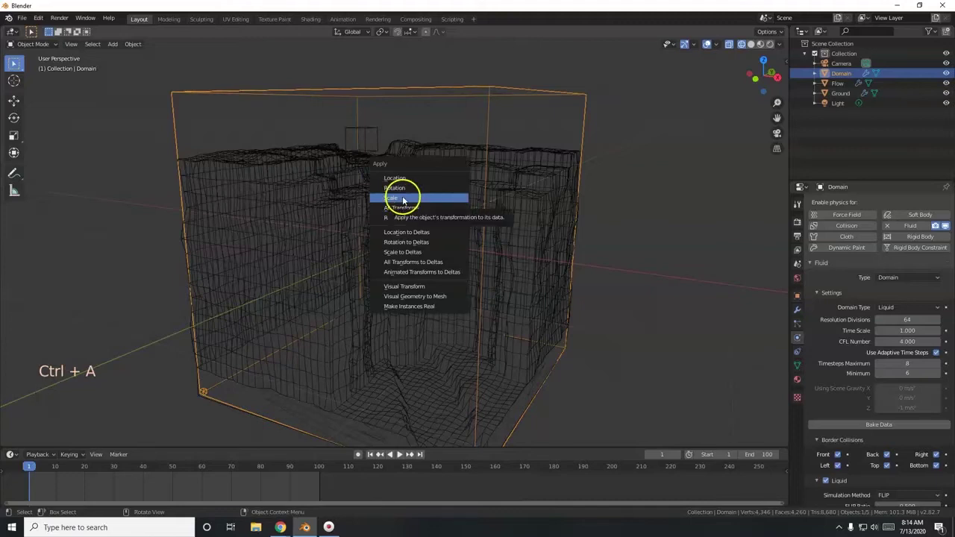
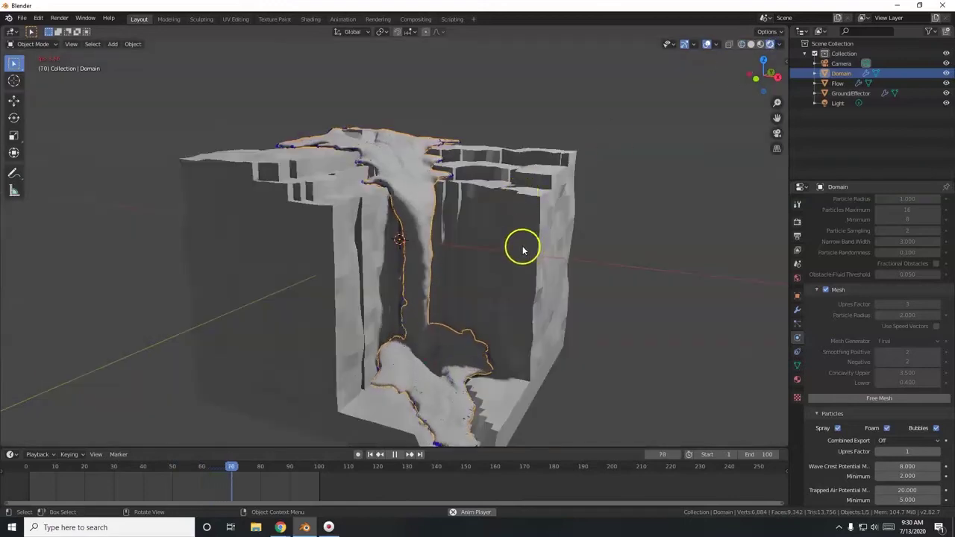
{"action": "middle_click", "coordinate": [516, 245]}
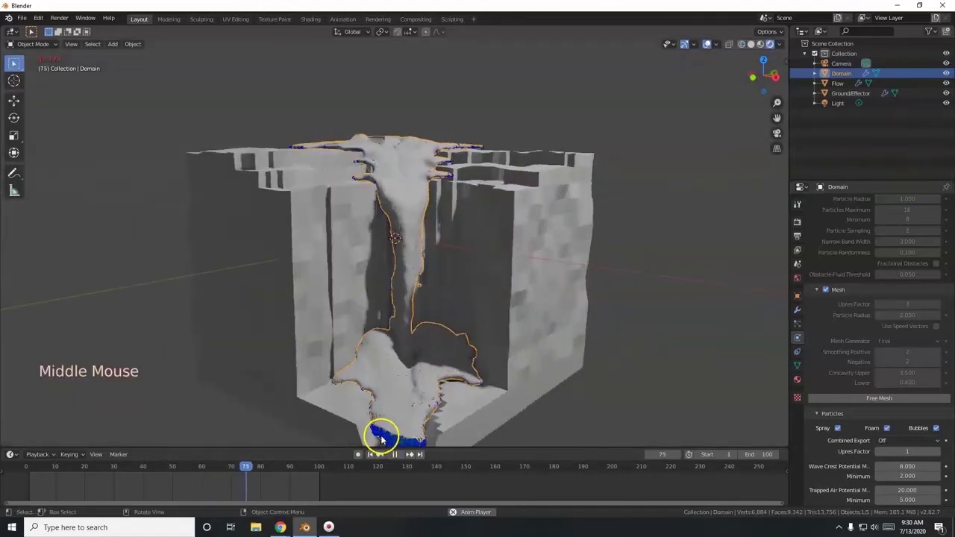
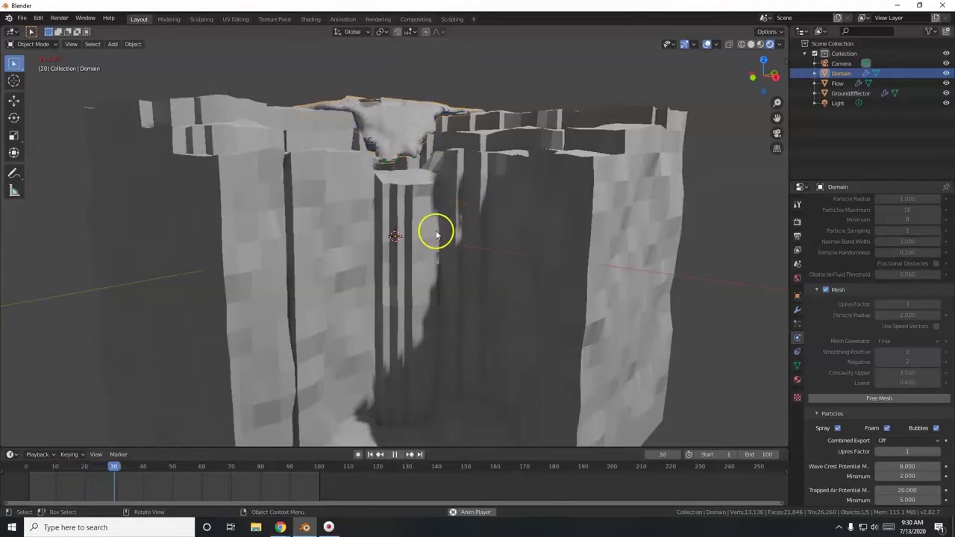
Step: Shade the baked water mesh smooth and inspect the falling water and pool
{"action": "right_click", "coordinate": [403, 142]}
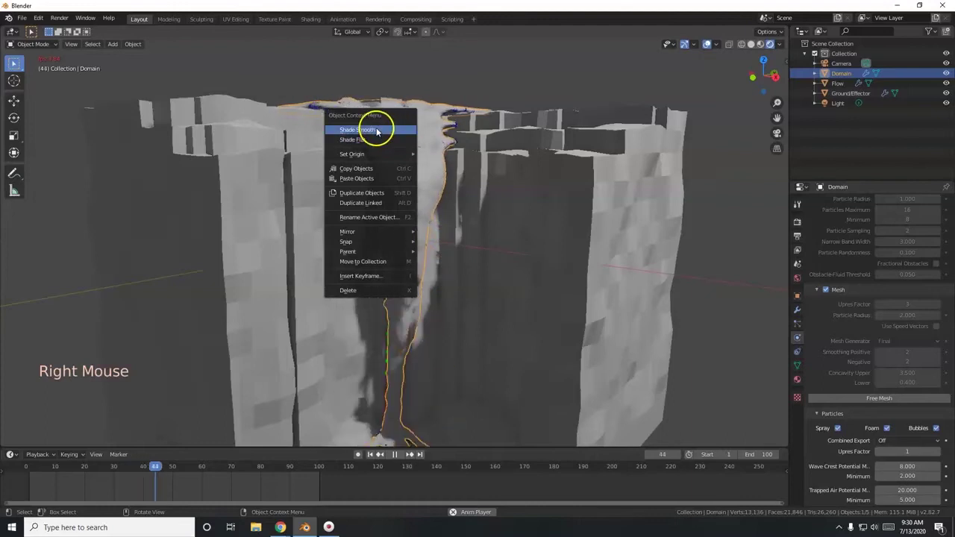
{"action": "middle_click", "coordinate": [515, 331]}
{"action": "middle_click", "coordinate": [535, 353]}
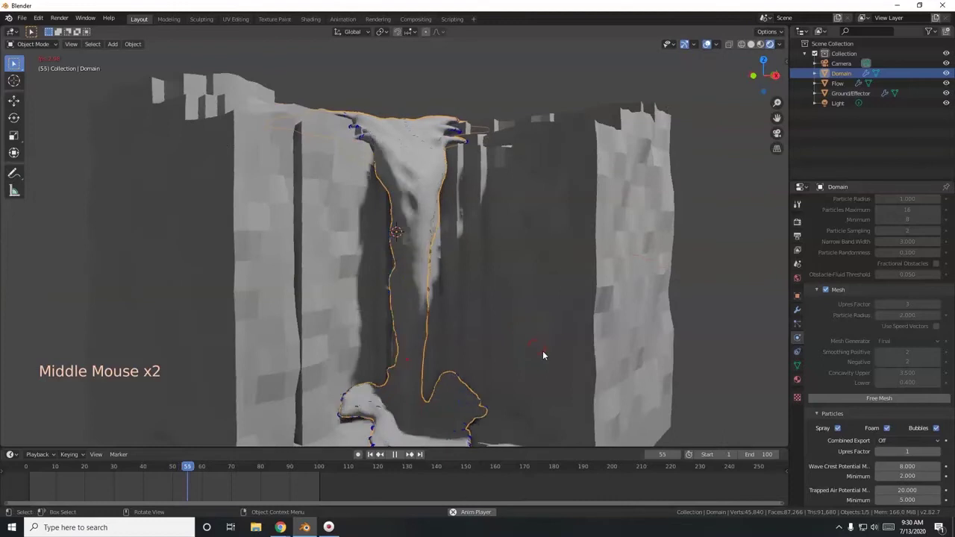
{"action": "middle_click", "coordinate": [559, 272]}
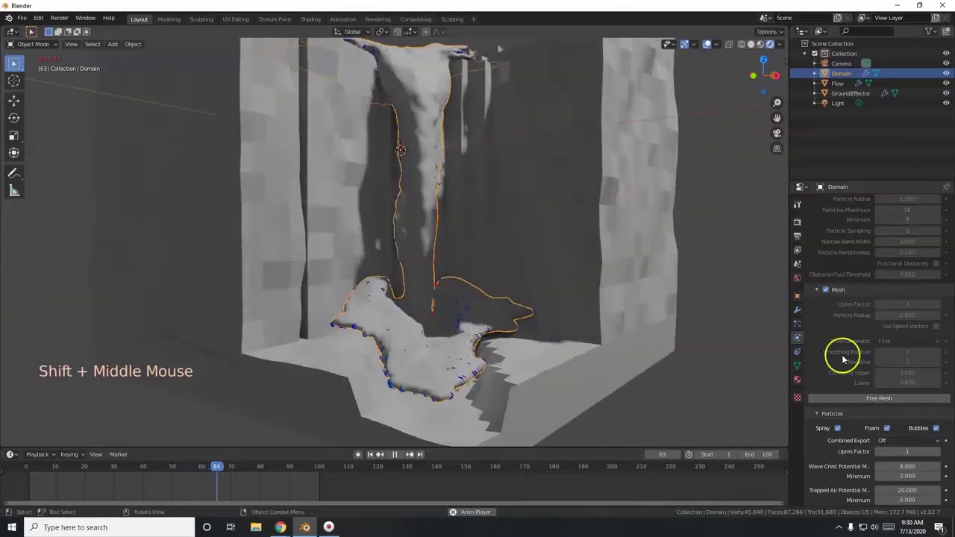
Step: Turn off the domain's Foam and Bubble particles in the Particles panel
{"action": "scroll", "scroll_direction": "down", "scroll_amount": 3}
{"action": "scroll", "scroll_direction": "down", "scroll_amount": 3}
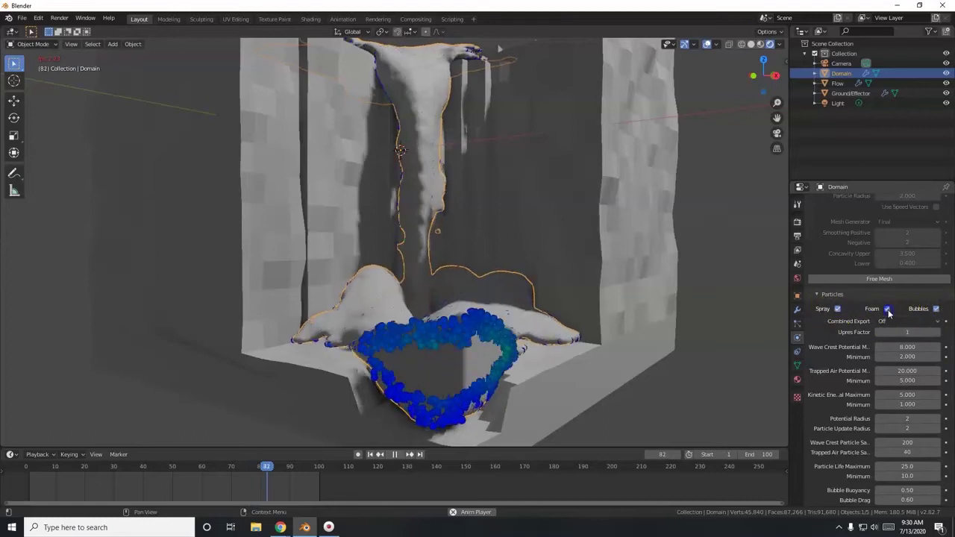
{"action": "left_click", "coordinate": [892, 313]}
{"action": "left_click", "coordinate": [941, 314]}
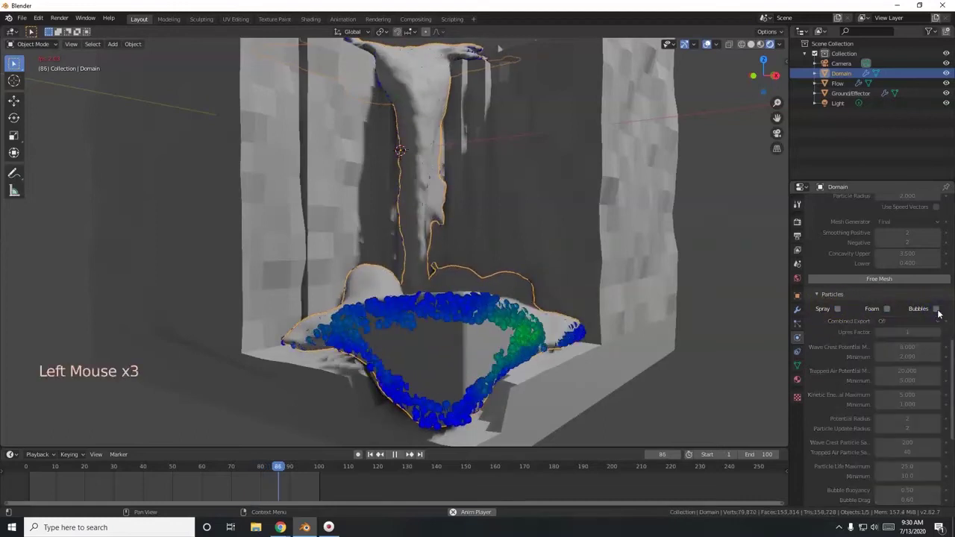
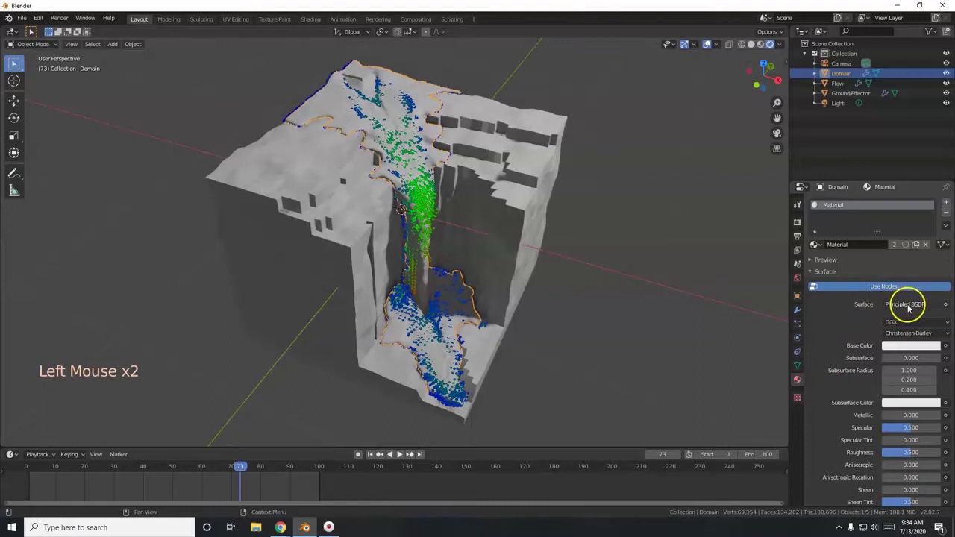
Step: Give the water a Glass BSDF material with Roughness 0 and IOR 1.333
{"action": "left_click", "coordinate": [912, 308]}
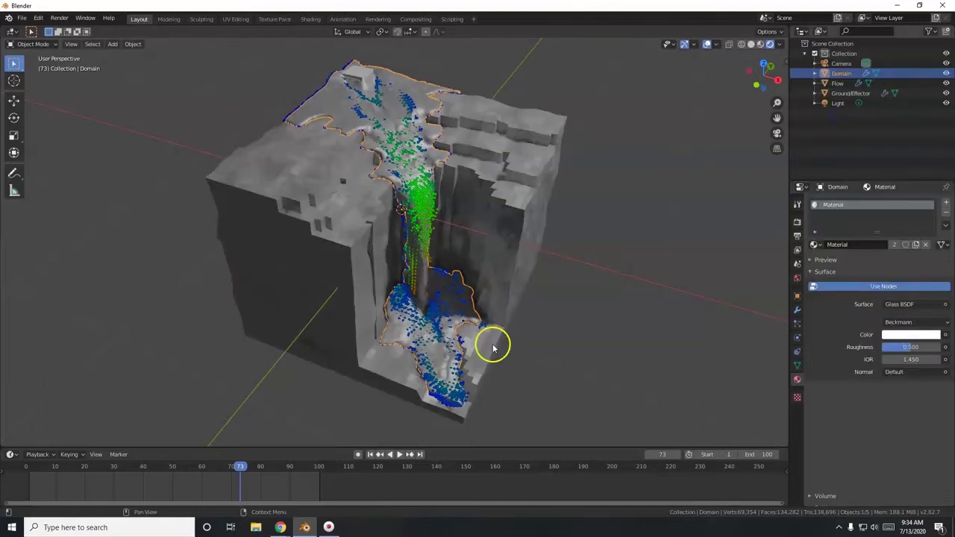
{"action": "middle_click", "coordinate": [496, 348]}
{"action": "scroll", "scroll_direction": "up", "scroll_amount": 3}
{"action": "scroll", "scroll_direction": "up", "scroll_amount": 3}
{"action": "left_click", "coordinate": [922, 348]}
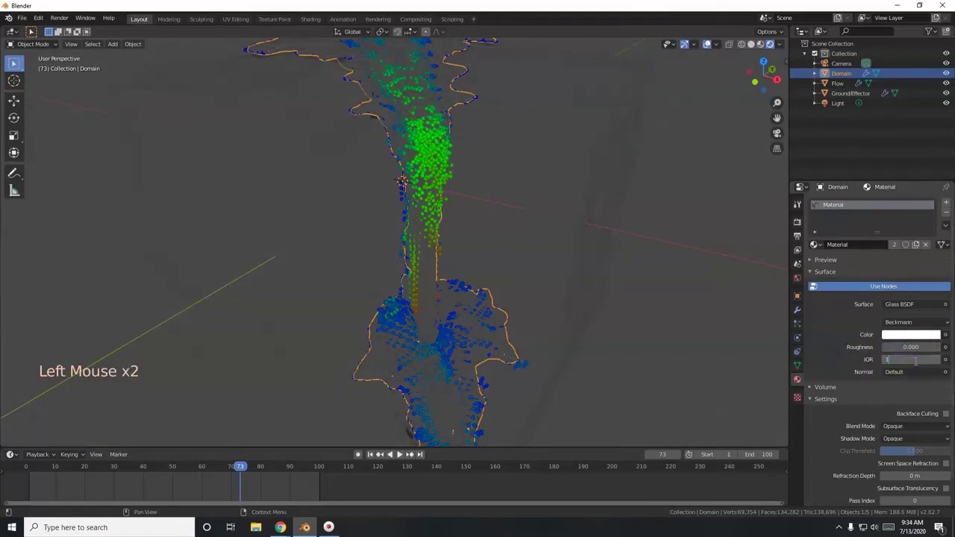
{"action": "key", "text": "KP_3"}
{"action": "key", "text": "KP_3"}
{"action": "key", "text": "KP_3"}
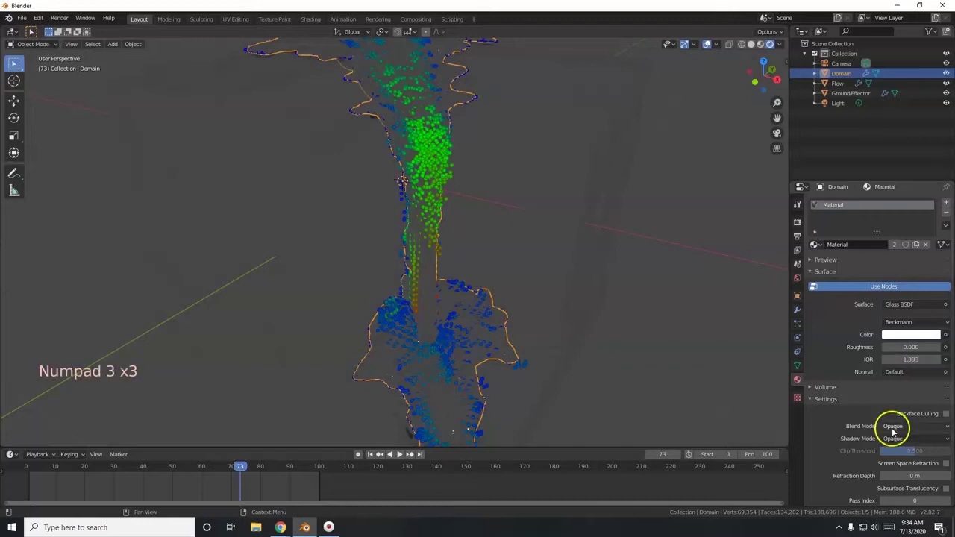
{"action": "scroll", "scroll_direction": "down", "scroll_amount": 3}
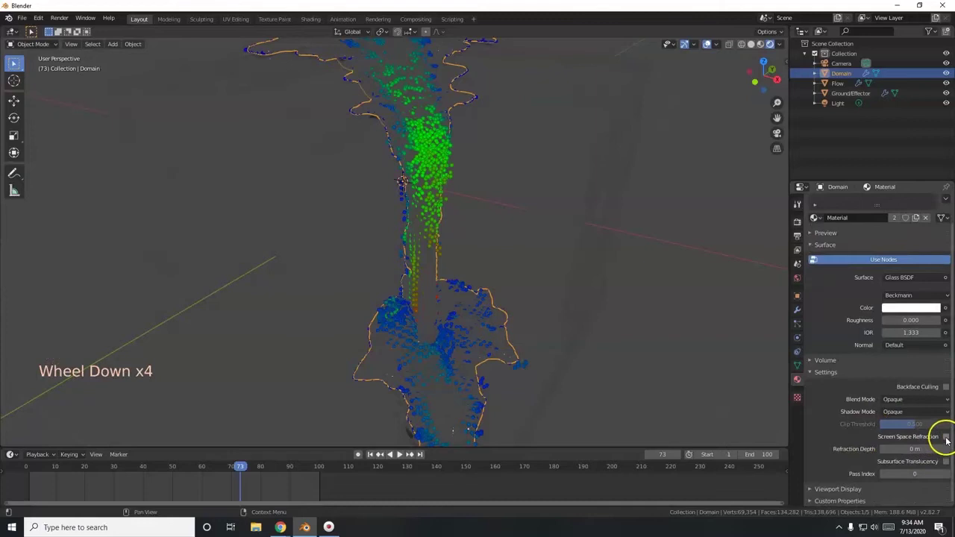
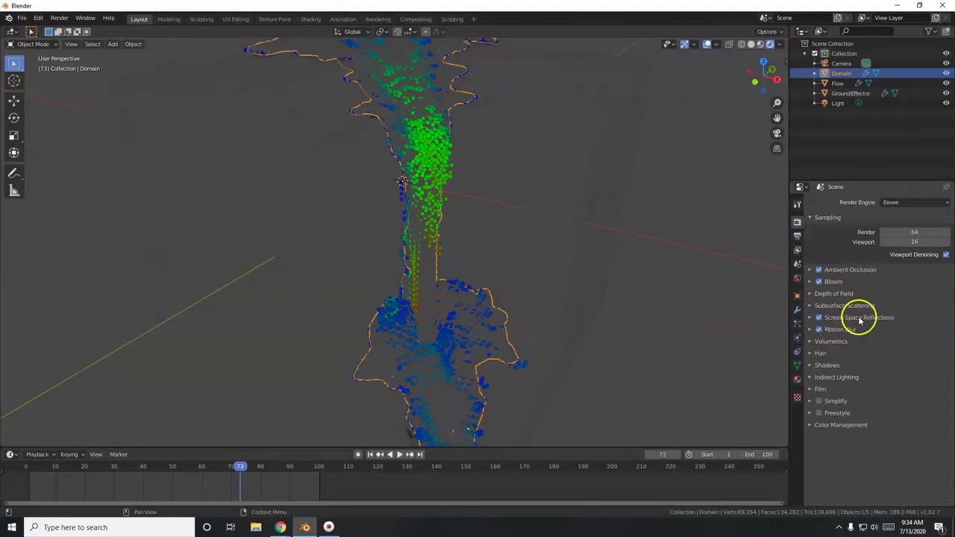
Step: Enable Refraction under Screen Space Reflections in the render settings
{"action": "left_click", "coordinate": [862, 320]}
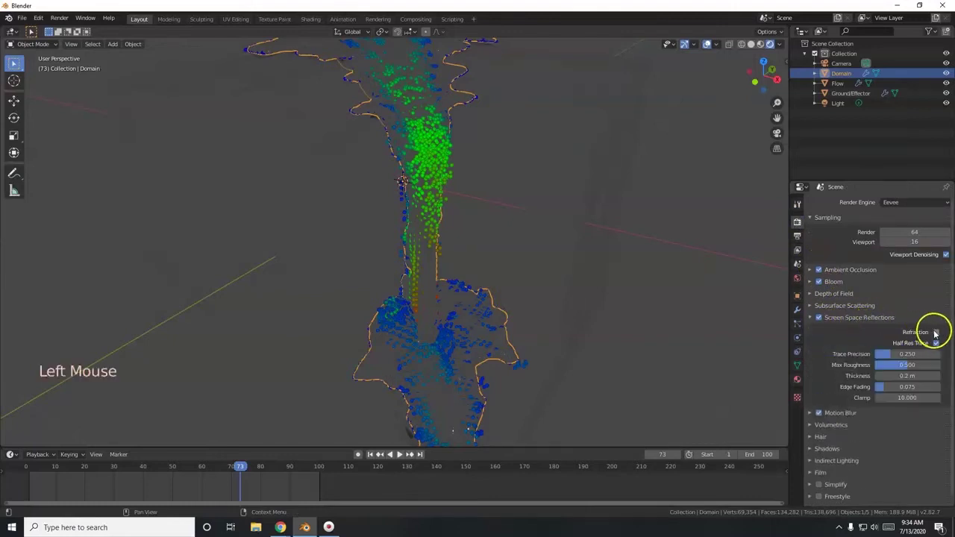
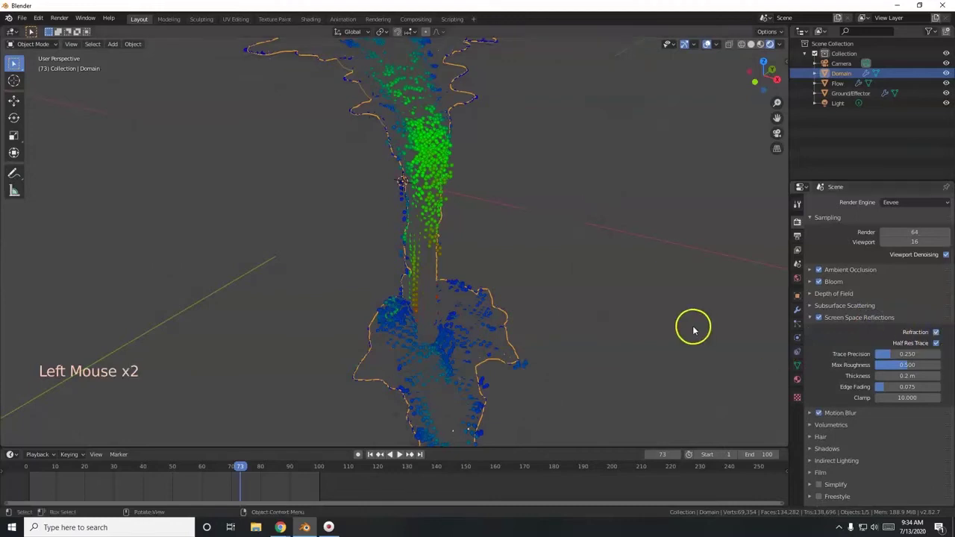
{"action": "scroll", "scroll_direction": "down", "scroll_amount": 3}
{"action": "middle_click", "coordinate": [572, 355]}
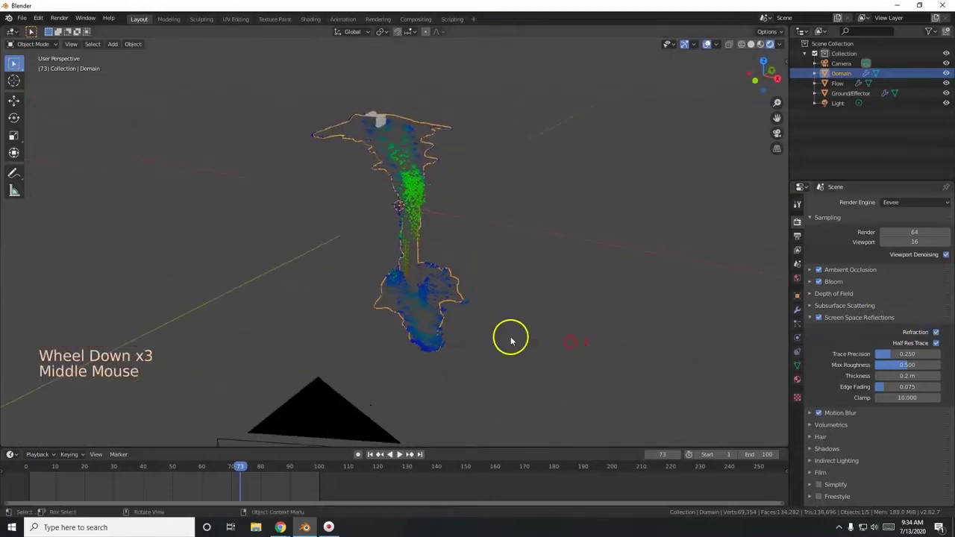
{"action": "left_click", "coordinate": [799, 380]}
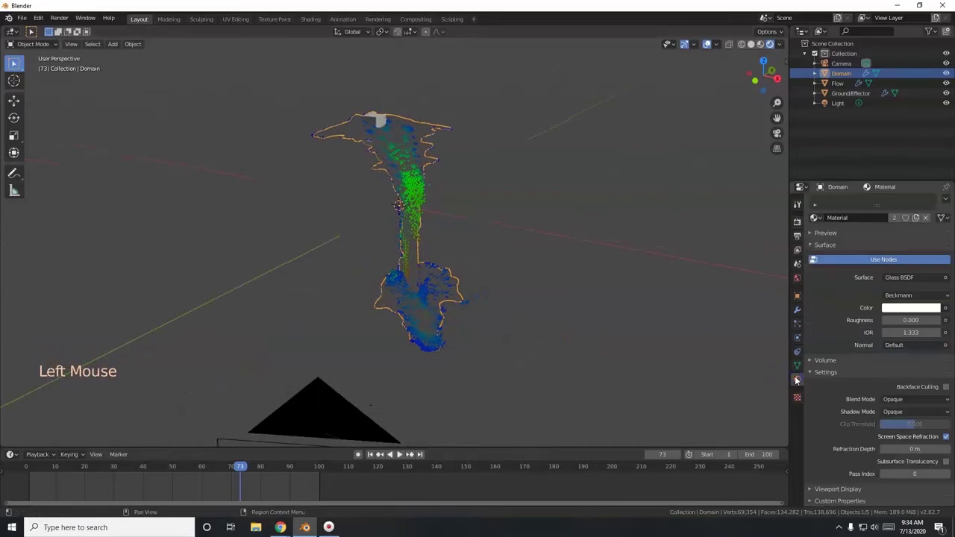
Step: Rename the water material to 'Domain Water'
{"action": "scroll", "scroll_direction": "up", "scroll_amount": 3}
{"action": "left_click", "coordinate": [853, 250]}
{"action": "scroll", "scroll_direction": "up", "scroll_amount": 3}
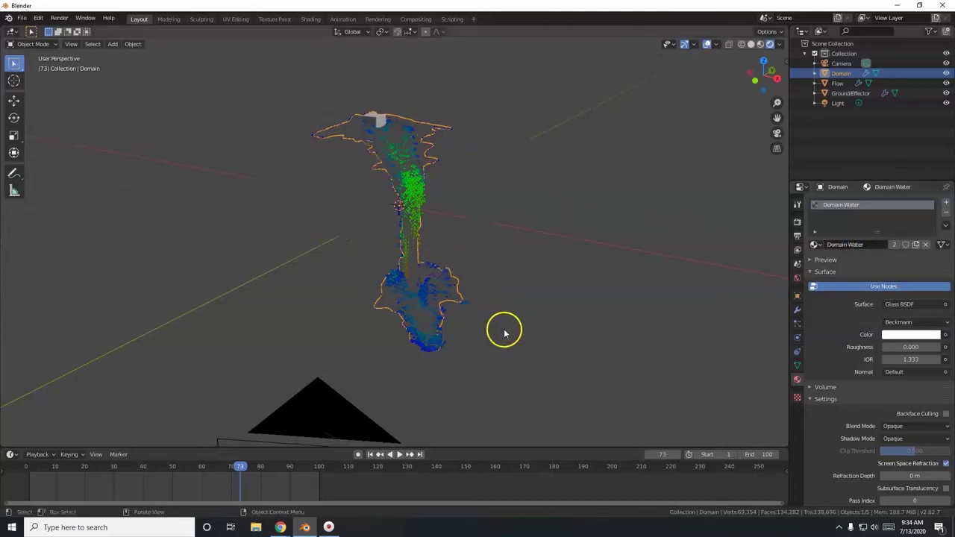
Step: Select the Ground terrain and replace its water material with a new grey Rock material
{"action": "scroll", "scroll_direction": "up", "scroll_amount": 3}
{"action": "left_click", "coordinate": [510, 228]}
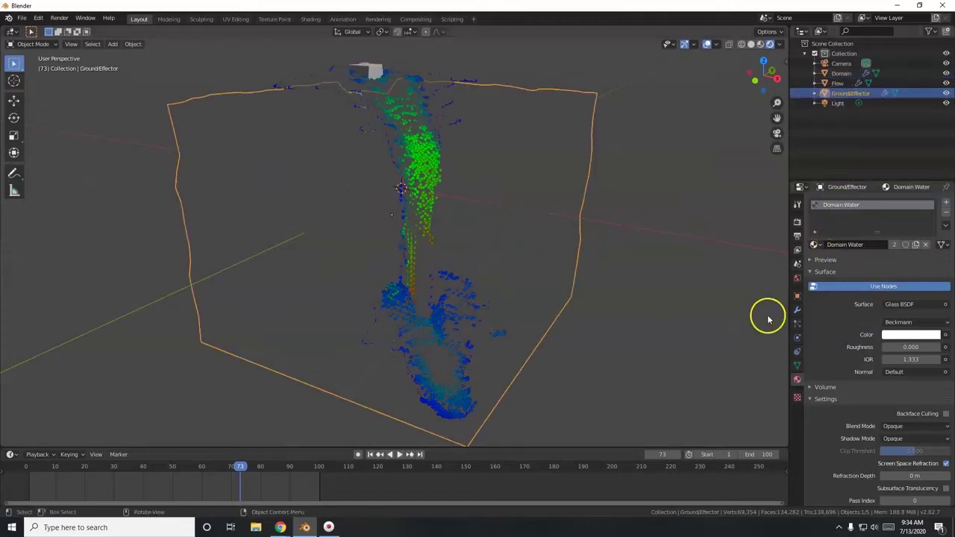
{"action": "scroll", "scroll_direction": "up", "scroll_amount": 3}
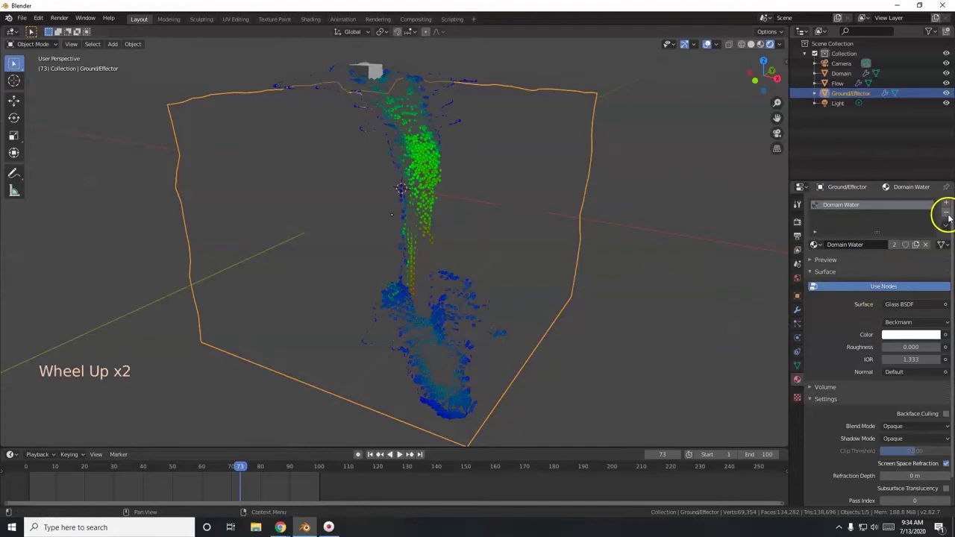
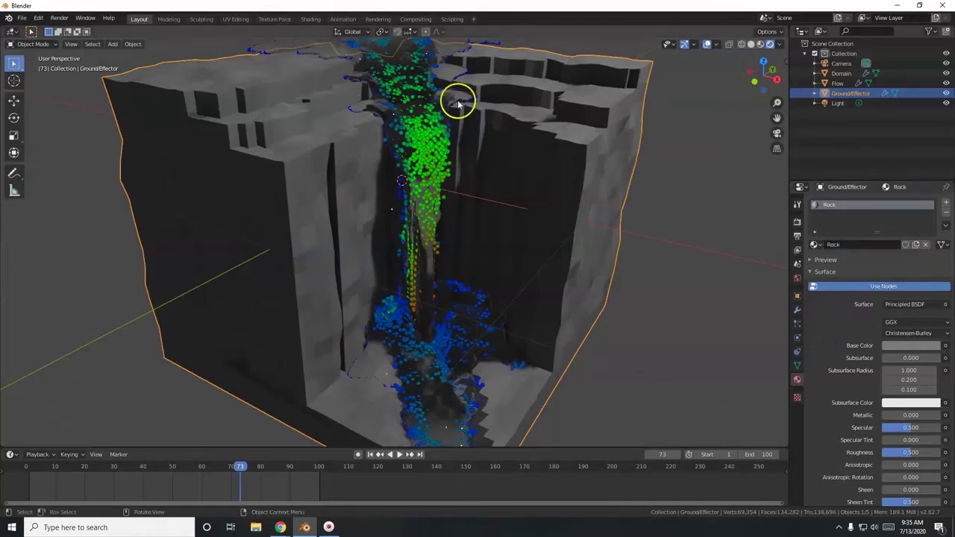
{"action": "middle_click", "coordinate": [454, 255]}
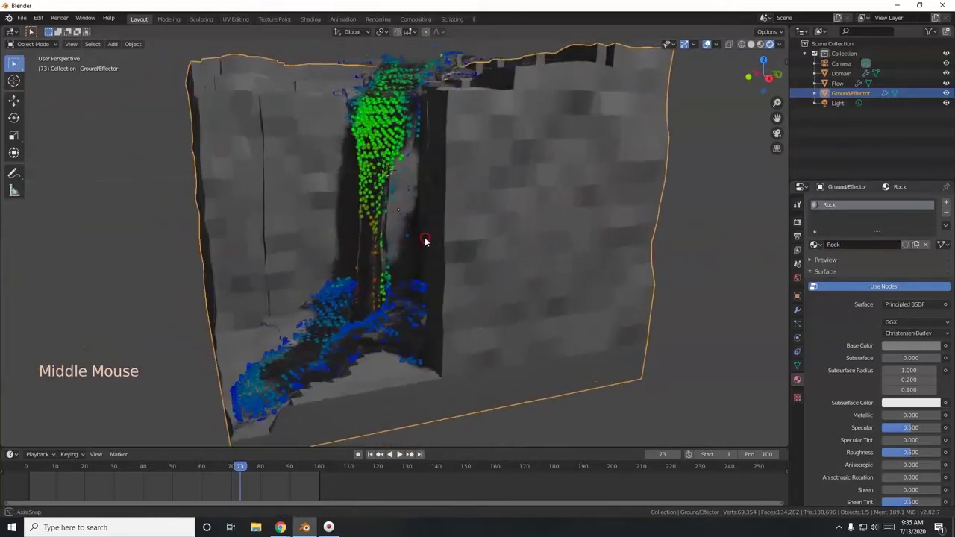
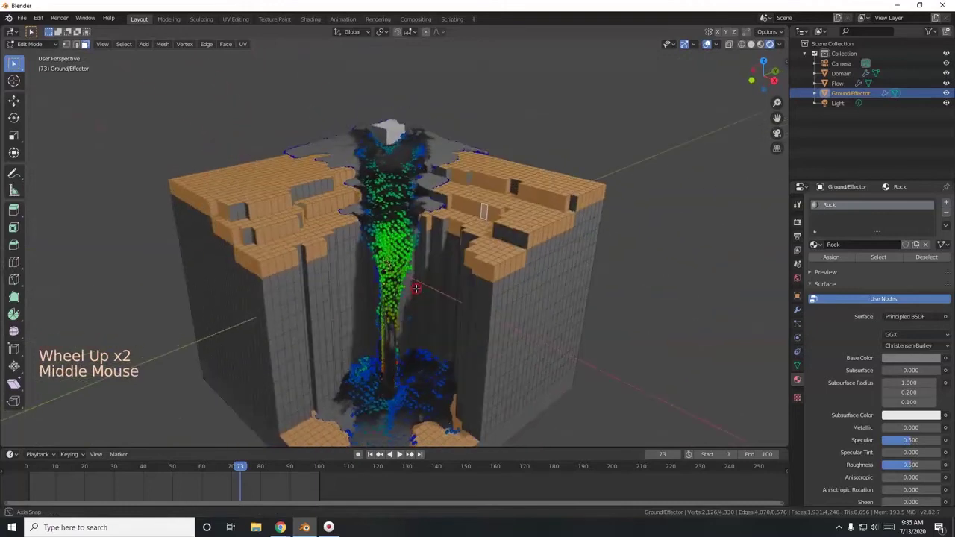
Step: Add a second material slot on Ground holding a new material named 'Green Grass'
{"action": "left_click", "coordinate": [949, 211]}
{"action": "left_click", "coordinate": [879, 273]}
{"action": "left_click", "coordinate": [870, 267]}
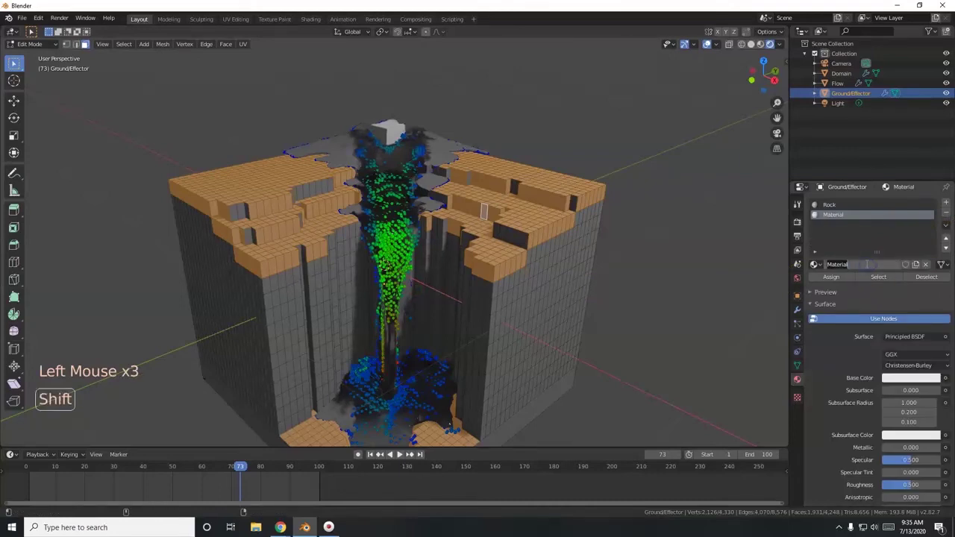
{"action": "key", "text": "e"}
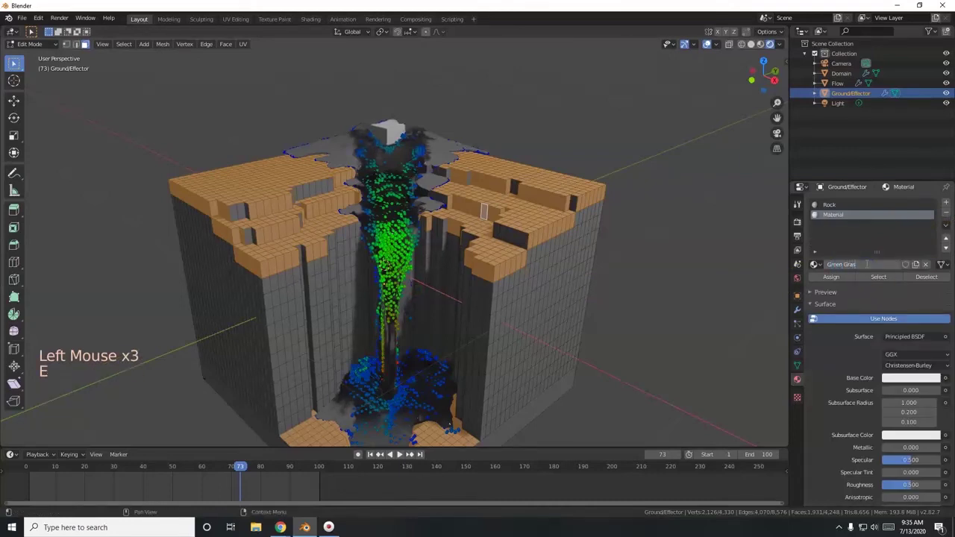
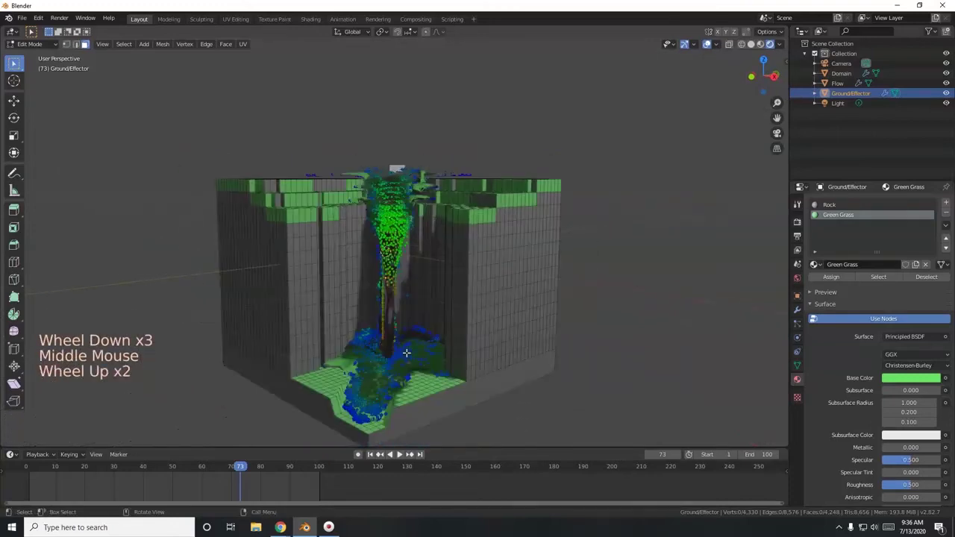
Step: At the last simulation frame, circle-select the wet faces along the water channel with X-ray enabled
{"action": "key", "text": "c"}
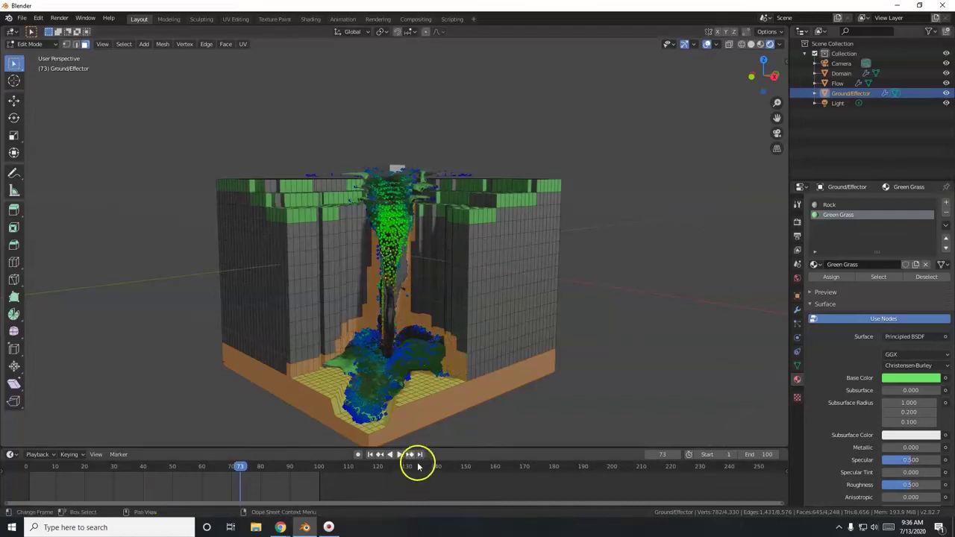
{"action": "left_click", "coordinate": [425, 458]}
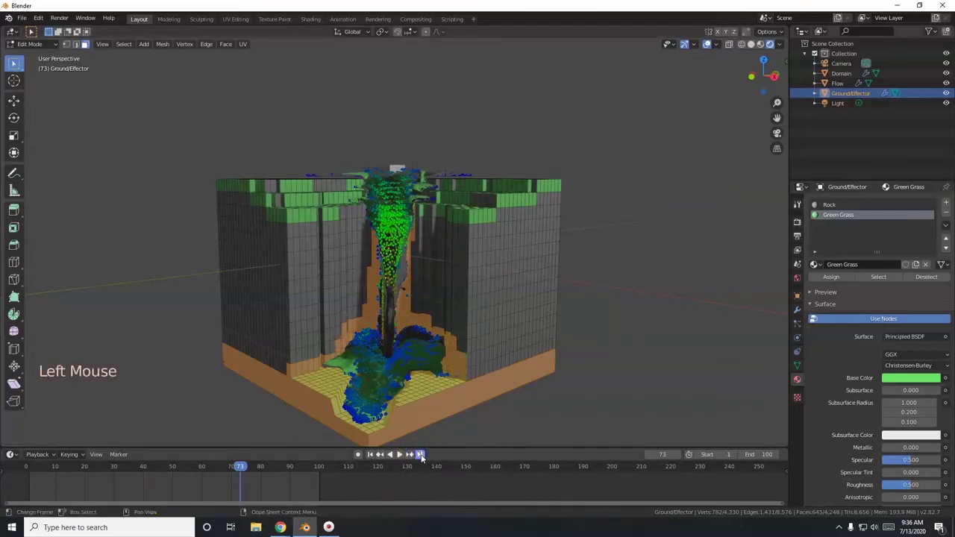
{"action": "key", "text": "c"}
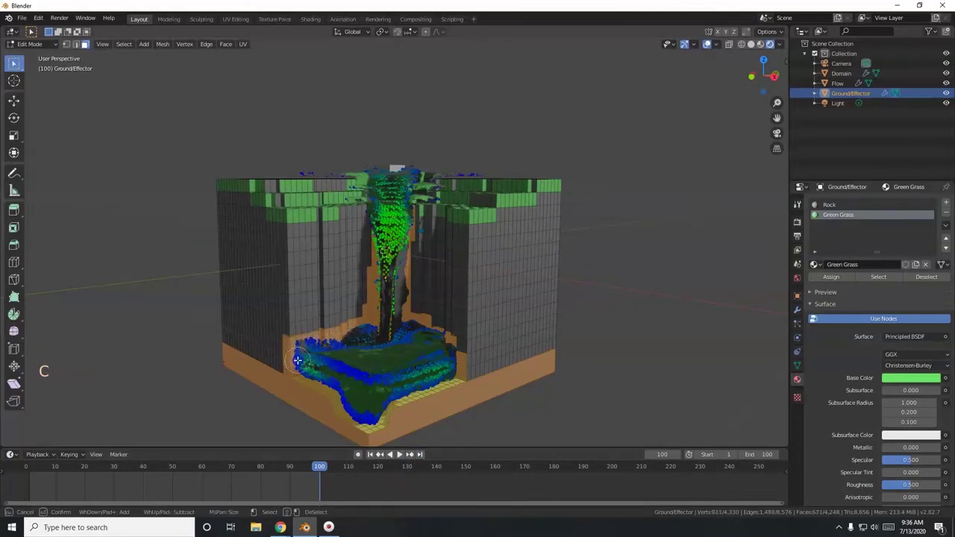
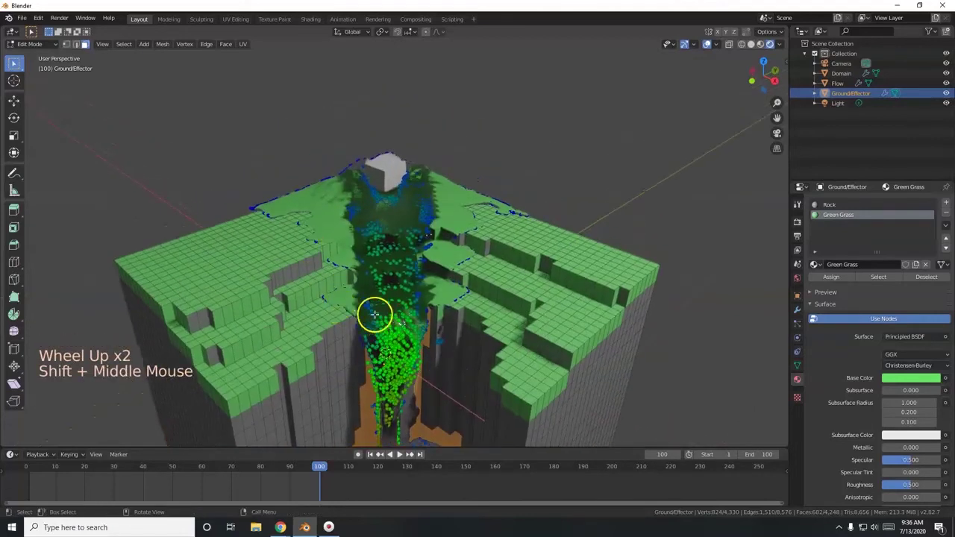
{"action": "key", "text": "c"}
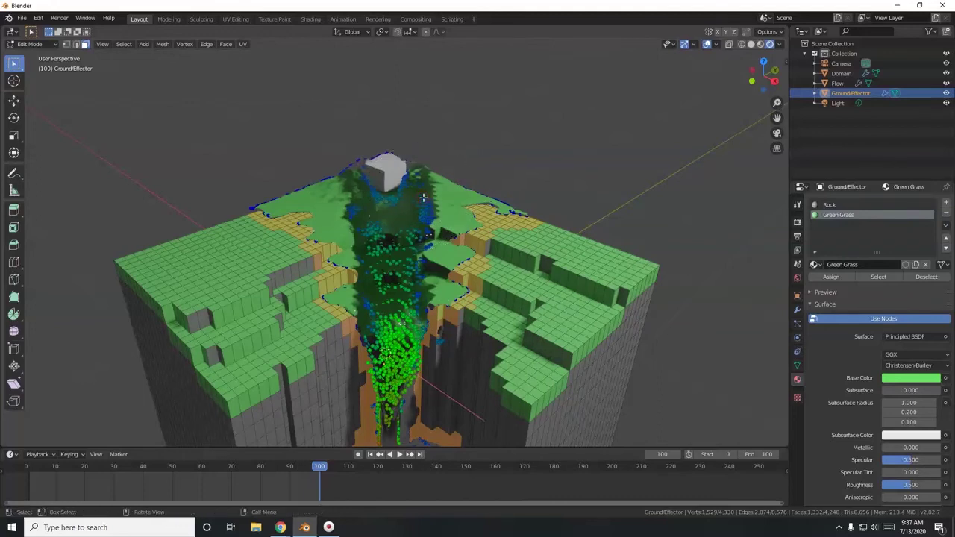
{"action": "key", "text": "shift+z"}
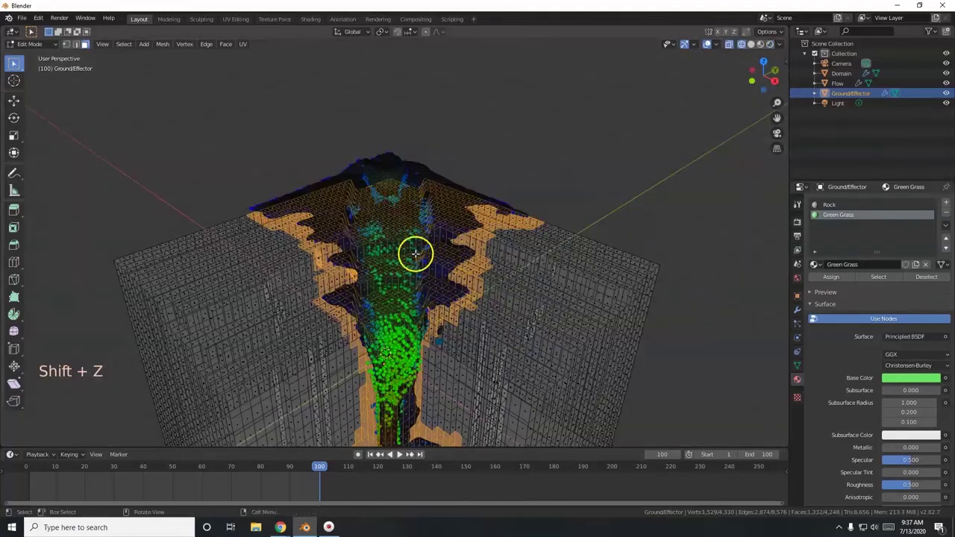
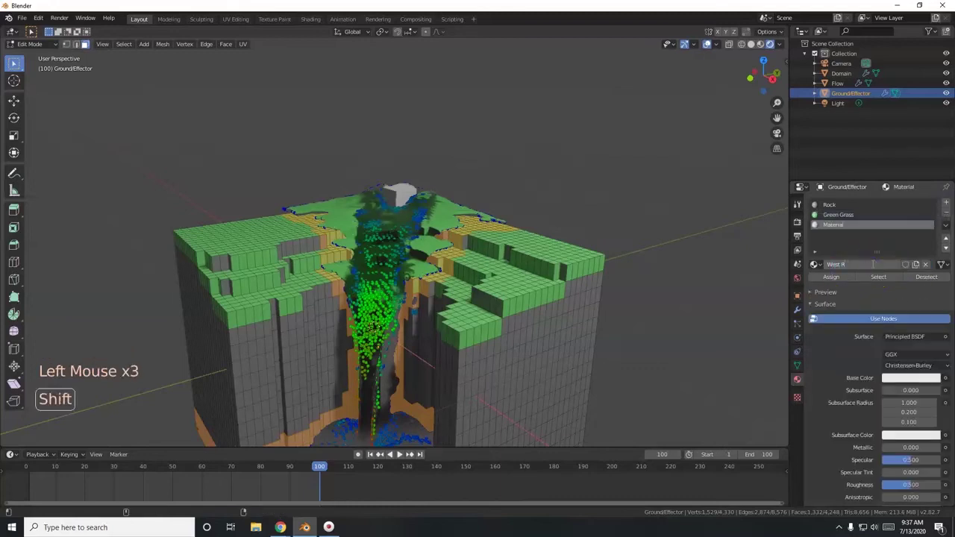
Step: Rename the third material slot's new material to 'Wet Rock'
{"action": "key", "text": "BackSpace"}
{"action": "key", "text": "BackSpace"}
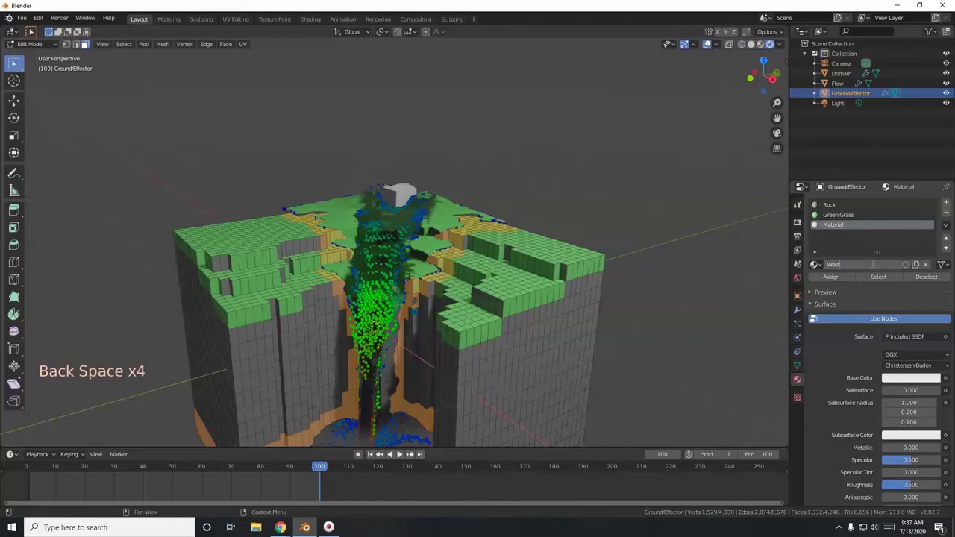
{"action": "key", "text": "BackSpace"}
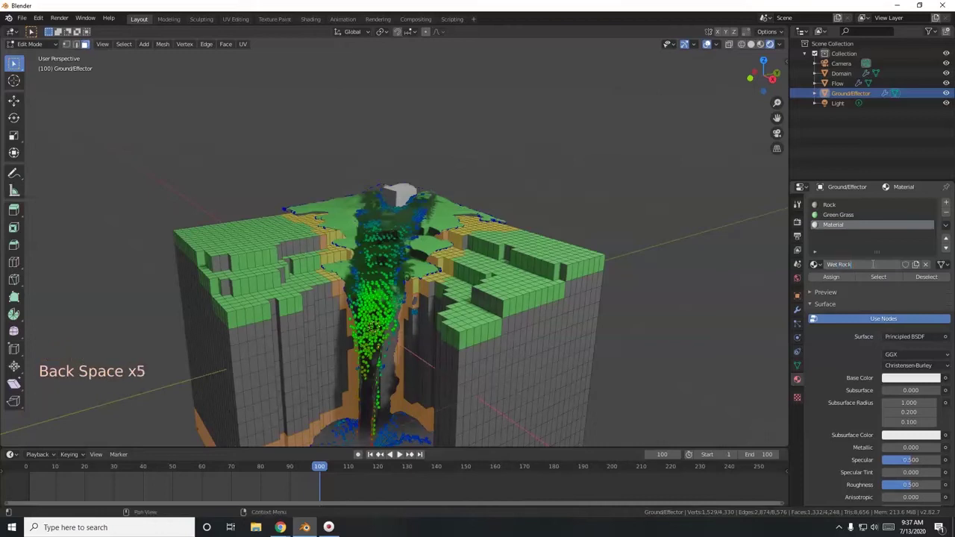
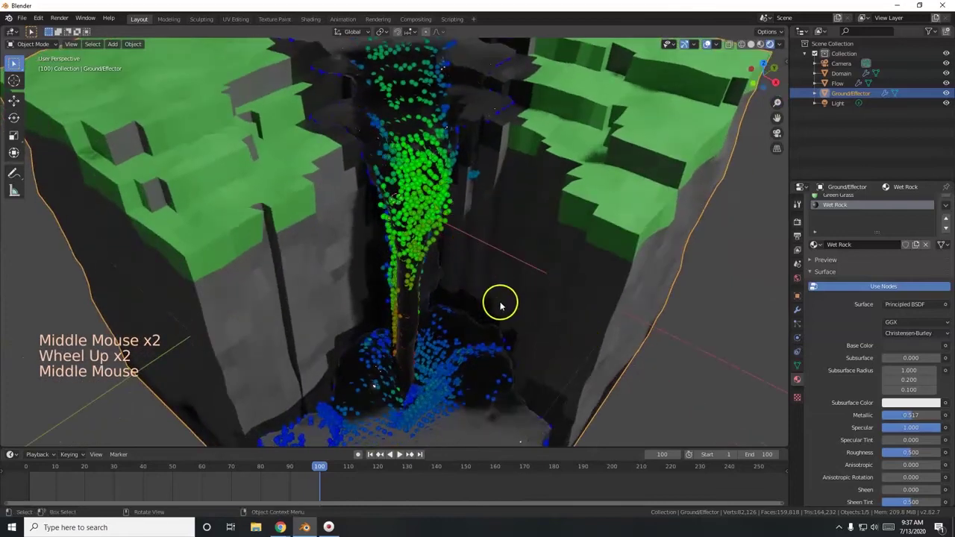
Step: Set Wet Rock's specular to 1.0 with metallic about 0.52 and inspect the gorge faces
{"action": "scroll", "scroll_direction": "down", "scroll_amount": 3}
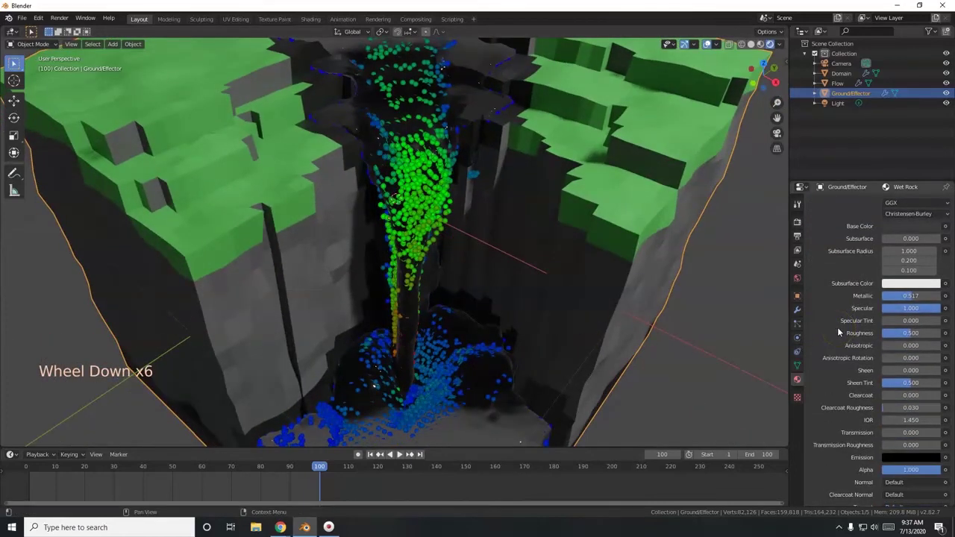
{"action": "scroll", "scroll_direction": "down", "scroll_amount": 3}
{"action": "scroll", "scroll_direction": "up", "scroll_amount": 3}
{"action": "scroll", "scroll_direction": "down", "scroll_amount": 3}
{"action": "middle_click", "coordinate": [489, 276]}
{"action": "middle_click", "coordinate": [457, 232]}
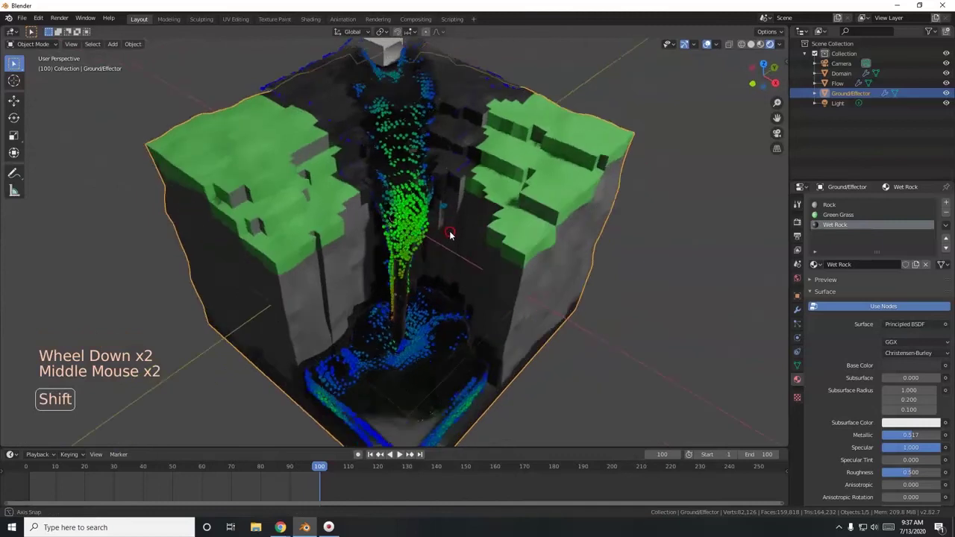
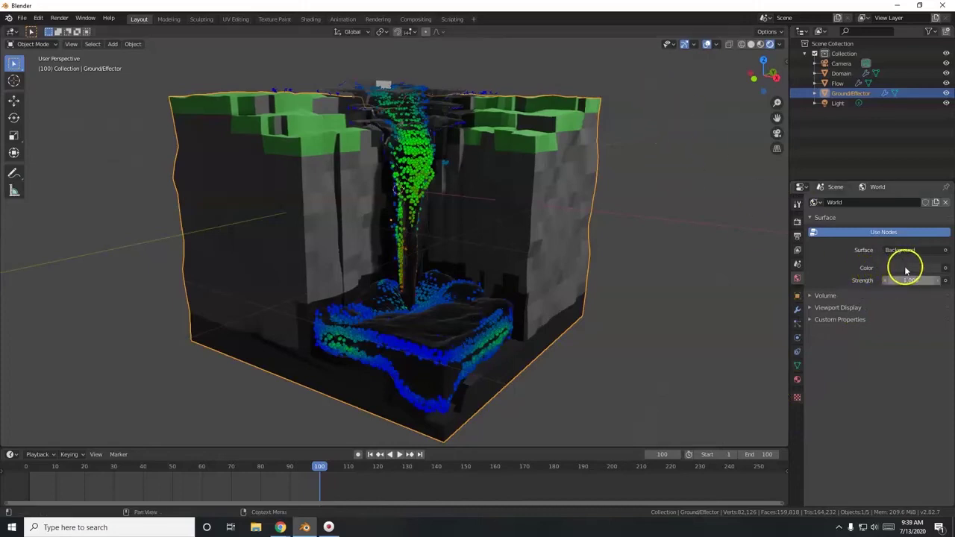
Step: Choose an Environment Texture for the world colour to load sunflowers_4k.hdr
{"action": "left_click", "coordinate": [948, 274]}
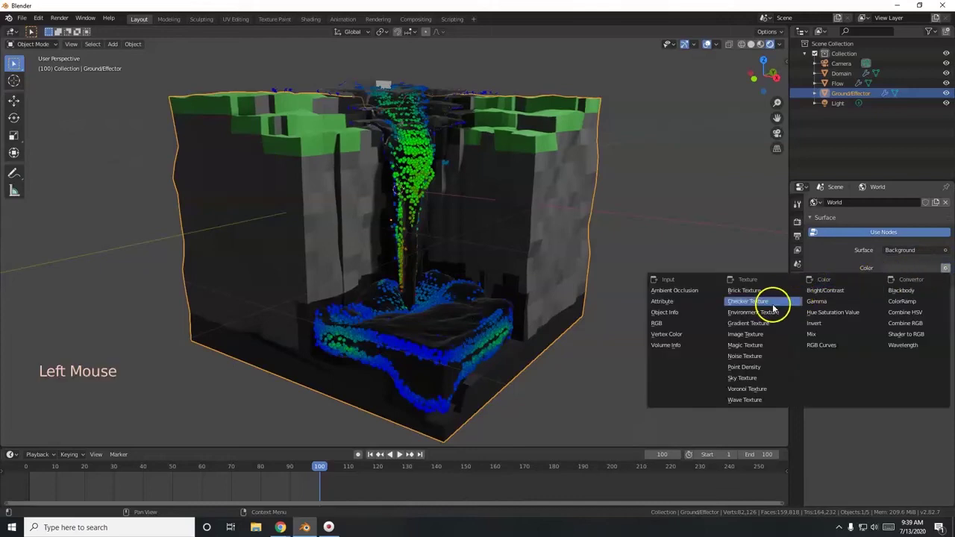
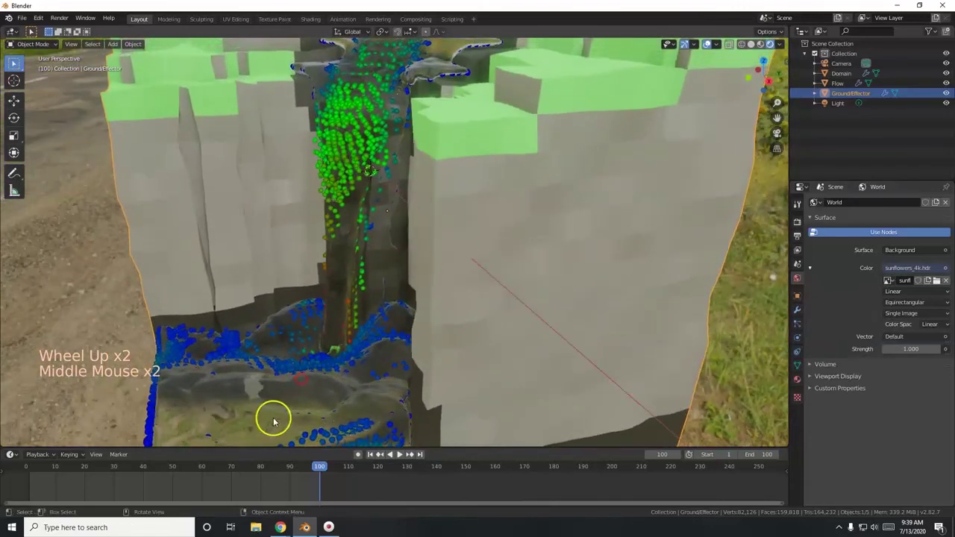
{"action": "middle_click", "coordinate": [338, 358]}
{"action": "middle_click", "coordinate": [451, 294]}
{"action": "middle_click", "coordinate": [485, 297]}
{"action": "middle_click", "coordinate": [479, 297]}
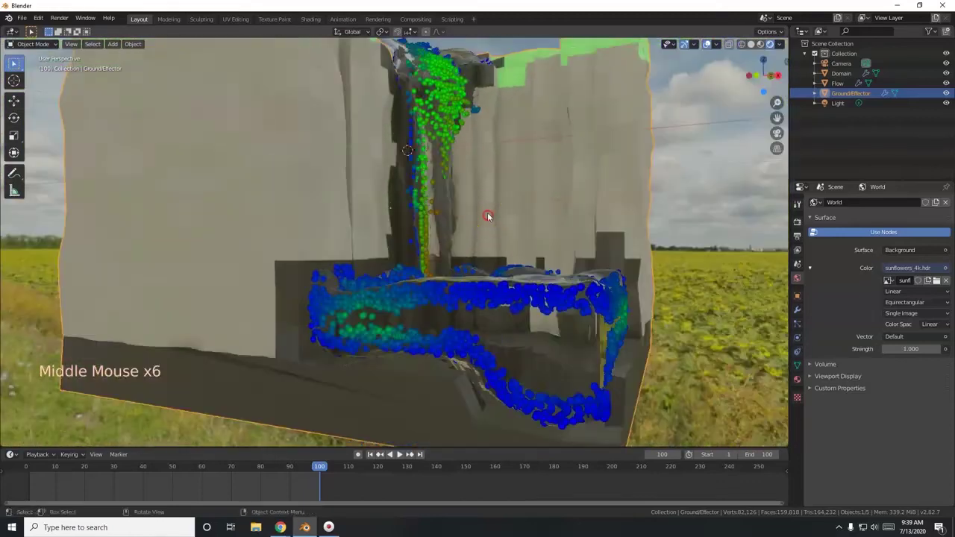
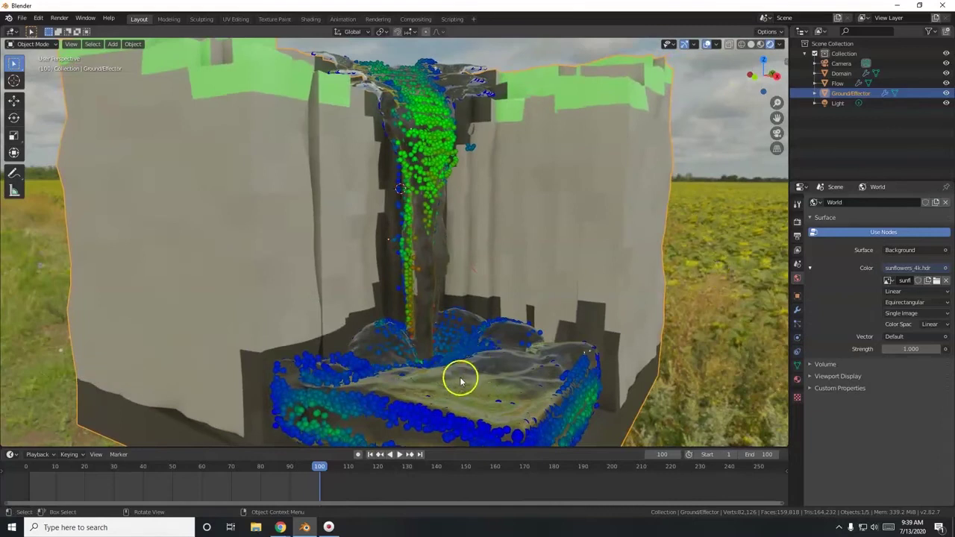
{"action": "scroll", "scroll_direction": "down", "scroll_amount": 3}
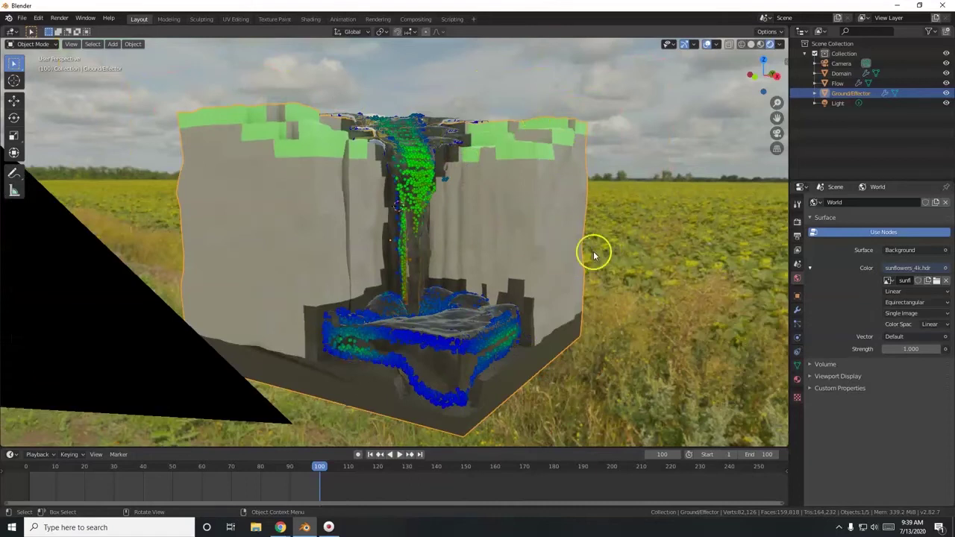
Step: Add a mesh Plane and move it out along Y to lie beside the waterfall cliff
{"action": "key", "text": "shift+a"}
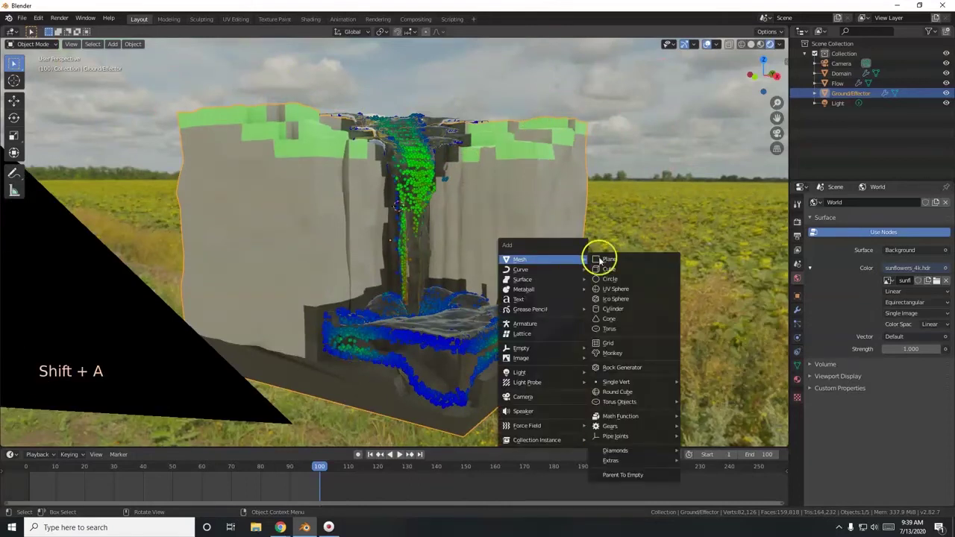
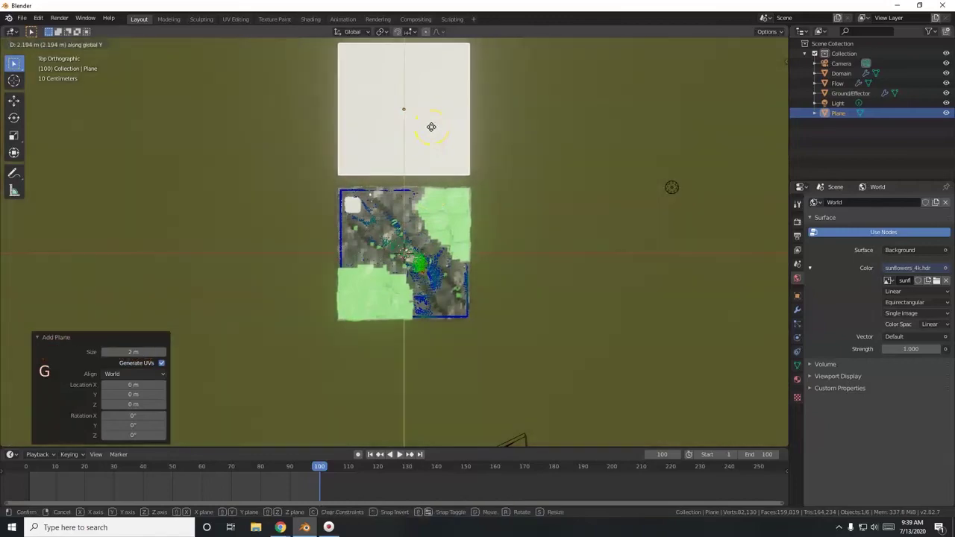
{"action": "middle_click", "coordinate": [479, 302]}
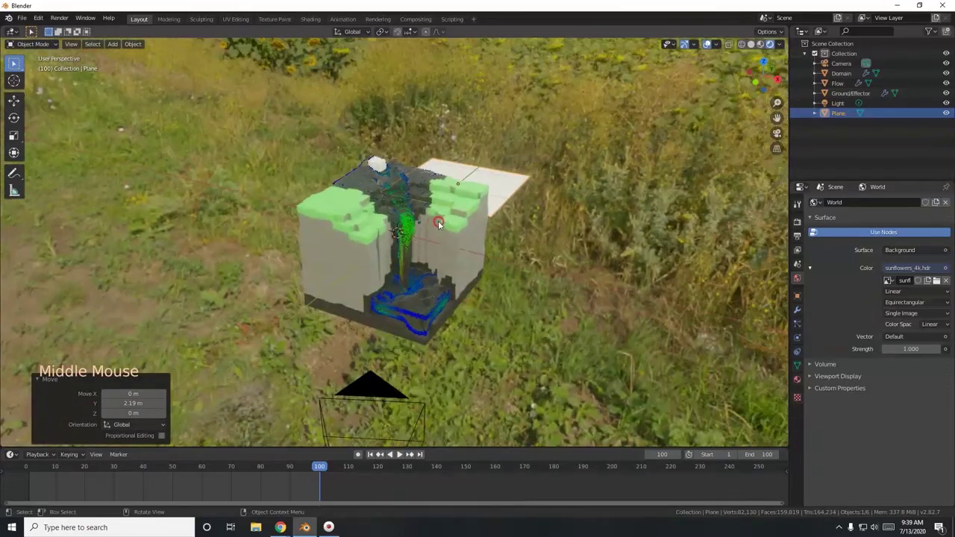
{"action": "scroll", "scroll_direction": "up", "scroll_amount": 3}
{"action": "middle_click", "coordinate": [450, 284]}
{"action": "scroll", "scroll_direction": "up", "scroll_amount": 3}
{"action": "middle_click", "coordinate": [442, 306]}
{"action": "scroll", "scroll_direction": "up", "scroll_amount": 3}
{"action": "middle_click", "coordinate": [449, 288]}
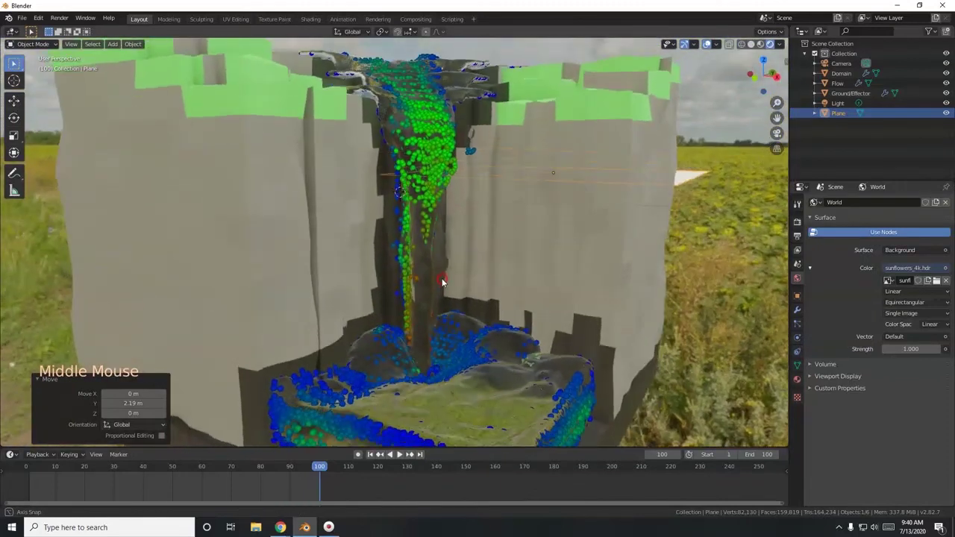
{"action": "middle_click", "coordinate": [436, 226]}
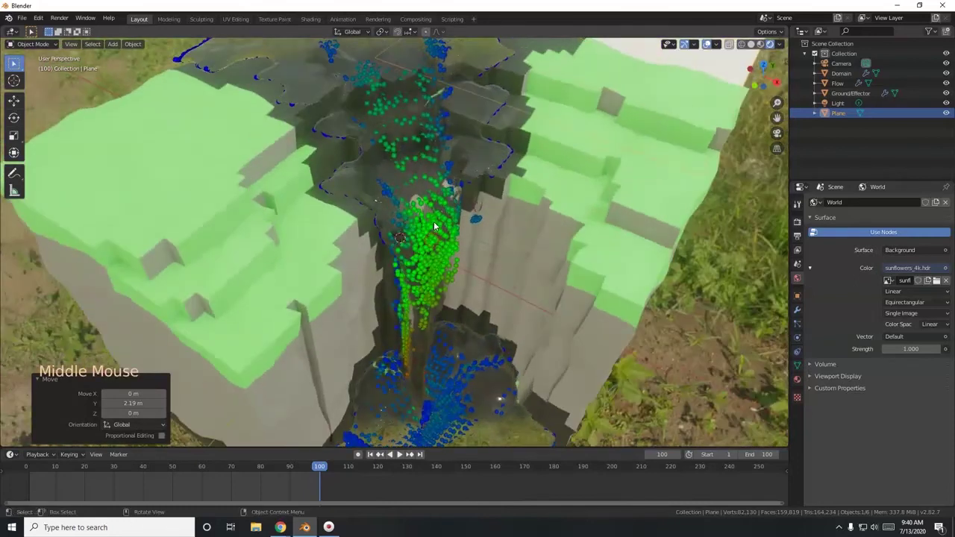
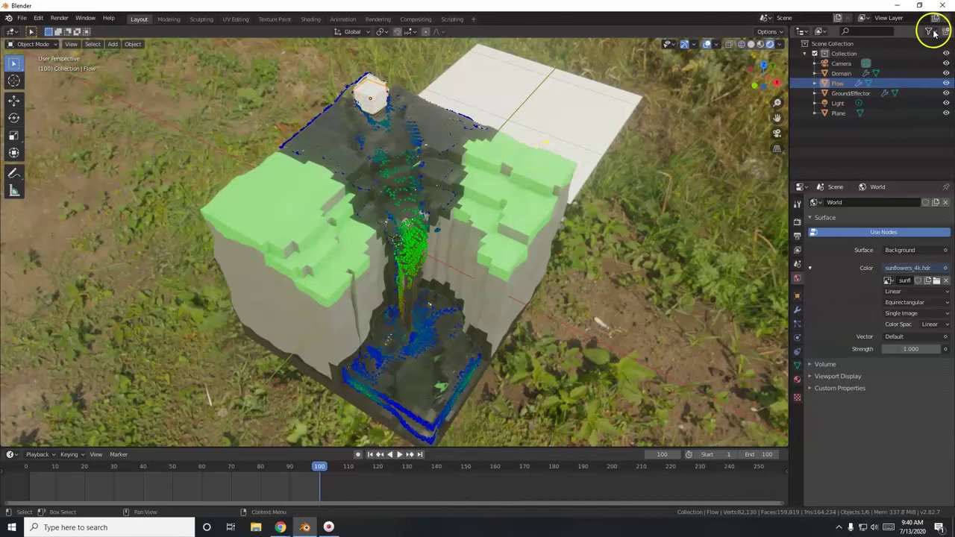
Step: Hide the Flow object, rotate the plane 90° on X to stand upright behind the cliff, and view through the camera
{"action": "left_click", "coordinate": [937, 34]}
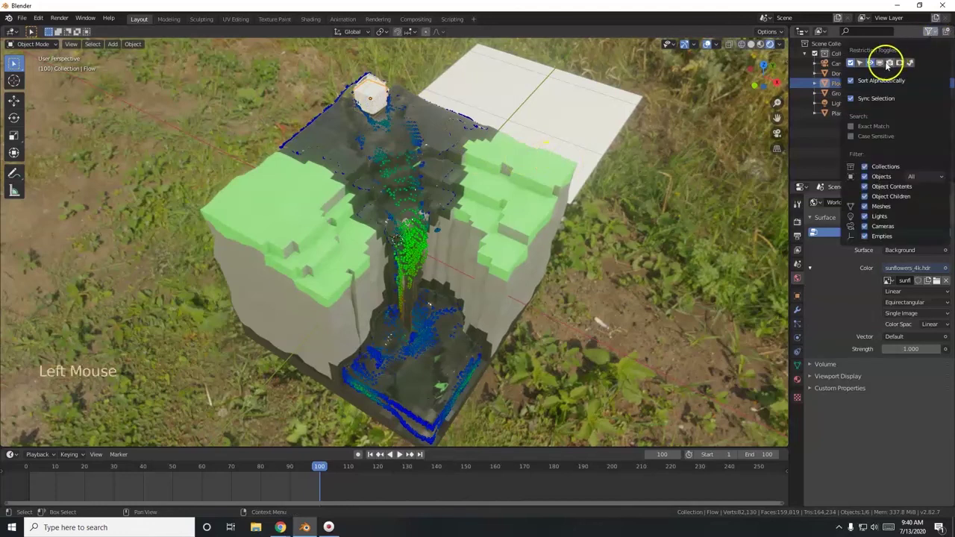
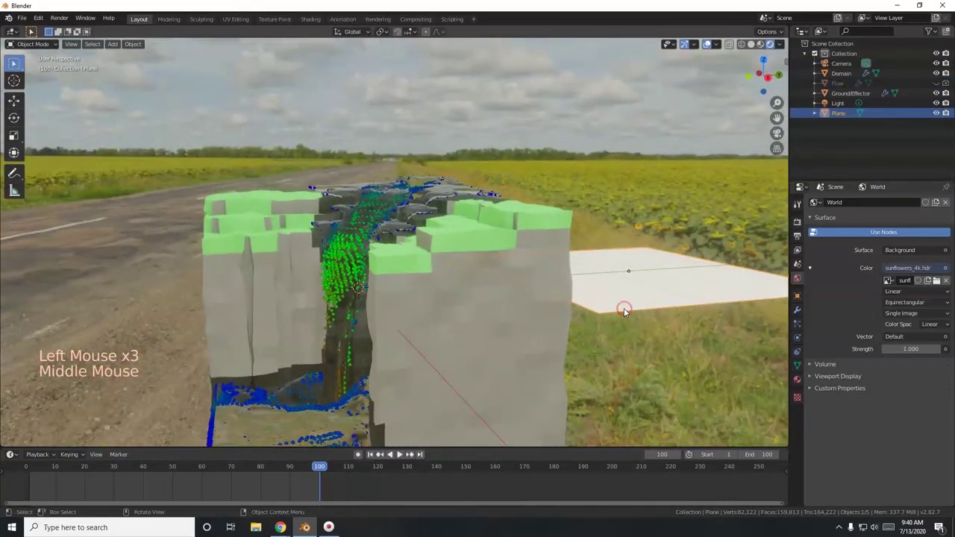
{"action": "key", "text": "r"}
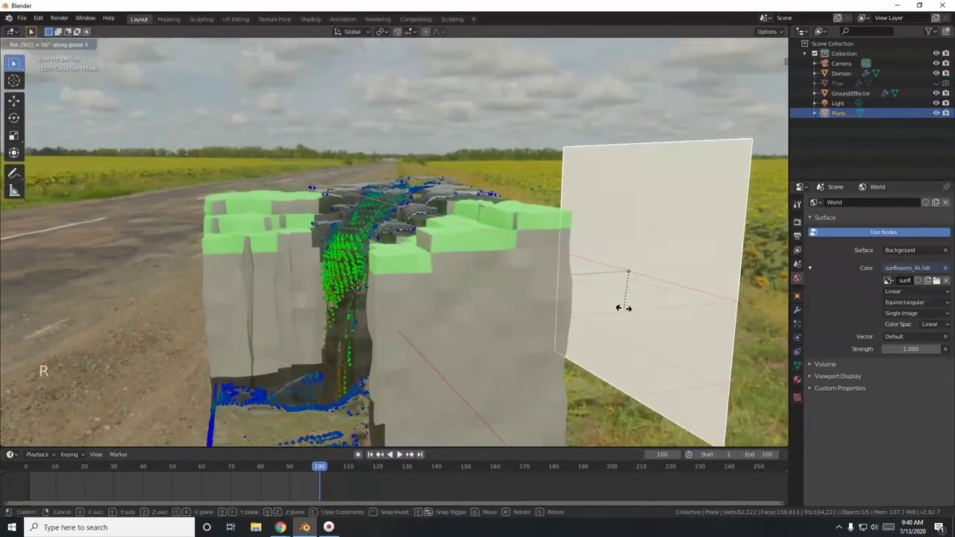
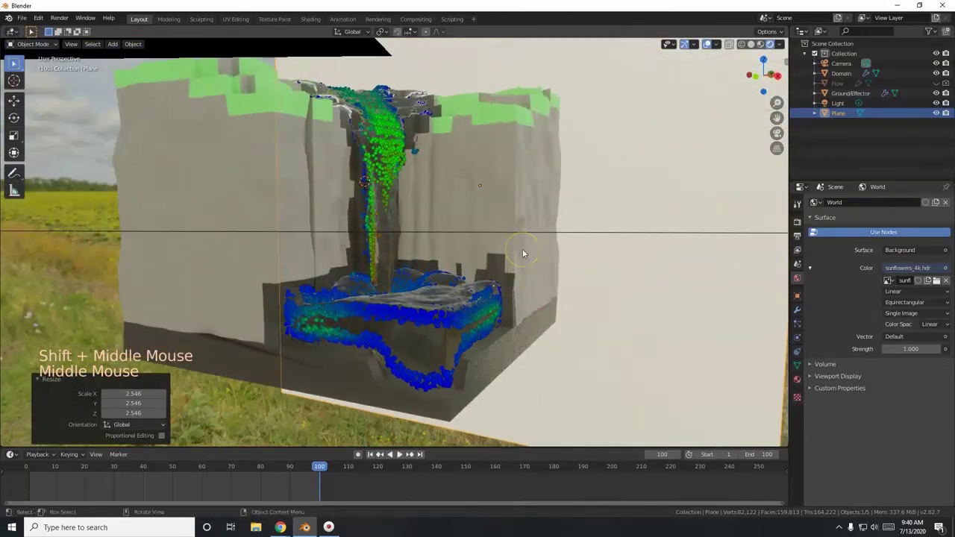
{"action": "key", "text": "ctrl+alt+KP_0"}
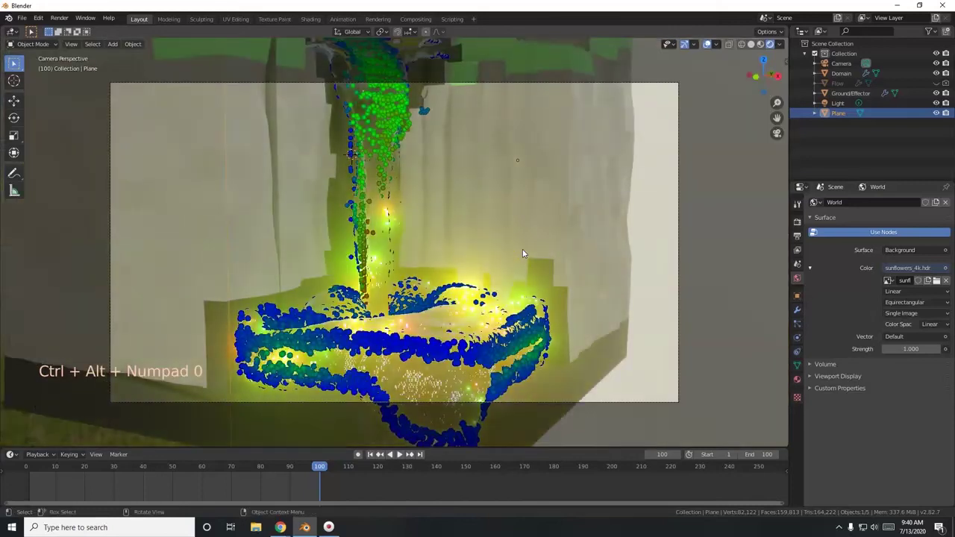
{"action": "scroll", "scroll_direction": "down", "scroll_amount": 3}
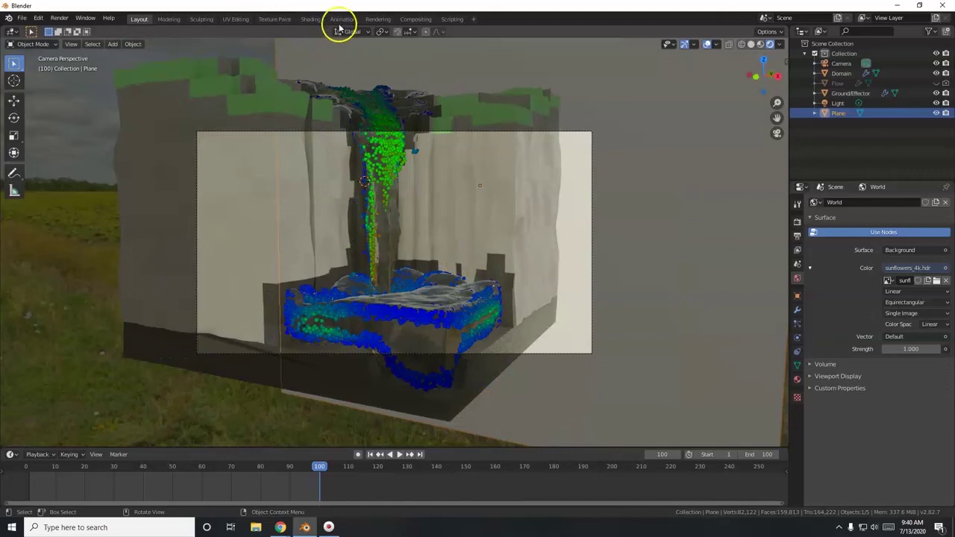
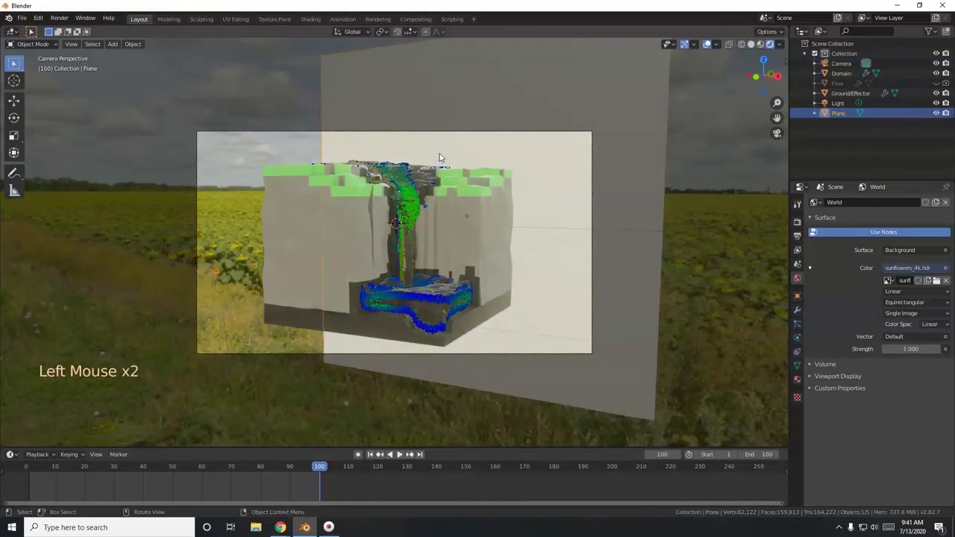
Step: Scale the backdrop plane wider on X and move it so it spans the camera frame behind the cliff
{"action": "key", "text": "s"}
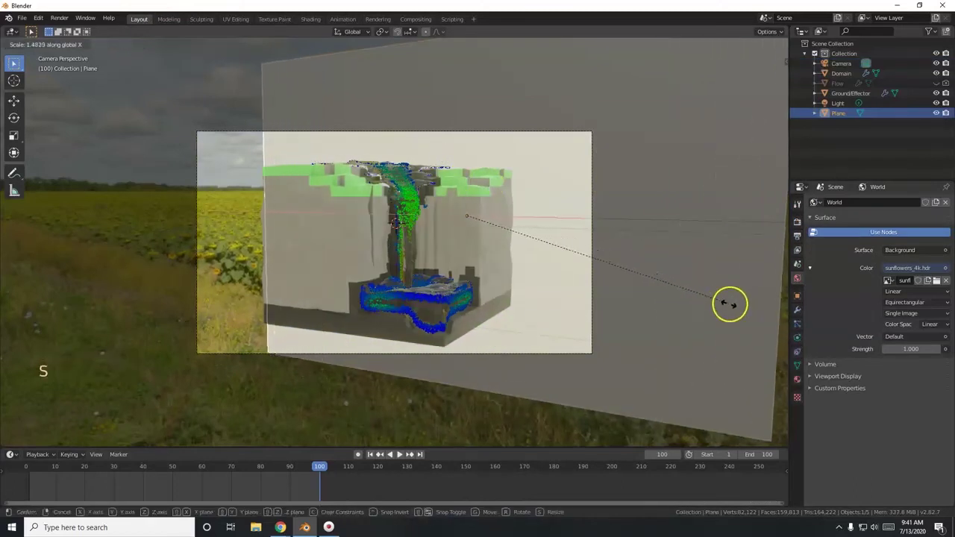
{"action": "key", "text": "g"}
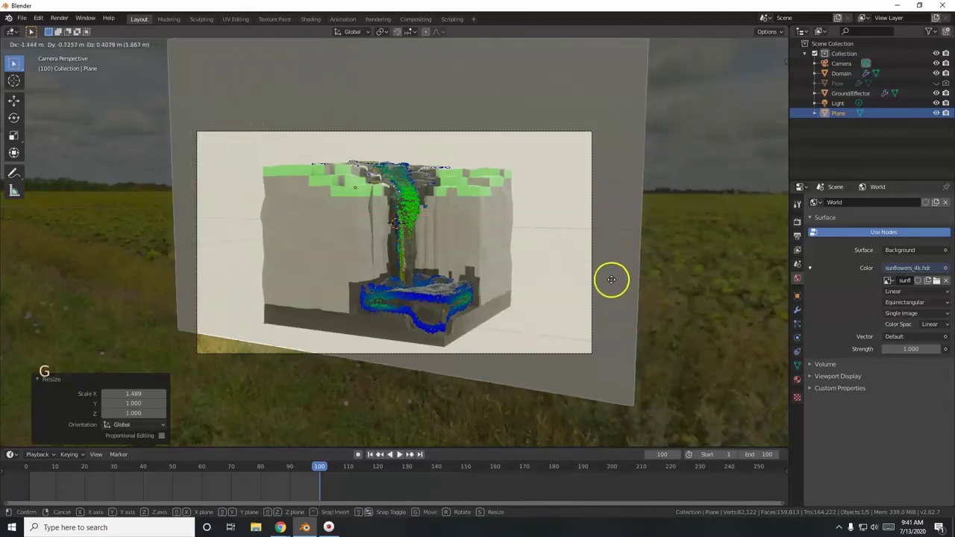
{"action": "key", "text": "g"}
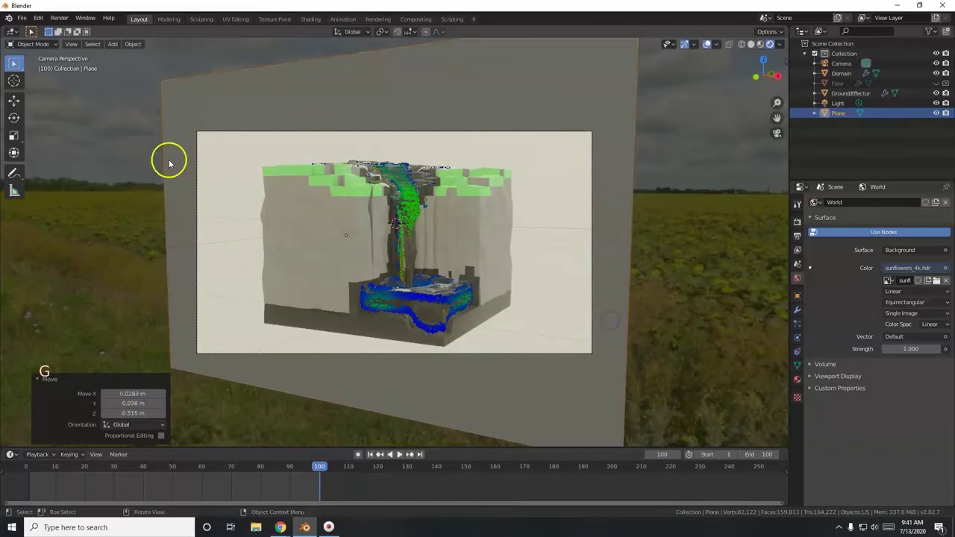
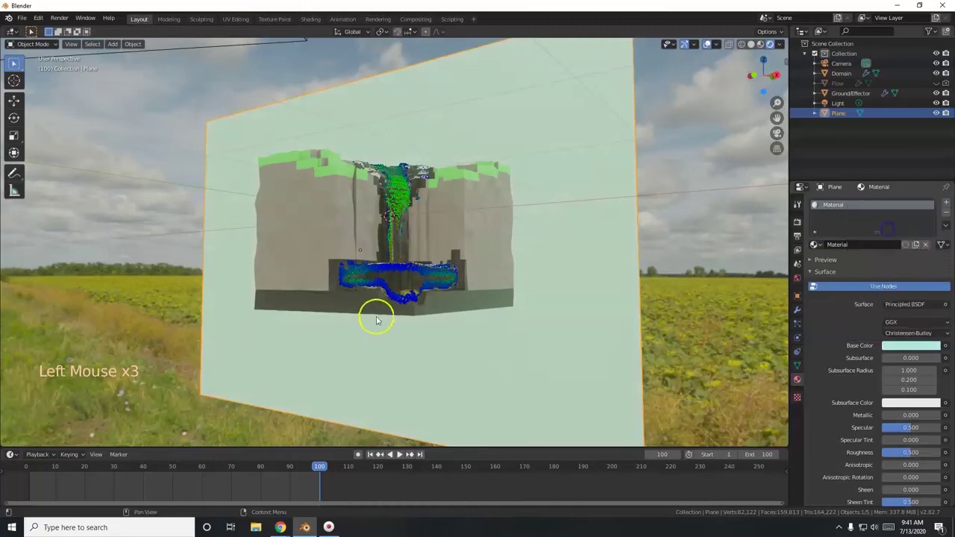
Step: Render a still of the cliff against the mint backdrop, then add a large Icosphere
{"action": "key", "text": "KP_0"}
{"action": "scroll", "scroll_direction": "up", "scroll_amount": 3}
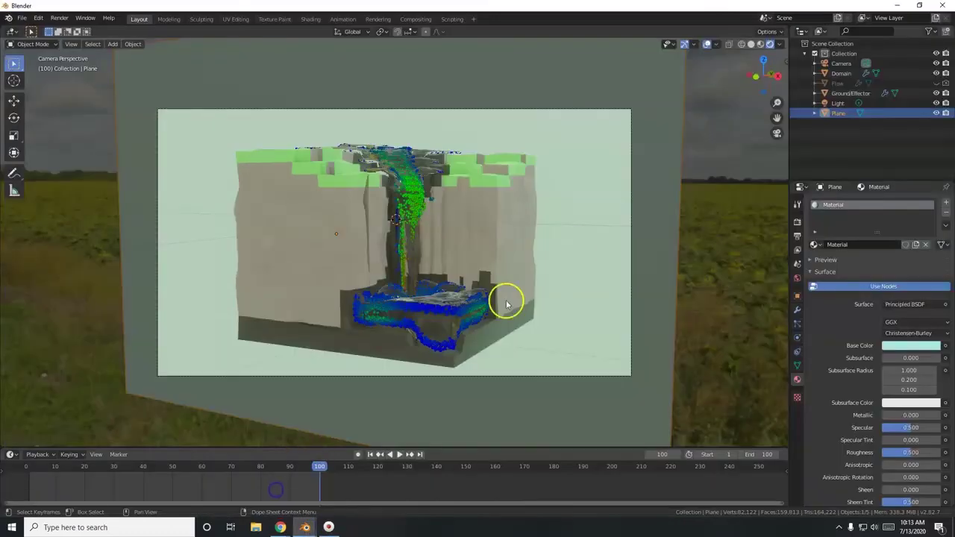
{"action": "scroll", "scroll_direction": "up", "scroll_amount": 3}
{"action": "scroll", "scroll_direction": "down", "scroll_amount": 3}
Step: Shrink the icosphere to a small rock on the right cliff wall and lower its Decimate ratio below 1
{"action": "key", "text": "shift+a"}
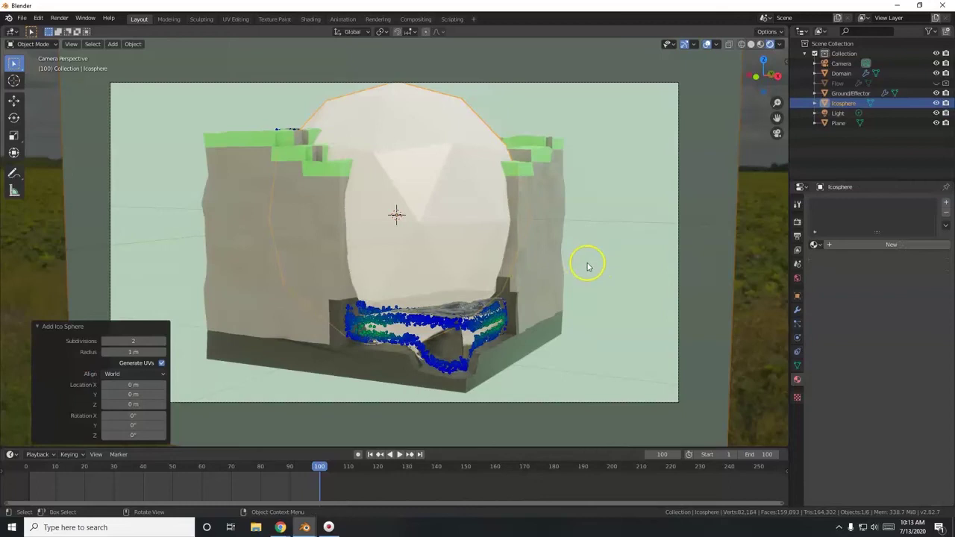
{"action": "key", "text": "s"}
{"action": "key", "text": "g"}
{"action": "key", "text": "s"}
{"action": "key", "text": "r"}
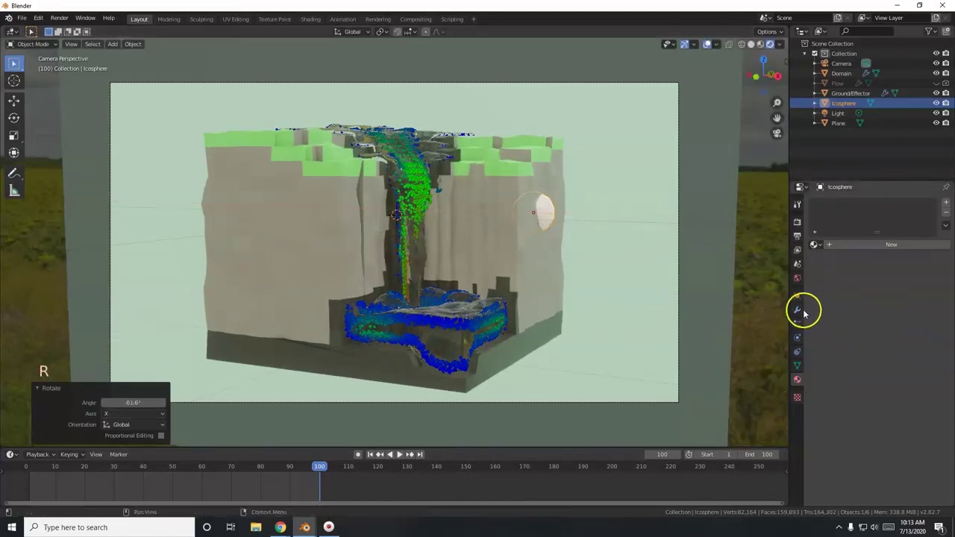
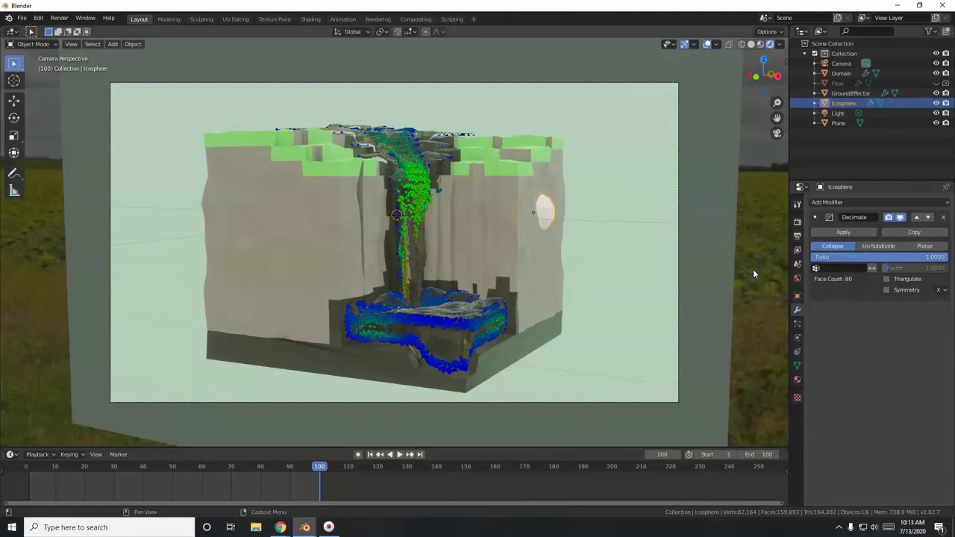
{"action": "left_click", "coordinate": [919, 259]}
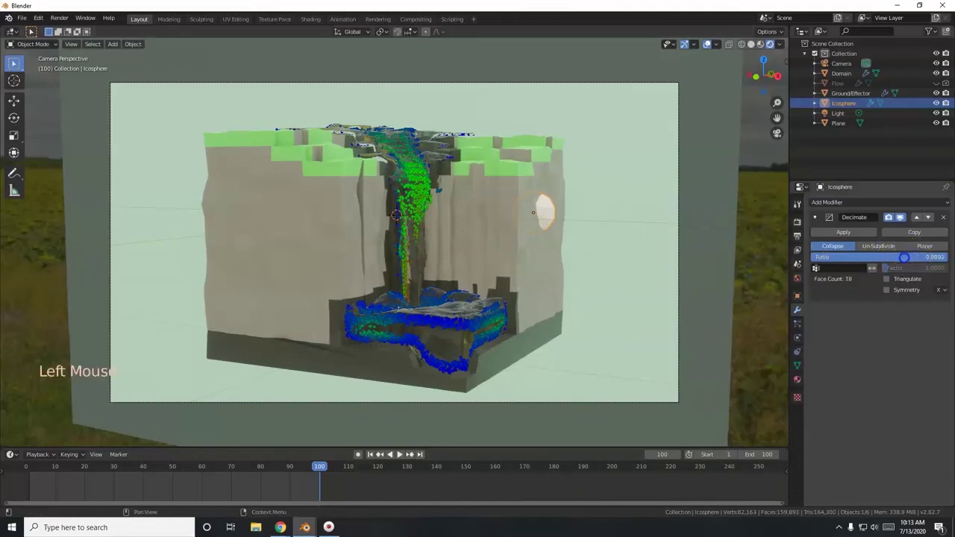
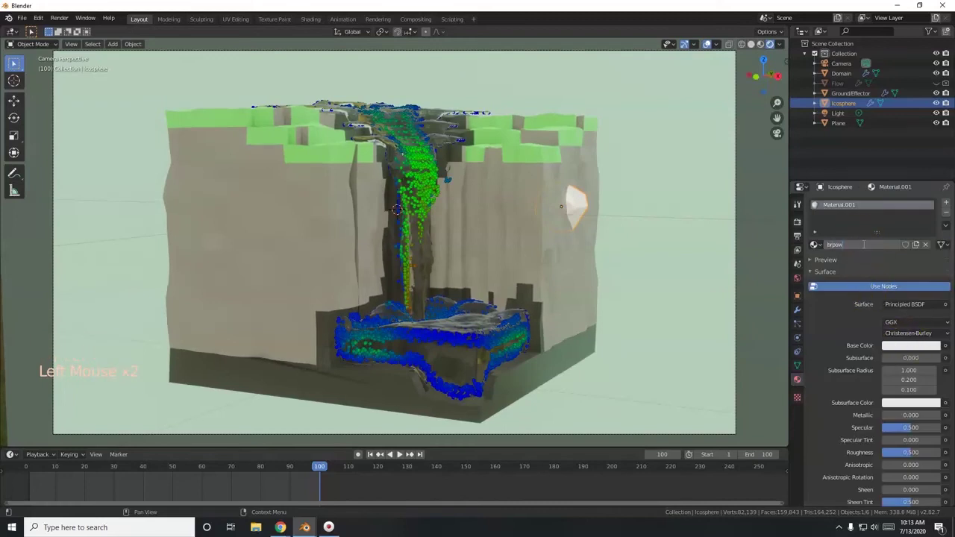
Step: Name the material 'brown rock', give it a dark brown base colour, and rotate the rock against the cliff
{"action": "key", "text": "BackSpace"}
{"action": "key", "text": "BackSpace"}
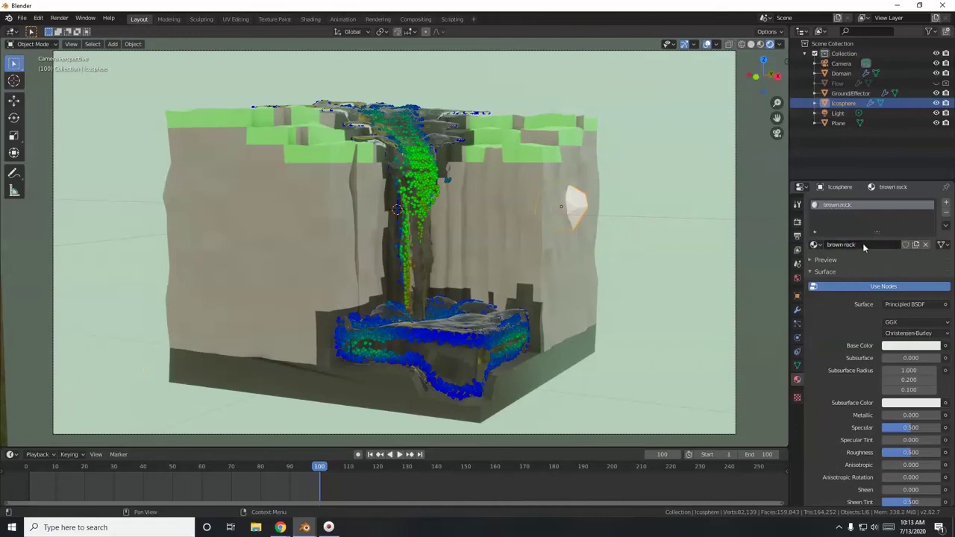
{"action": "left_click", "coordinate": [898, 355]}
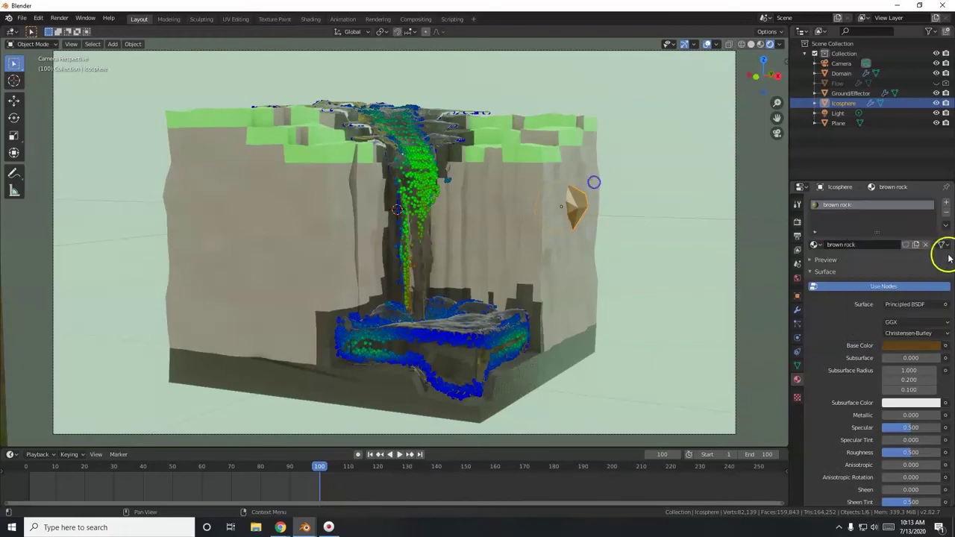
{"action": "key", "text": "r"}
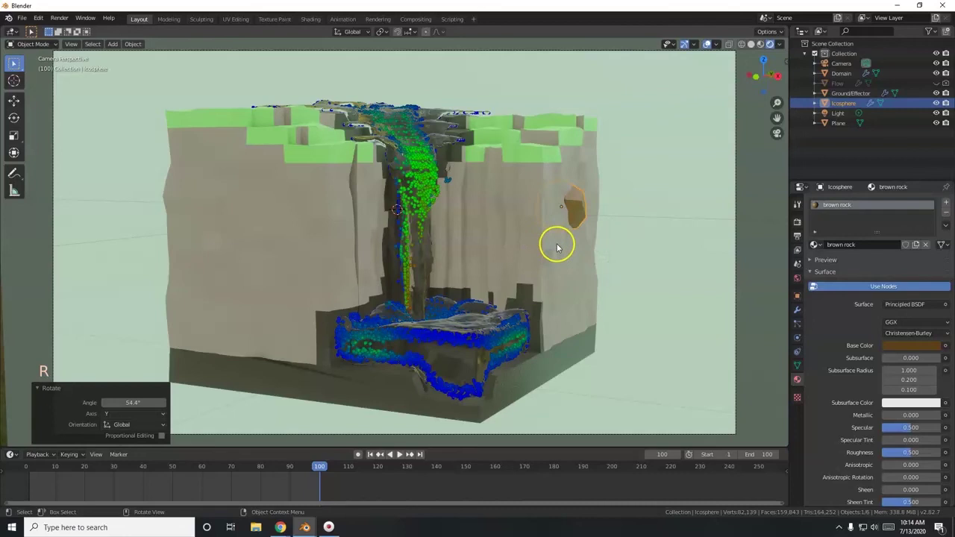
Step: Duplicate the brown rock twice, moving the first copy and rotating the second about the vertical axis
{"action": "key", "text": "shift+d"}
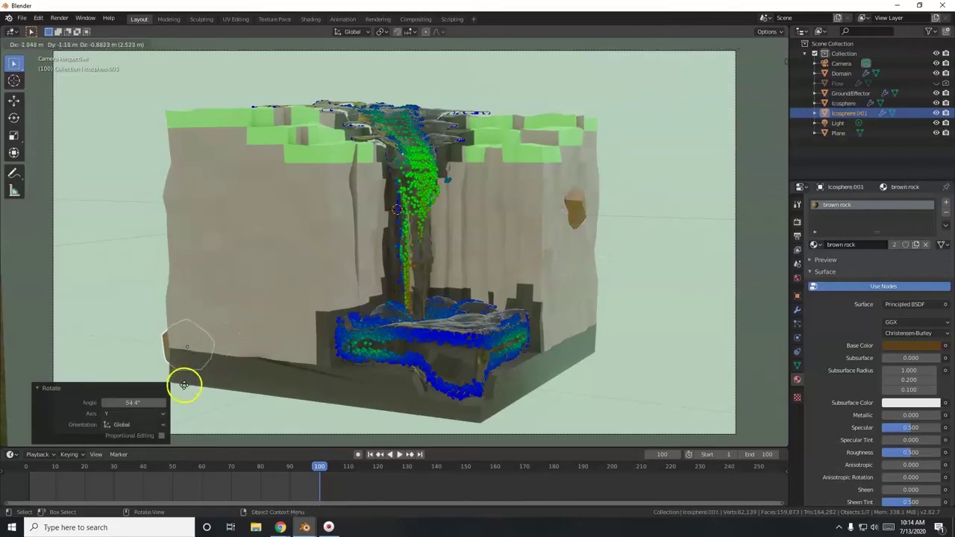
{"action": "key", "text": "KP_7"}
{"action": "key", "text": "g"}
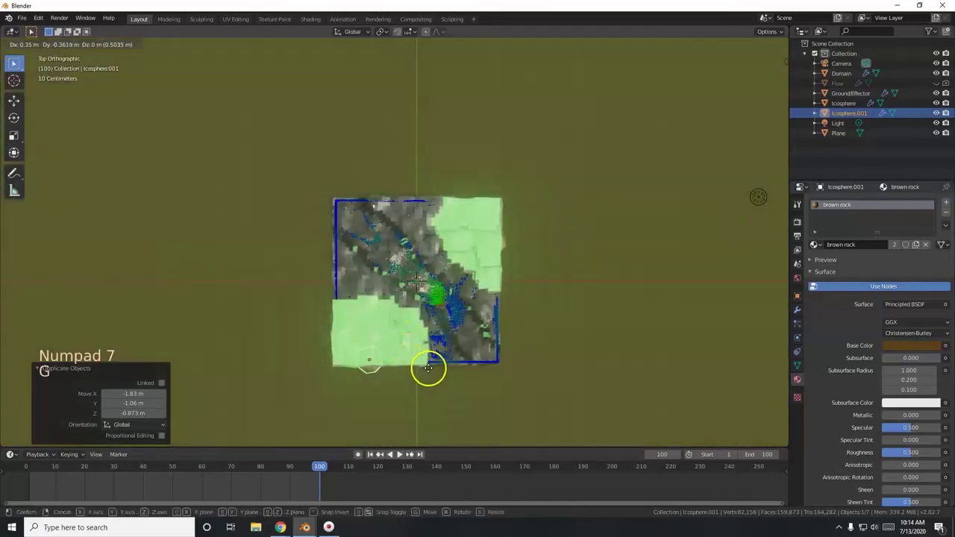
{"action": "key", "text": "KP_0"}
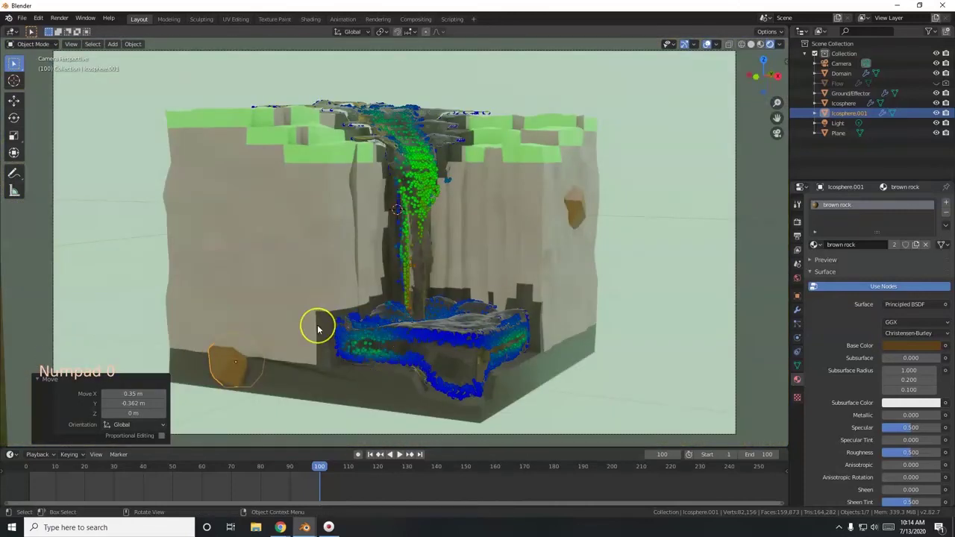
{"action": "key", "text": "shift+d"}
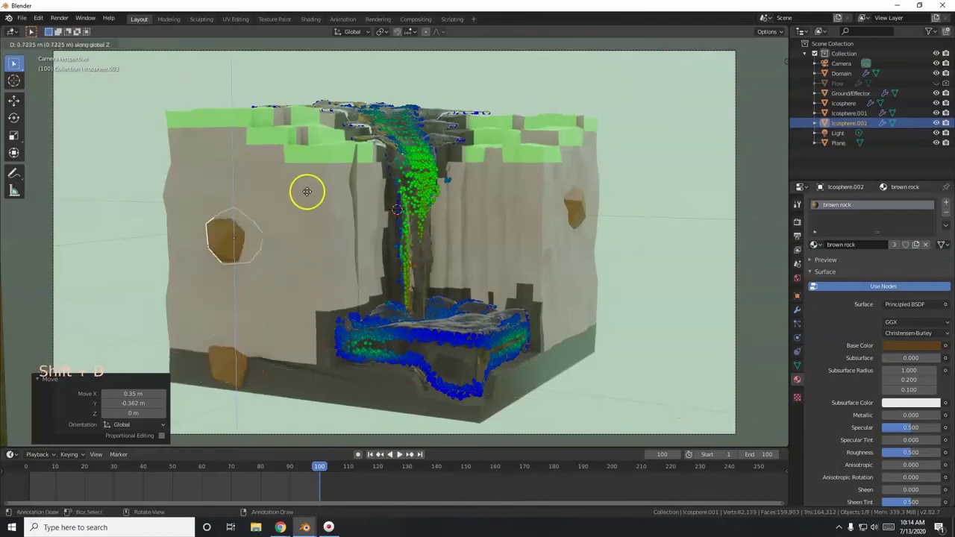
{"action": "key", "text": "r"}
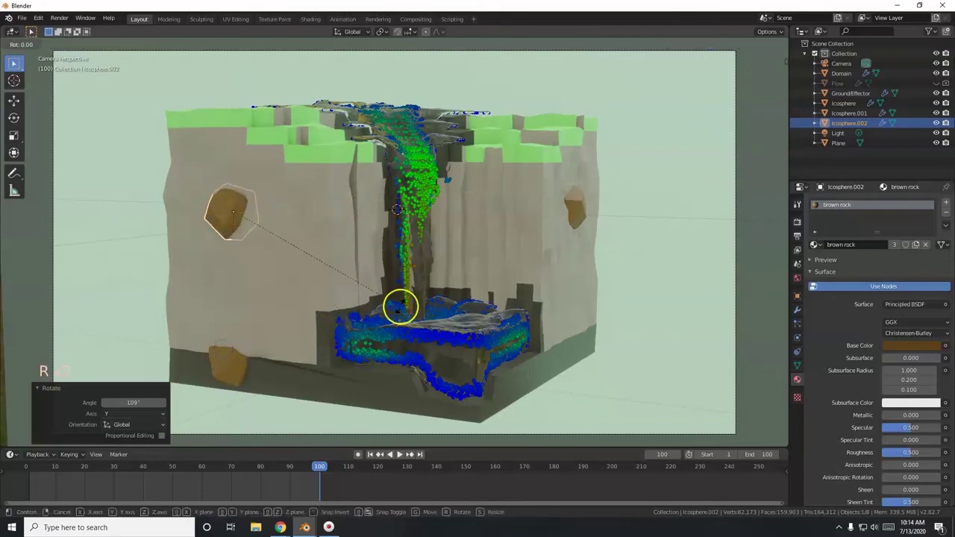
{"action": "key", "text": "r"}
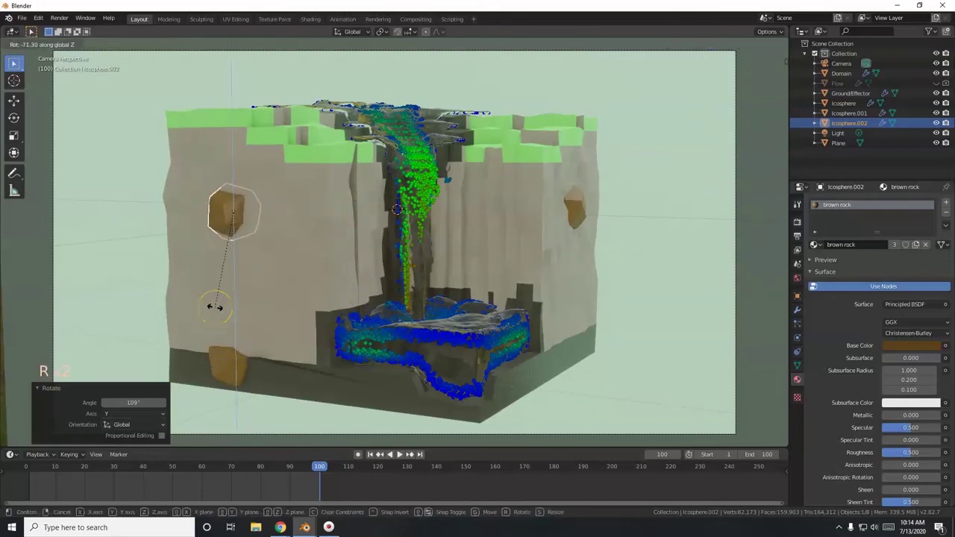
{"action": "key", "text": "s"}
Step: Make a third rock copy, move it onto the left cliff, rotate and resize it
{"action": "key", "text": "shift+d"}
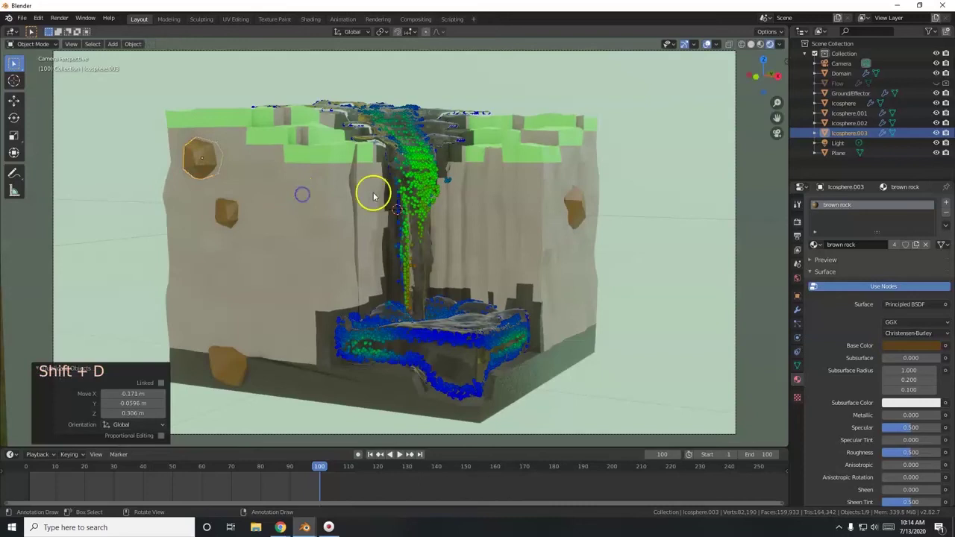
{"action": "key", "text": "r"}
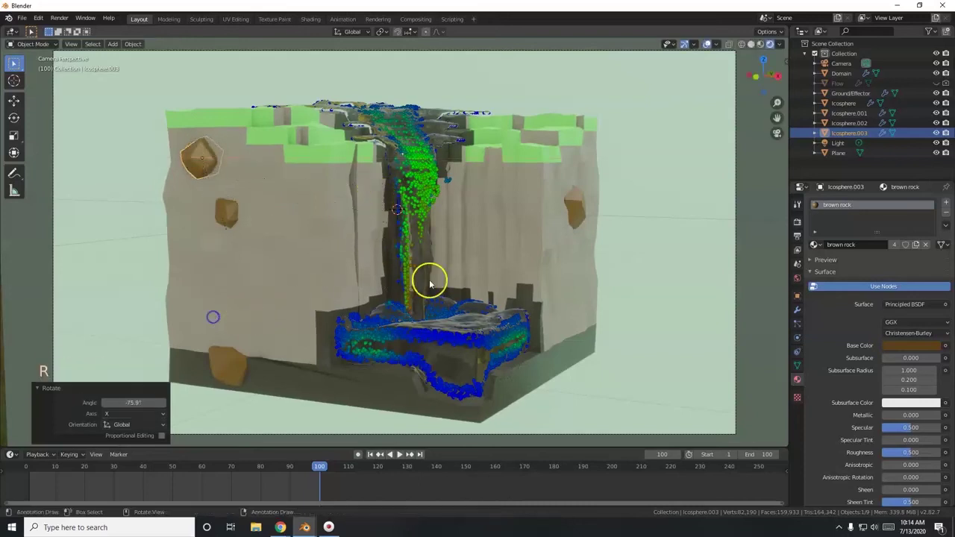
{"action": "key", "text": "y"}
{"action": "key", "text": "y"}
{"action": "key", "text": "r"}
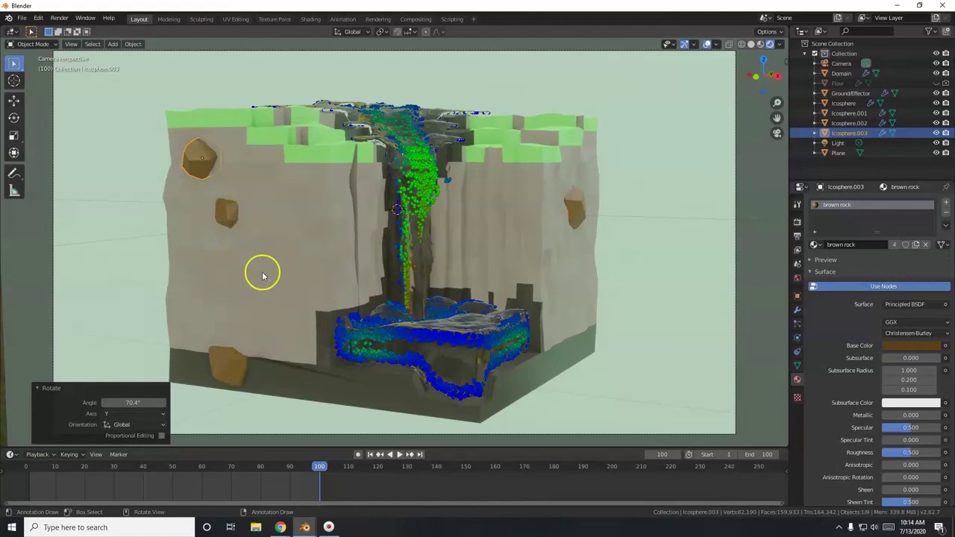
Step: Duplicate a fourth rock and position it against the cliff edge, checking from above and the camera
{"action": "key", "text": "shift+d"}
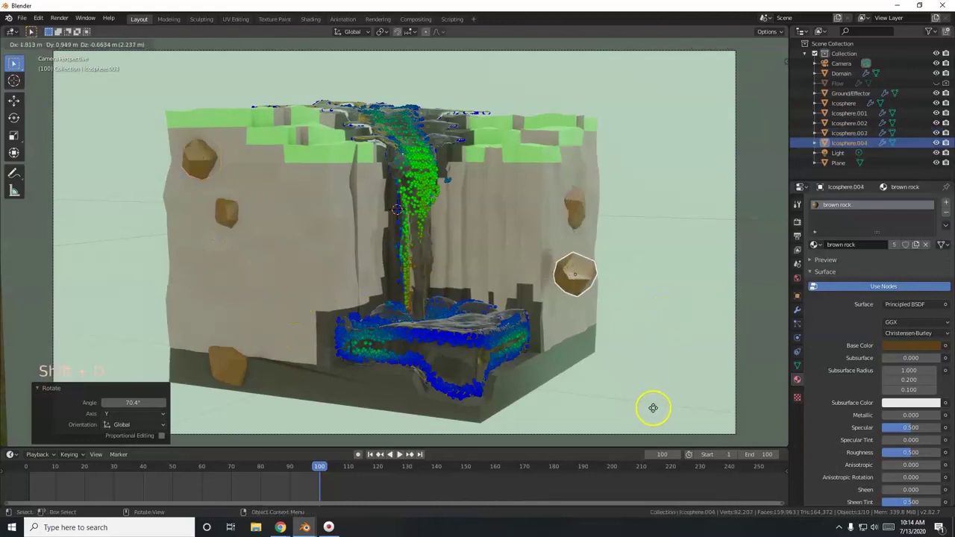
{"action": "key", "text": "shift+d"}
{"action": "key", "text": "KP_7"}
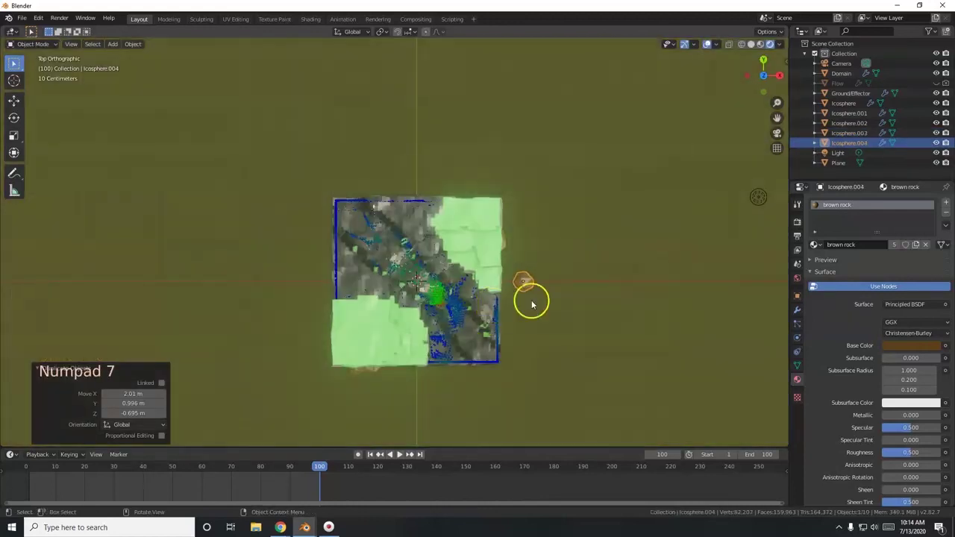
{"action": "key", "text": "g"}
{"action": "key", "text": "KP_0"}
{"action": "key", "text": "g"}
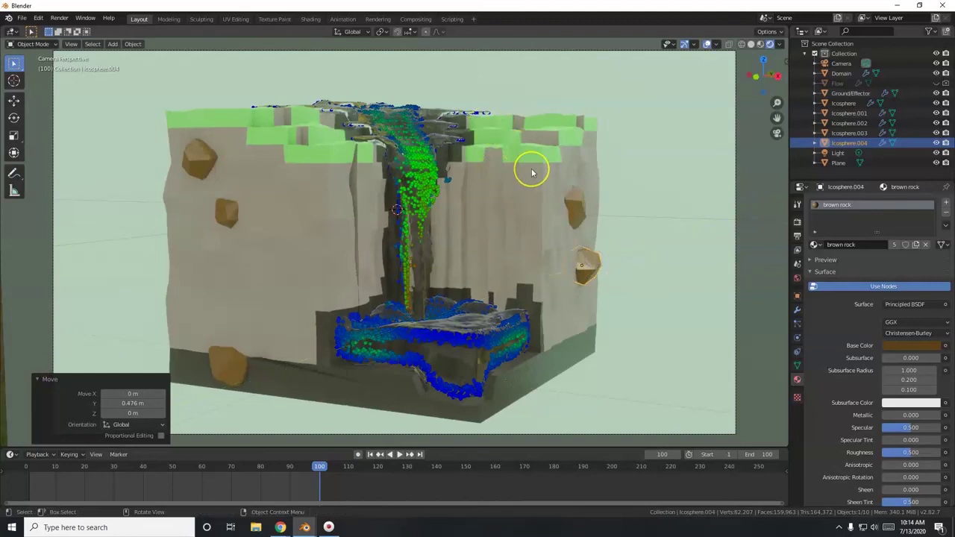
Step: Add a cube, move it onto the grassy clifftop and shrink it to a small block
{"action": "key", "text": "shift+a"}
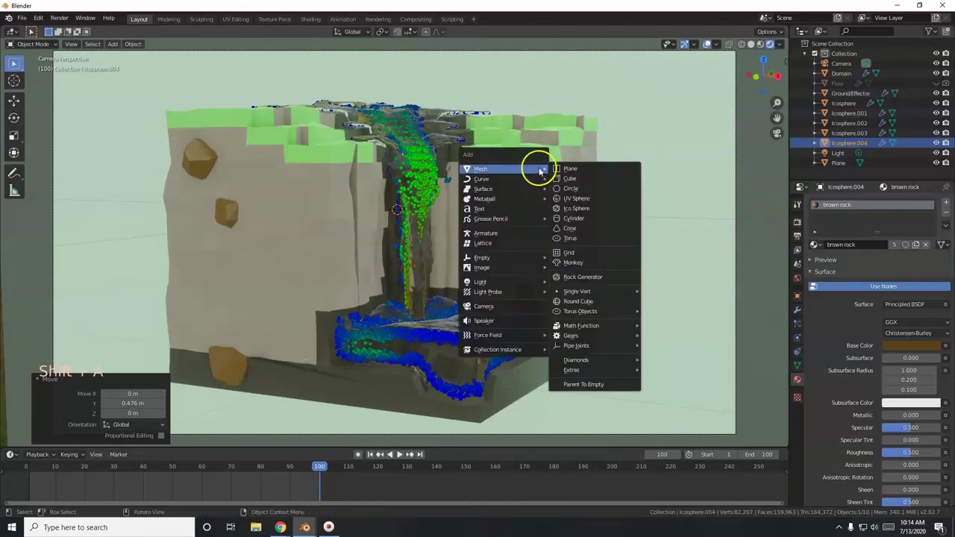
{"action": "key", "text": "shift+a"}
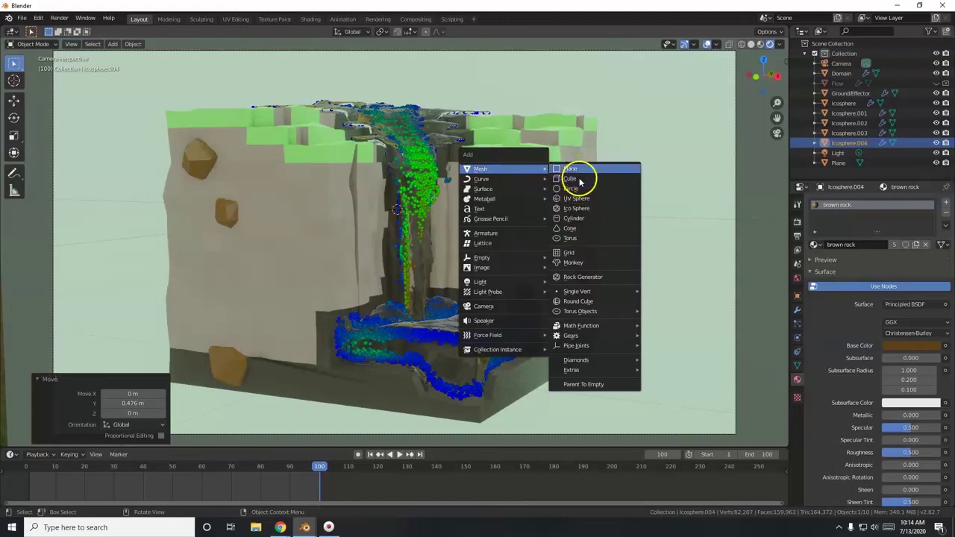
{"action": "key", "text": "s"}
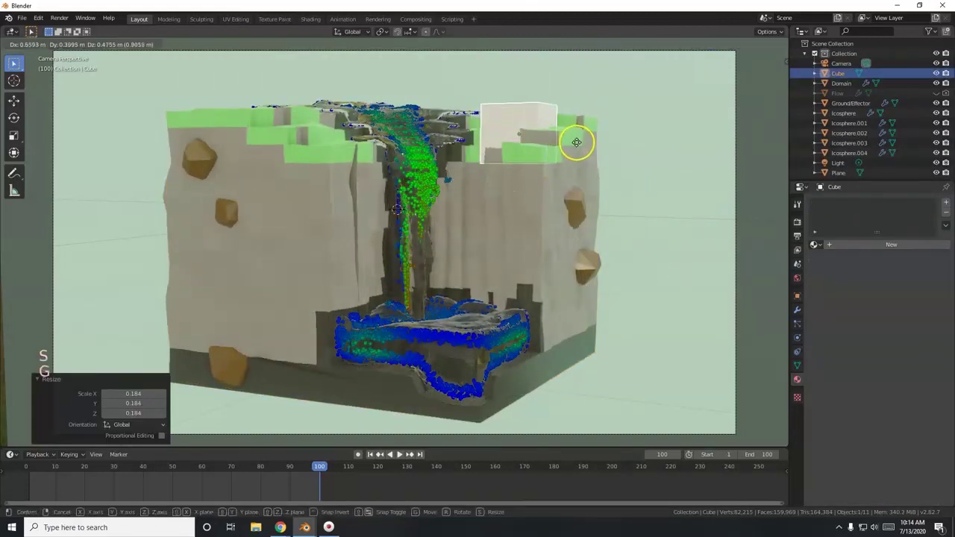
{"action": "key", "text": "g"}
{"action": "key", "text": "s"}
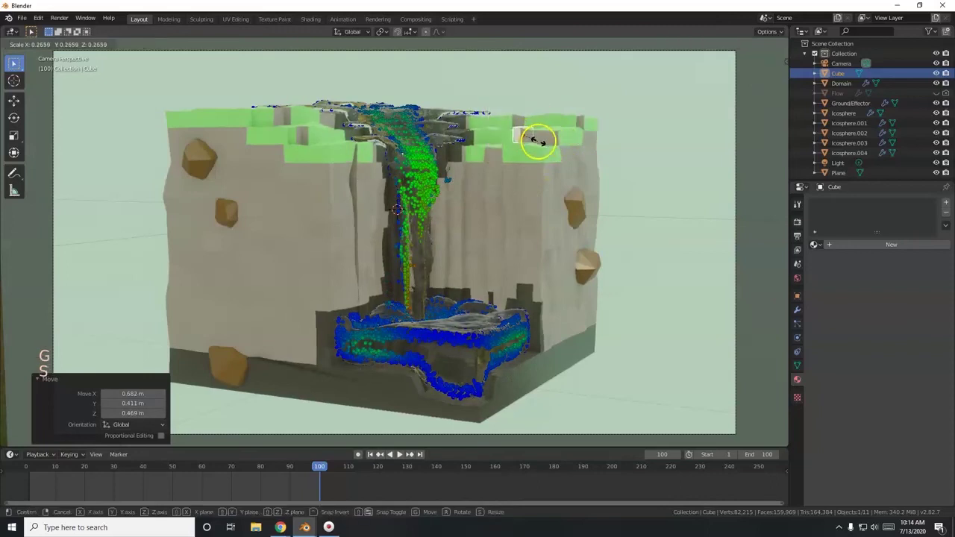
{"action": "key", "text": "g"}
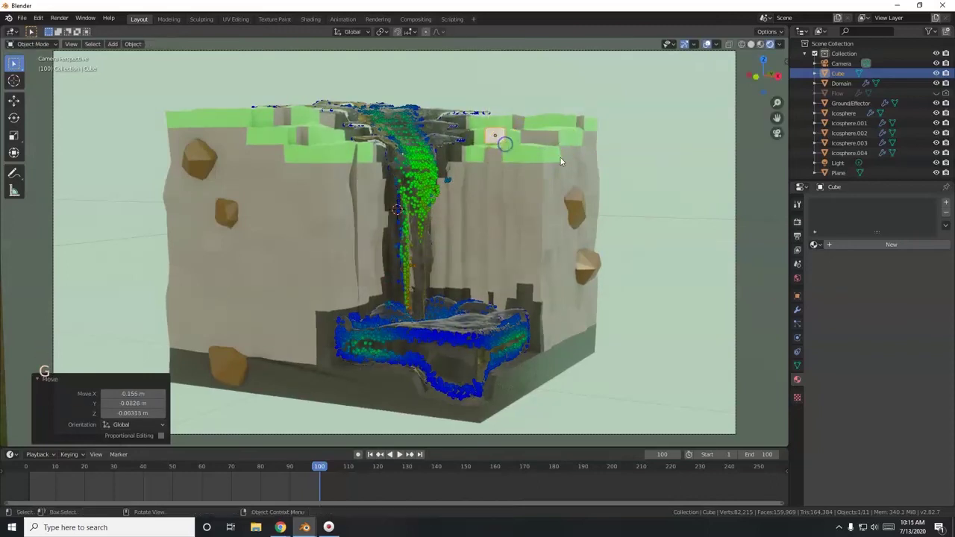
Step: Stretch the cube vertically into a thin pale trunk post and focus the view on it
{"action": "key", "text": "s"}
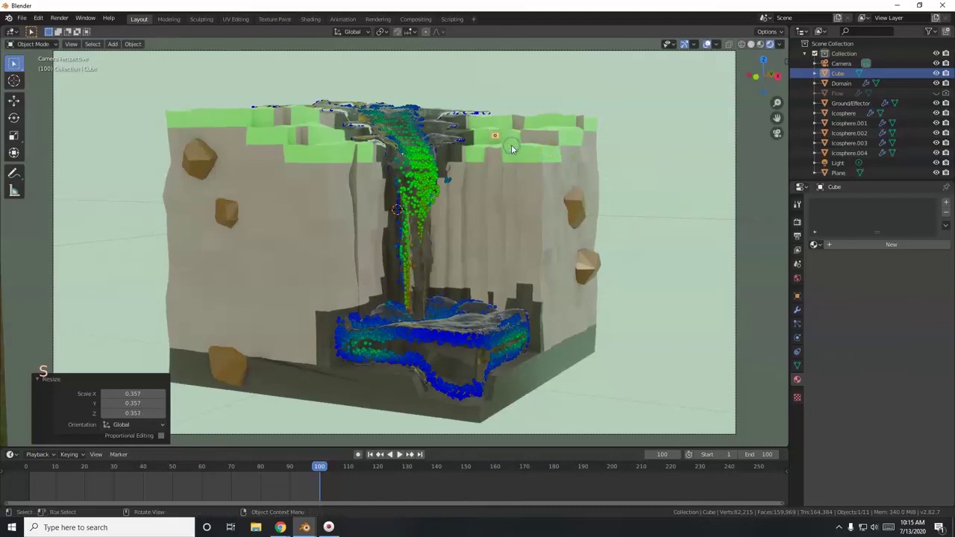
{"action": "key", "text": "s"}
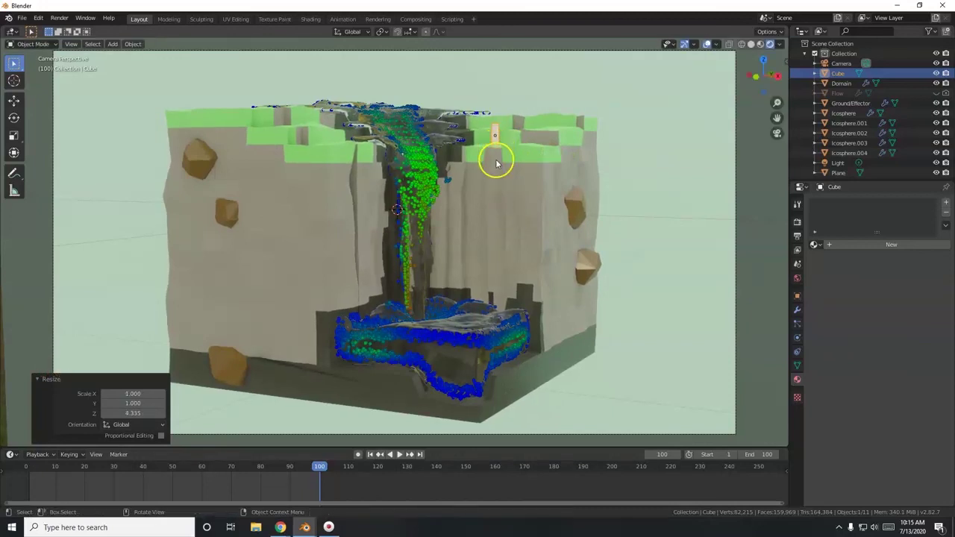
{"action": "scroll", "scroll_direction": "up", "scroll_amount": 3}
{"action": "key", "text": "KP_Decimal"}
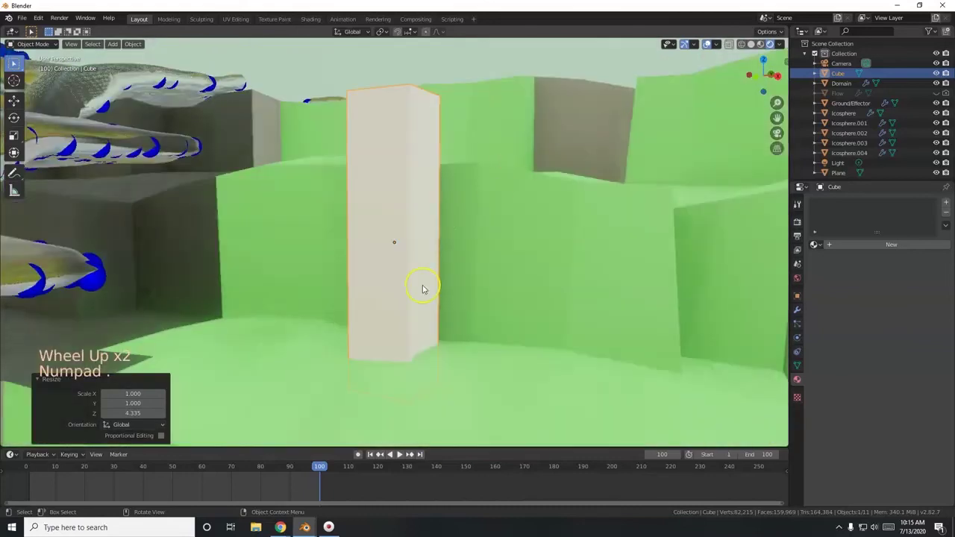
{"action": "scroll", "scroll_direction": "down", "scroll_amount": 3}
{"action": "key", "text": "r"}
{"action": "scroll", "scroll_direction": "down", "scroll_amount": 3}
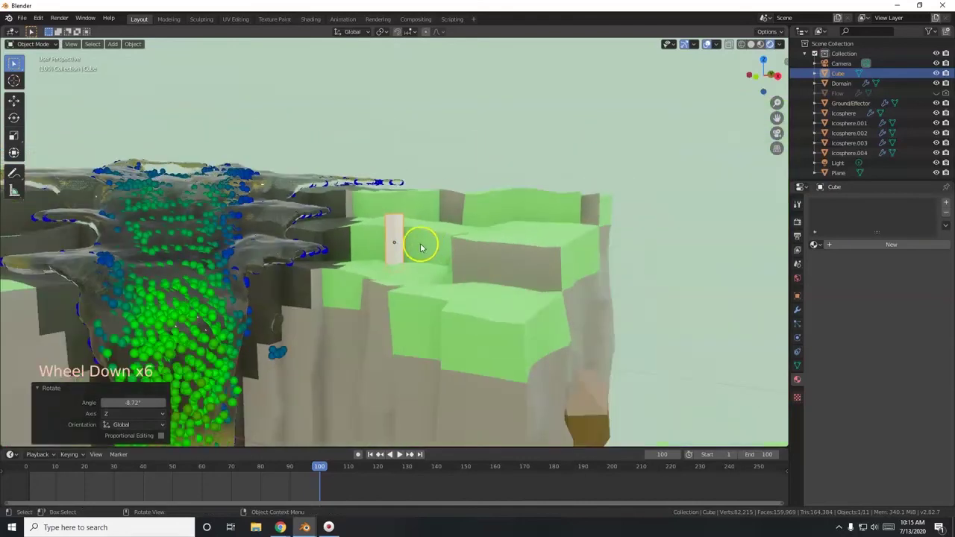
Step: Add a cone mesh and shrink it down, viewing the scene from above
{"action": "key", "text": "shift+a"}
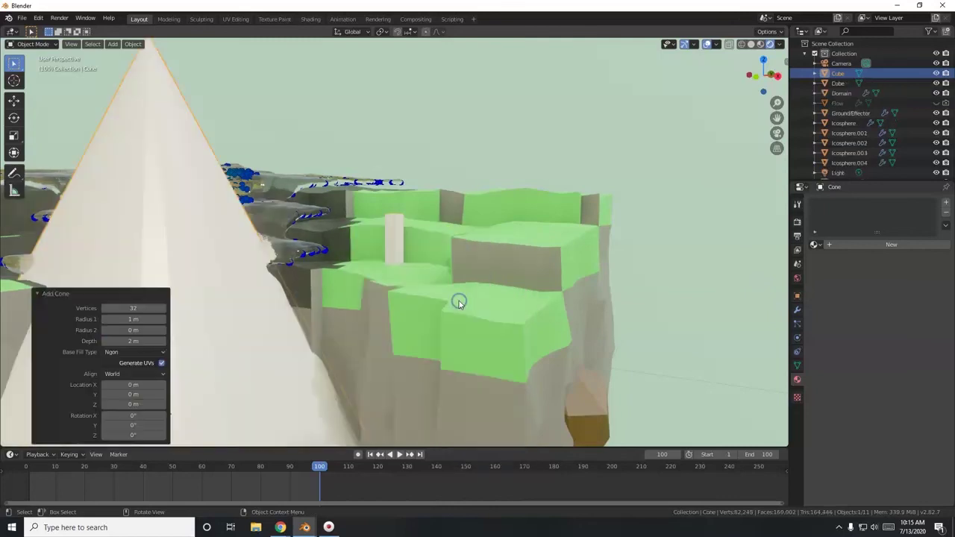
{"action": "key", "text": "s"}
{"action": "key", "text": "g"}
{"action": "key", "text": "KP_7"}
{"action": "key", "text": "s"}
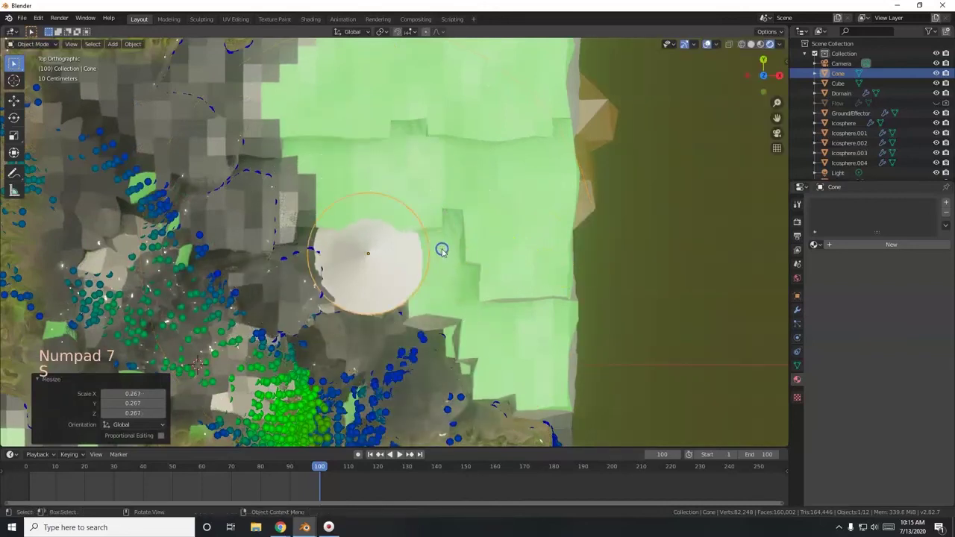
Step: In wireframe, move the cone over the trunk and raise it vertically to sit above the cliff top
{"action": "key", "text": "shift+z"}
{"action": "key", "text": "g"}
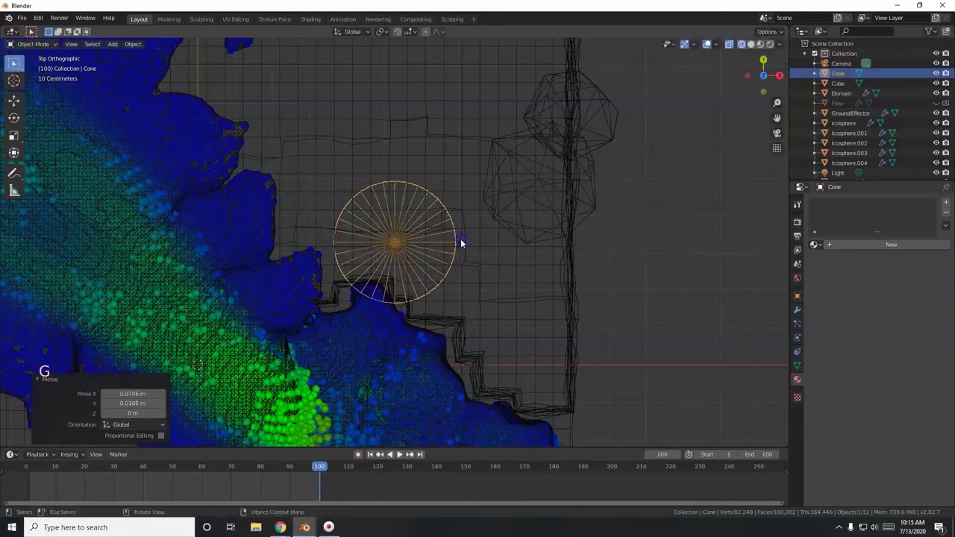
{"action": "key", "text": "KP_1"}
{"action": "key", "text": "g"}
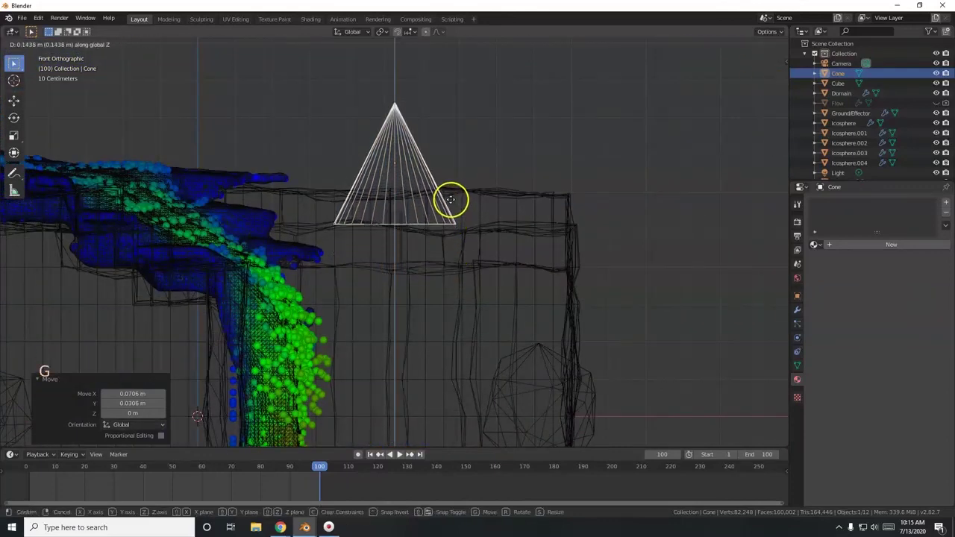
{"action": "key", "text": "s"}
{"action": "key", "text": "g"}
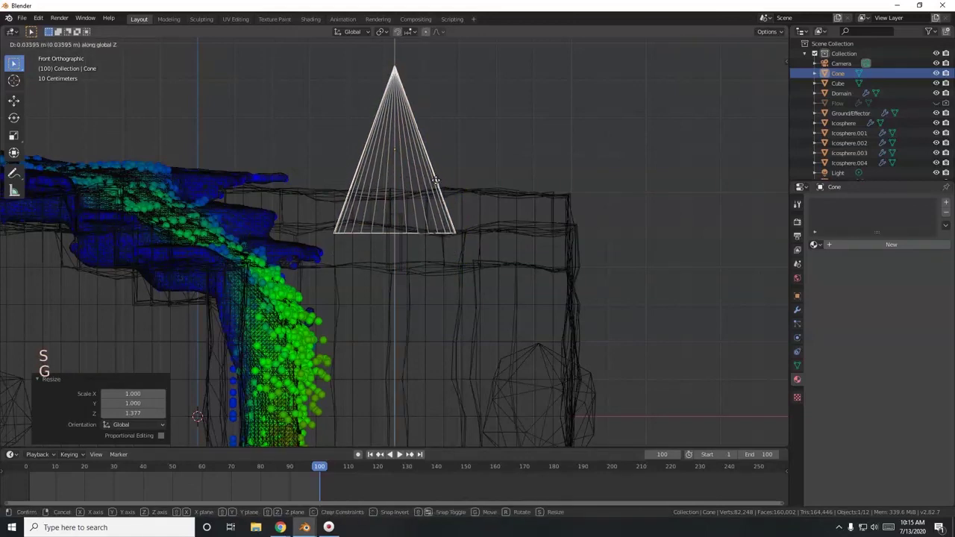
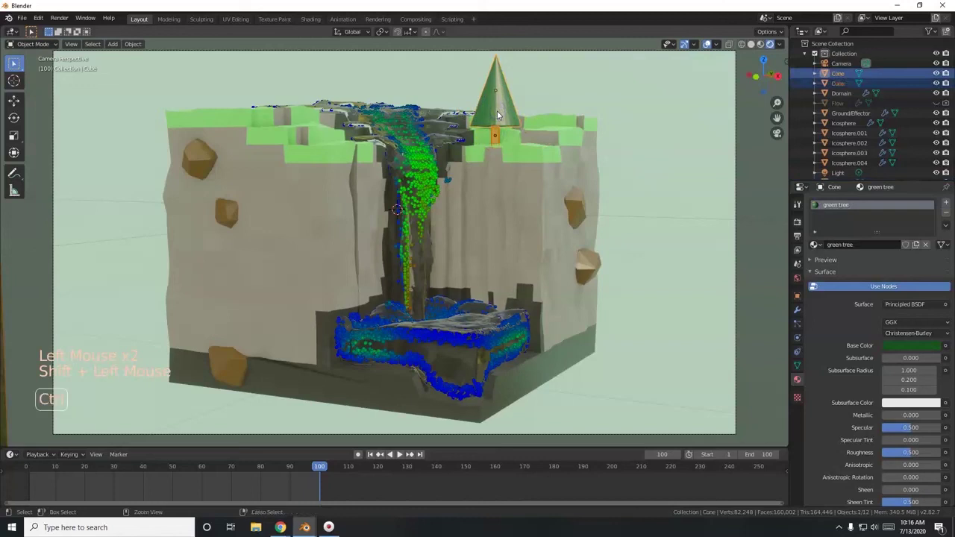
Step: Join cone and trunk, duplicate the tree and move the copy across the cliff top
{"action": "key", "text": "ctrl+j"}
{"action": "key", "text": "shift+d"}
{"action": "key", "text": "shift+d"}
{"action": "key", "text": "s"}
{"action": "key", "text": "g"}
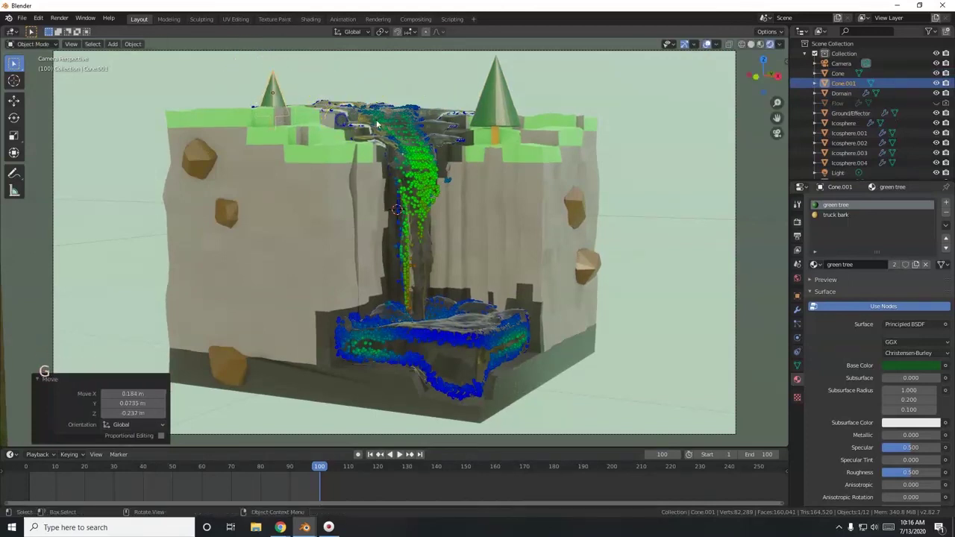
{"action": "key", "text": "KP_7"}
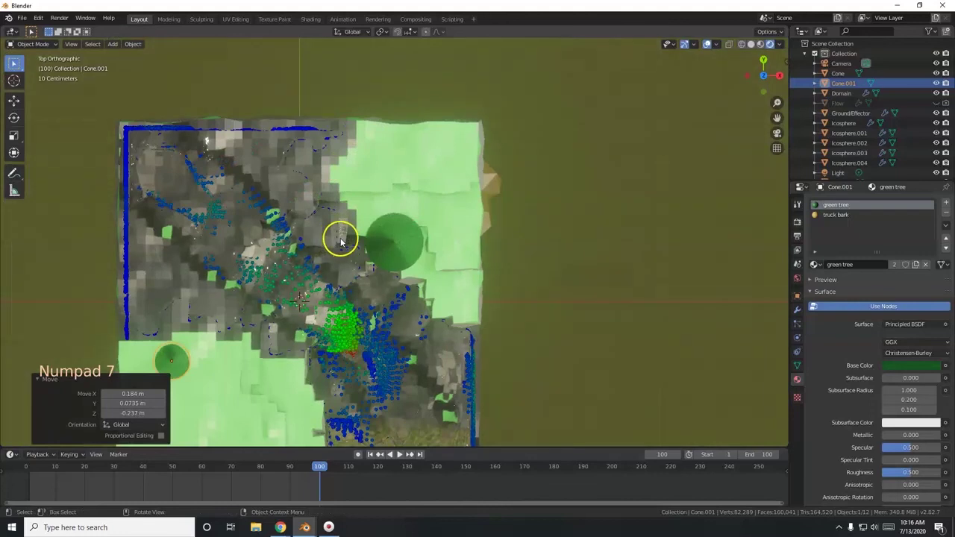
{"action": "scroll", "scroll_direction": "down", "scroll_amount": 3}
{"action": "key", "text": "g"}
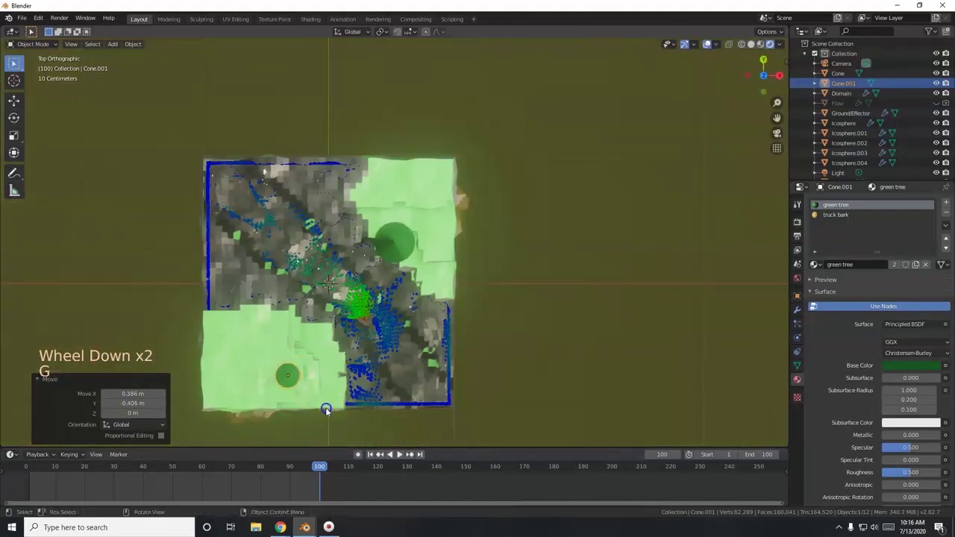
{"action": "key", "text": "KP_0"}
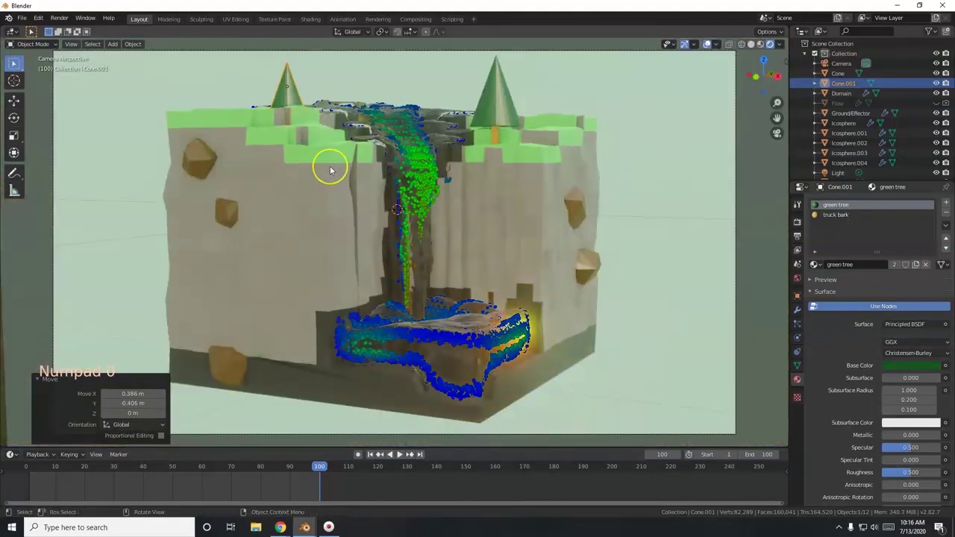
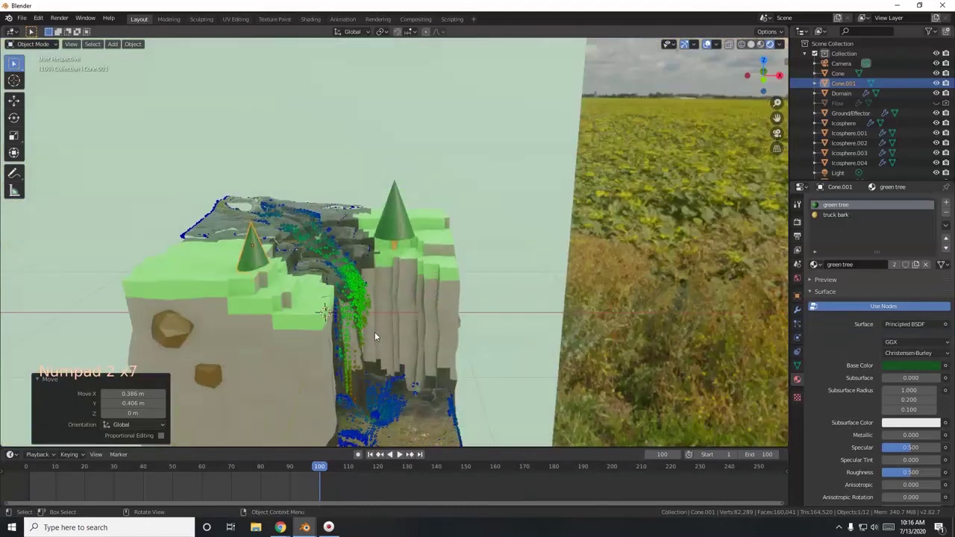
Step: Make further tree copies, rotating, scaling and placing them on both sides of the cliff top
{"action": "key", "text": "g"}
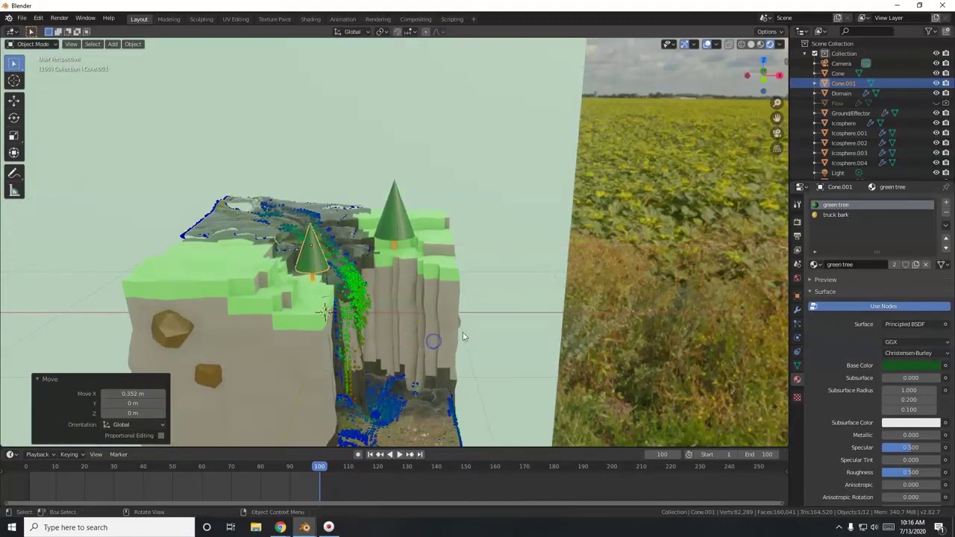
{"action": "key", "text": "g"}
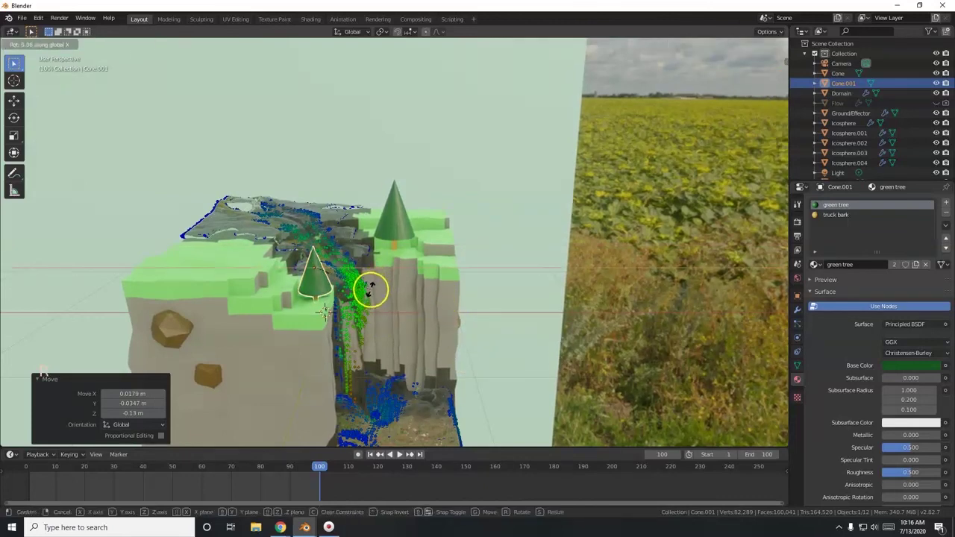
{"action": "key", "text": "KP_0"}
{"action": "key", "text": "shift+d"}
{"action": "key", "text": "r"}
{"action": "key", "text": "s"}
{"action": "key", "text": "g"}
{"action": "key", "text": "r"}
{"action": "key", "text": "KP_7"}
{"action": "key", "text": "shift+d"}
{"action": "key", "text": "KP_0"}
Step: Play the waterfall animation, then stop it and settle on frame 100
{"action": "key", "text": "g"}
{"action": "key", "text": "r"}
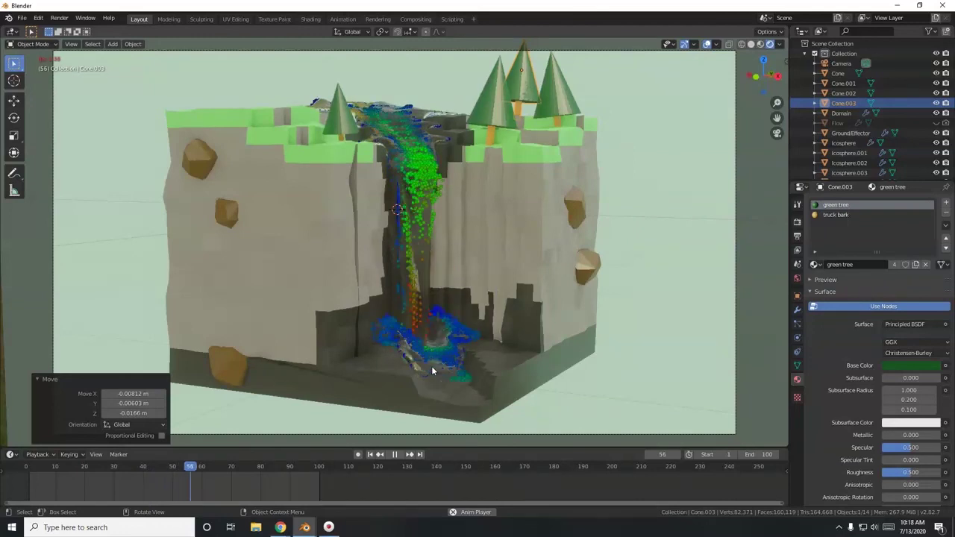
{"action": "left_click", "coordinate": [274, 477]}
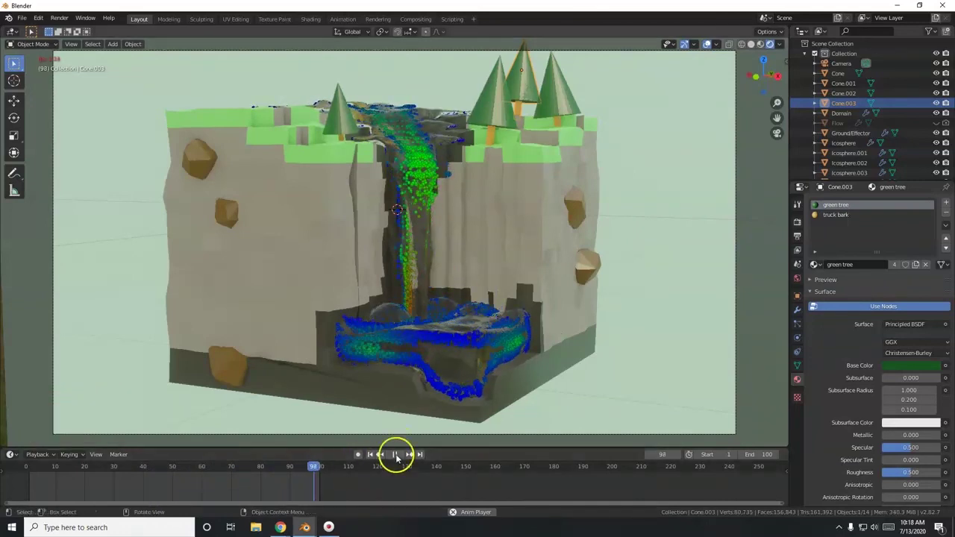
{"action": "left_click", "coordinate": [74, 488]}
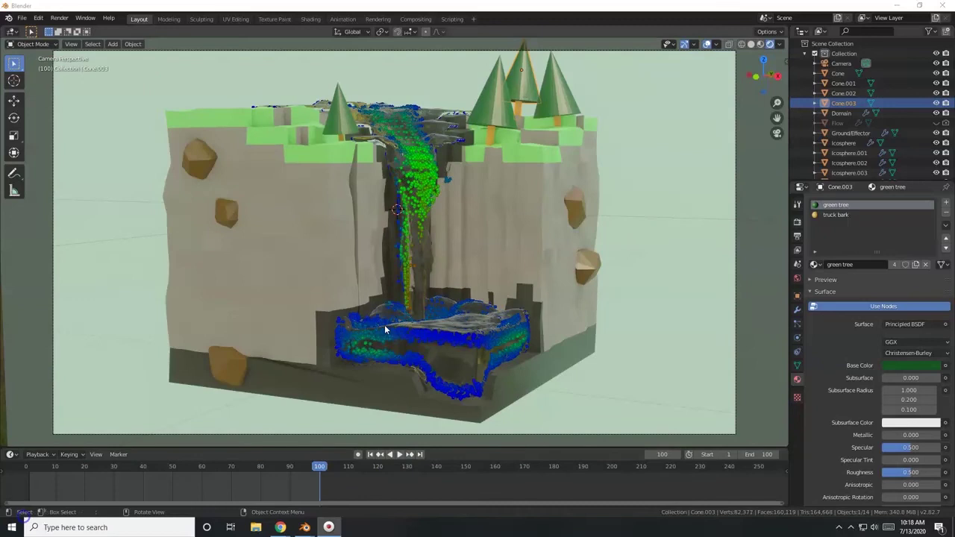
Step: In Output Properties set the file format to FFmpeg video
{"action": "left_click", "coordinate": [803, 222]}
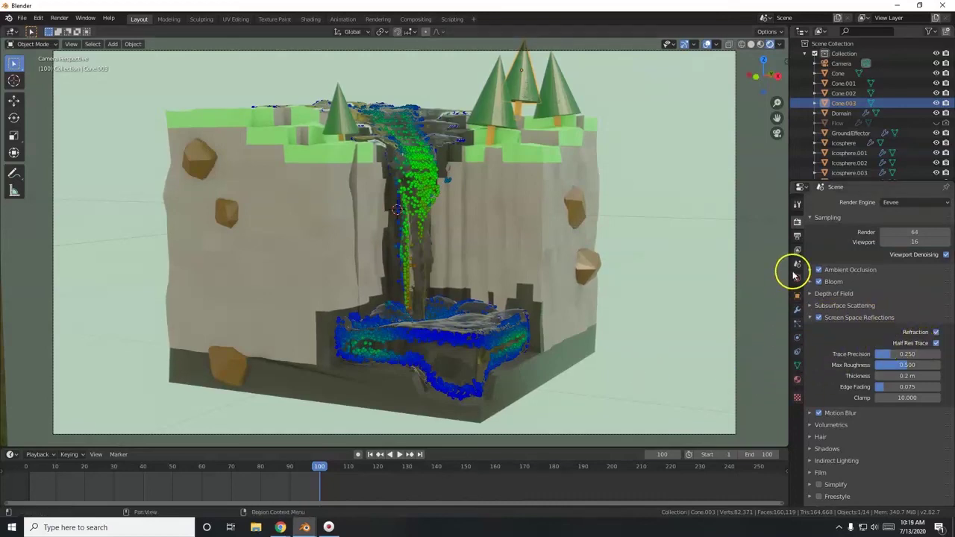
{"action": "left_click", "coordinate": [800, 239]}
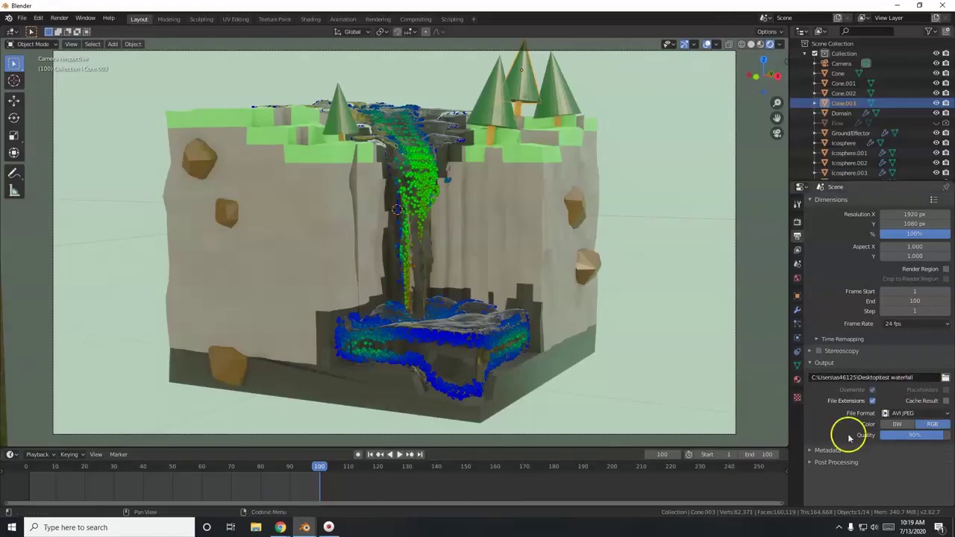
{"action": "left_click", "coordinate": [912, 419]}
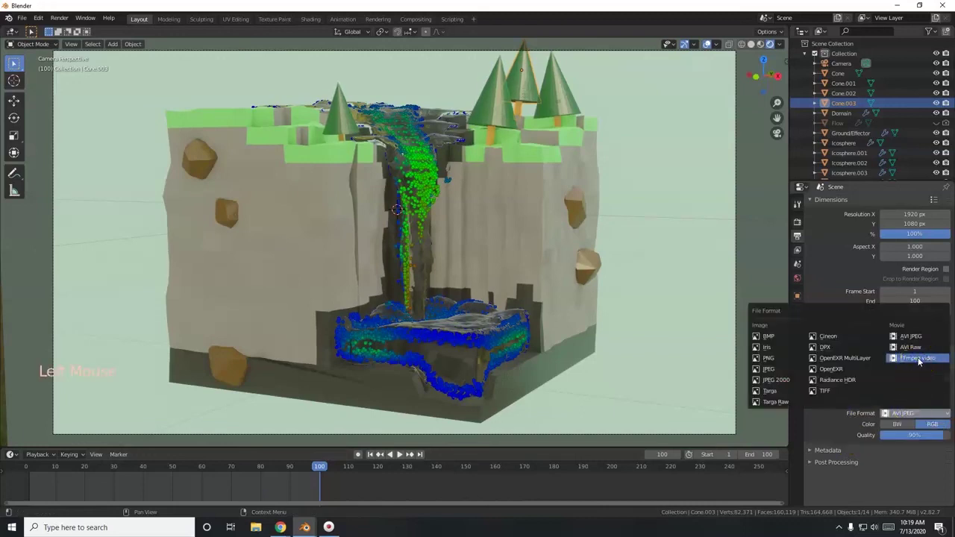
{"action": "scroll", "scroll_direction": "down", "scroll_amount": 3}
{"action": "left_click", "coordinate": [837, 447]}
{"action": "scroll", "scroll_direction": "down", "scroll_amount": 3}
{"action": "scroll", "scroll_direction": "down", "scroll_amount": 3}
Step: Review the video Encoding settings and audio codec, then recheck the output format list
{"action": "left_click", "coordinate": [894, 398]}
{"action": "scroll", "scroll_direction": "down", "scroll_amount": 3}
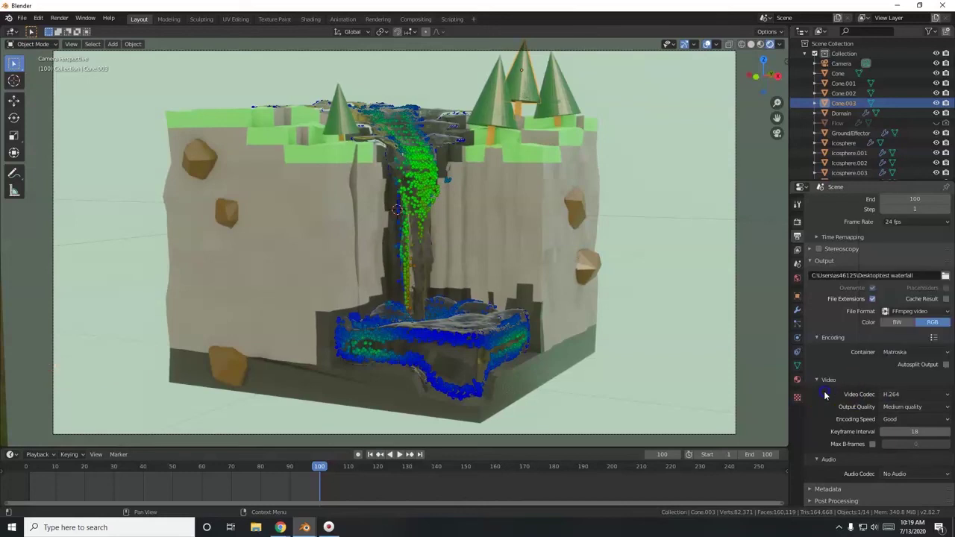
{"action": "left_click", "coordinate": [905, 475]}
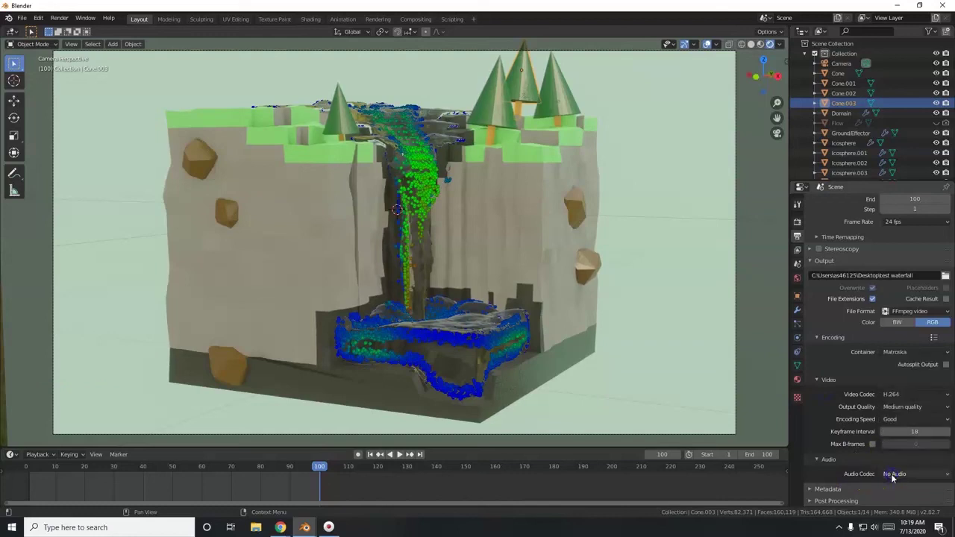
{"action": "left_click", "coordinate": [910, 354]}
{"action": "scroll", "scroll_direction": "up", "scroll_amount": 3}
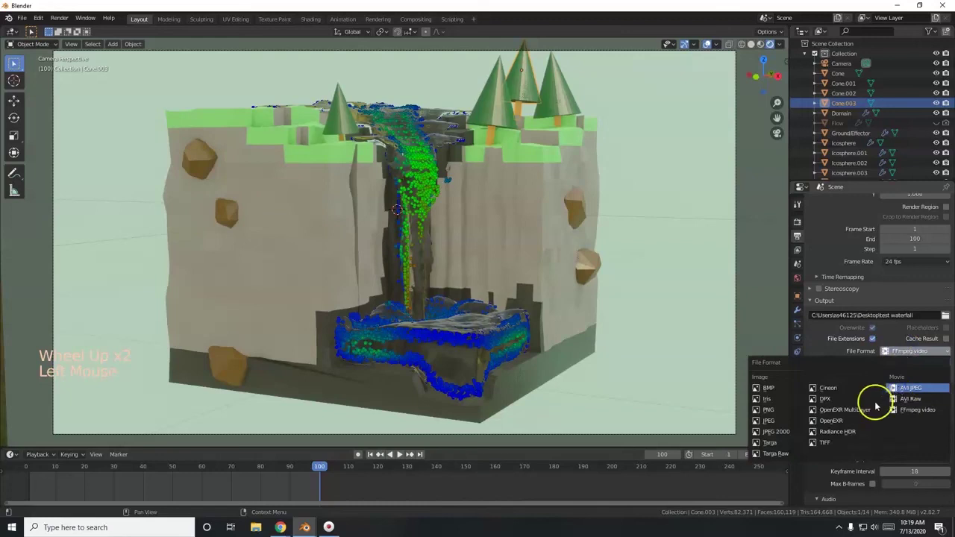
{"action": "scroll", "scroll_direction": "up", "scroll_amount": 3}
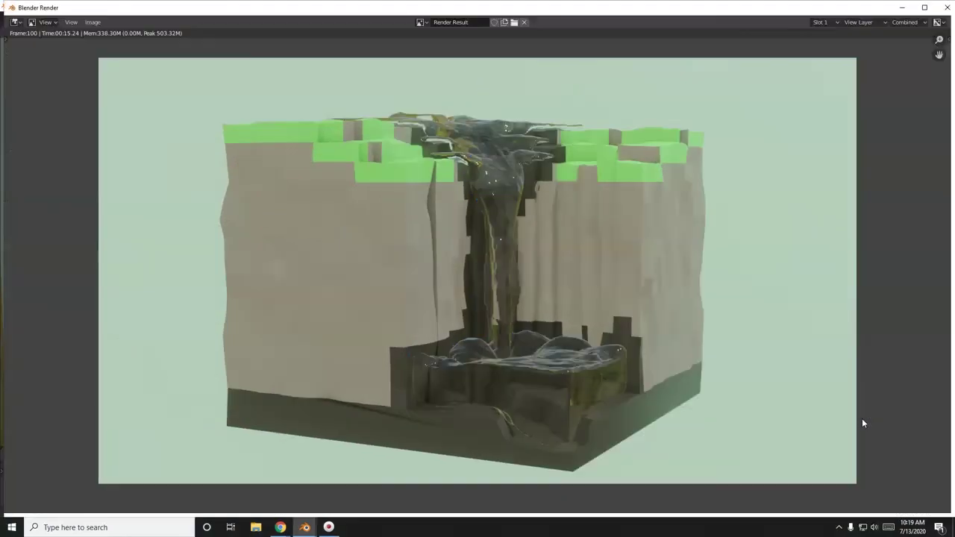